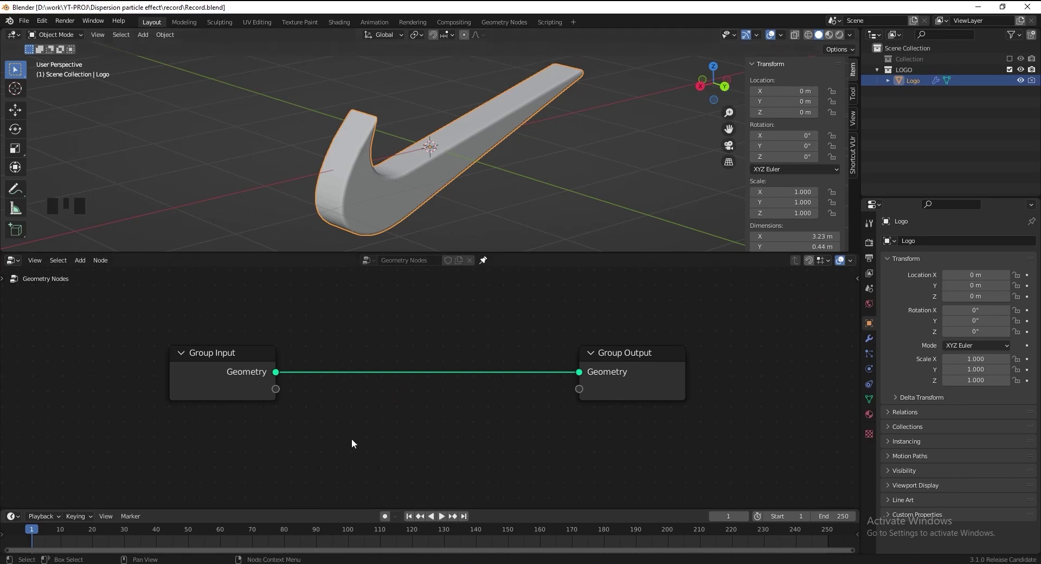
# Add a Distribute Points on Faces node to scatter points over the logo.
pyautogui.press('shift+a')
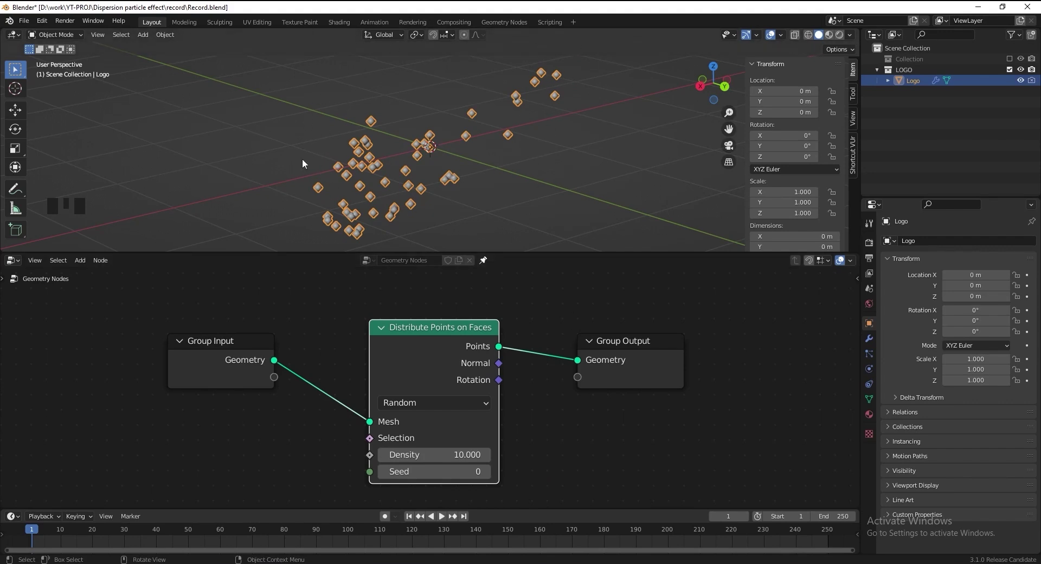
pyautogui.scroll(-3)
pyautogui.moveTo(516, 373); pyautogui.dragTo(666, 359)
pyautogui.scroll(3)
pyautogui.moveTo(638, 349); pyautogui.dragTo(697, 365)
# Instance a 0.01 m Cube on the points via Instance on Points before the output.
pyautogui.press('shift+a')
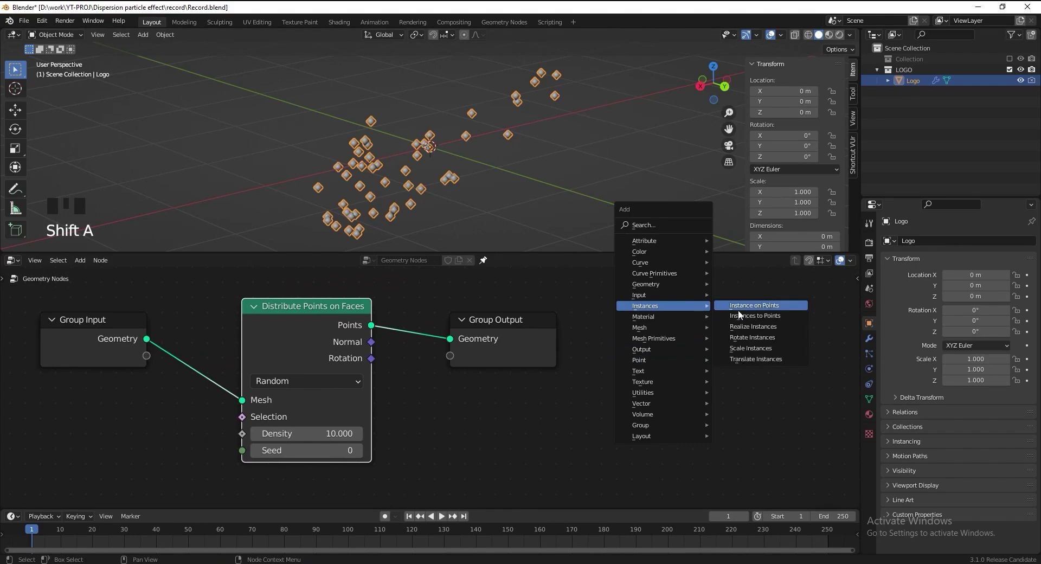
pyautogui.scroll(-3)
pyautogui.moveTo(602, 418); pyautogui.dragTo(607, 408)
pyautogui.press('shift+a')
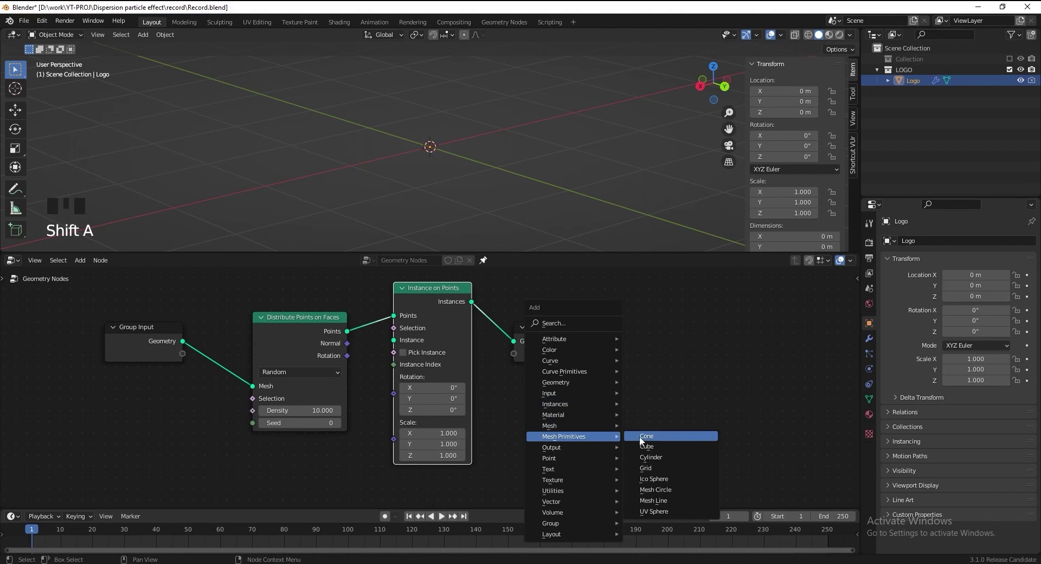
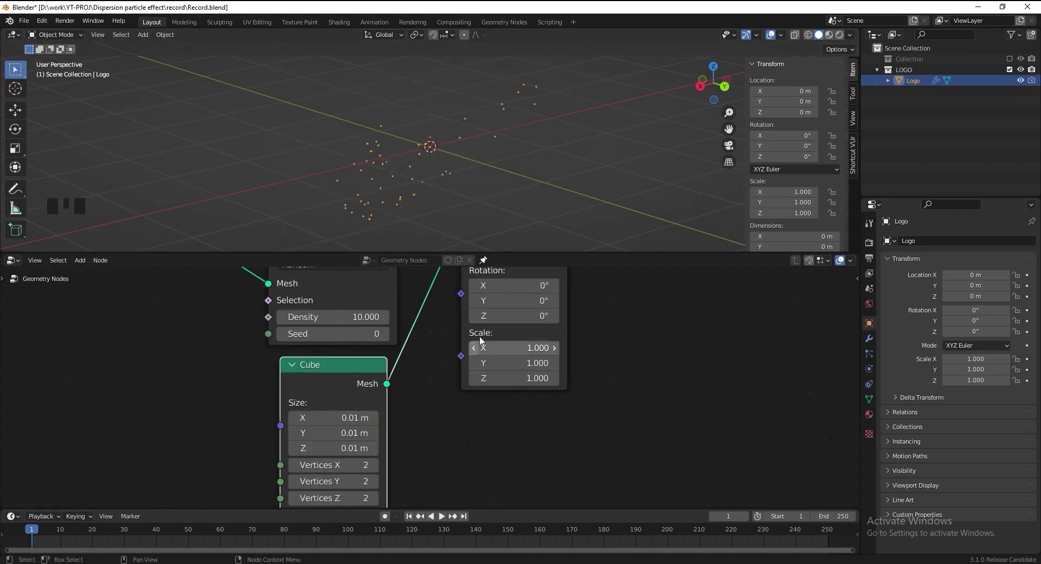
pyautogui.moveTo(479, 330); pyautogui.dragTo(329, 336)
pyautogui.moveTo(330, 336); pyautogui.dragTo(333, 319)
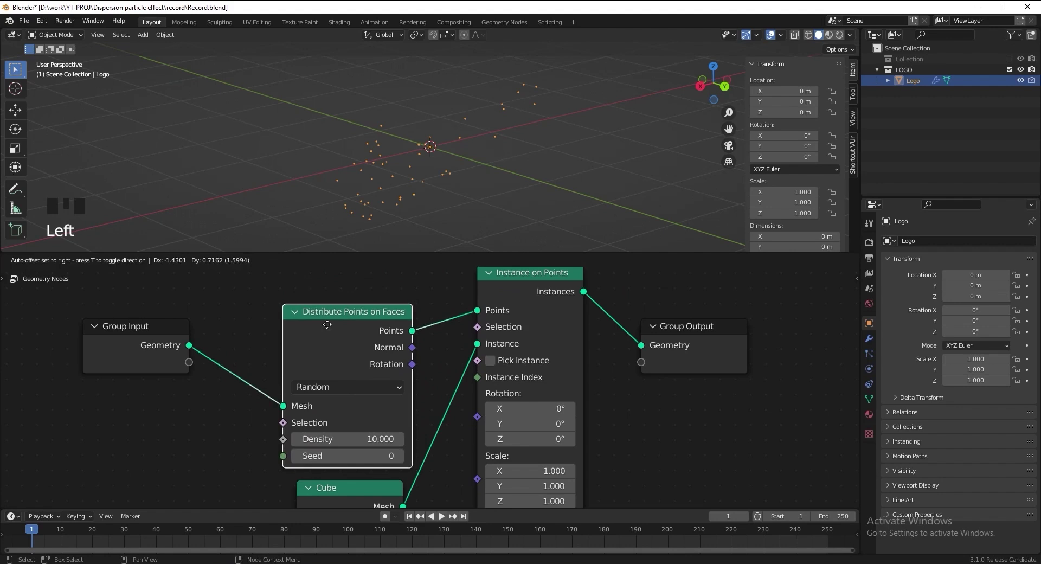
# Open the distribution method choice (Random / Poisson Disk) on the point distribution node.
pyautogui.click(377, 374)
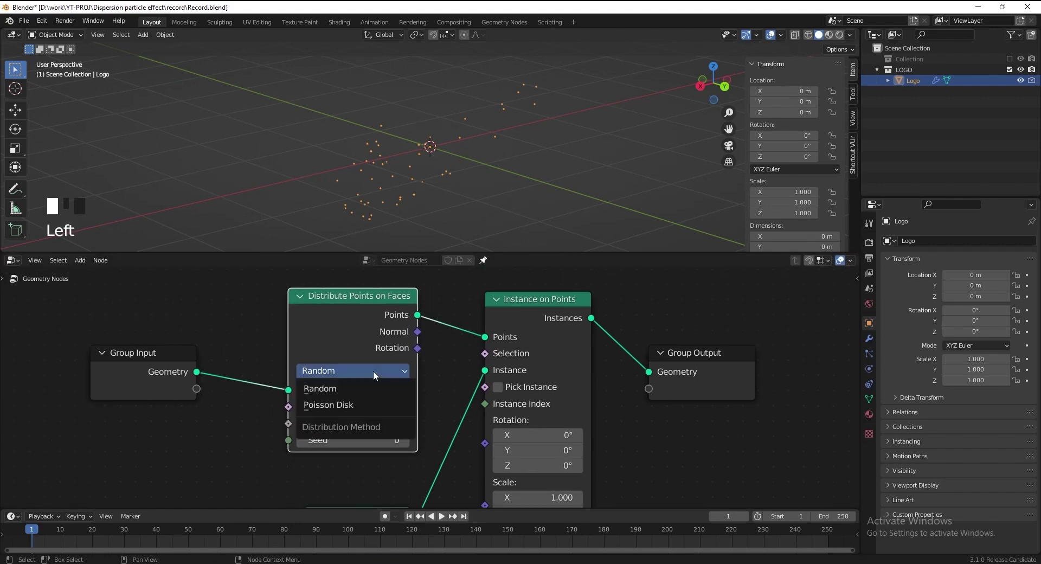
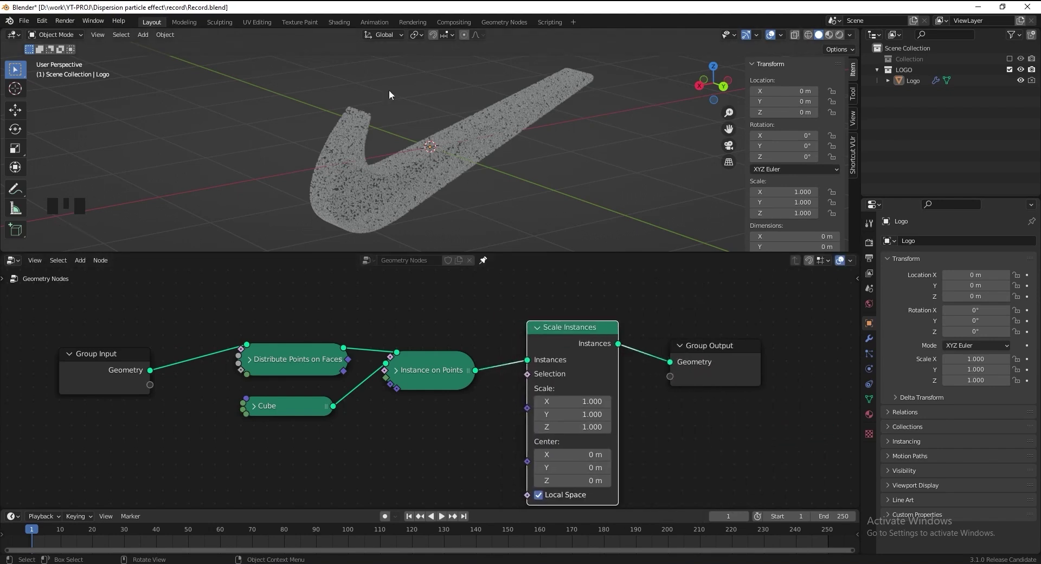
# Add an empty named Effector, add a Position node and wire it into Scale Instances' Scale.
pyautogui.press('shift+a')
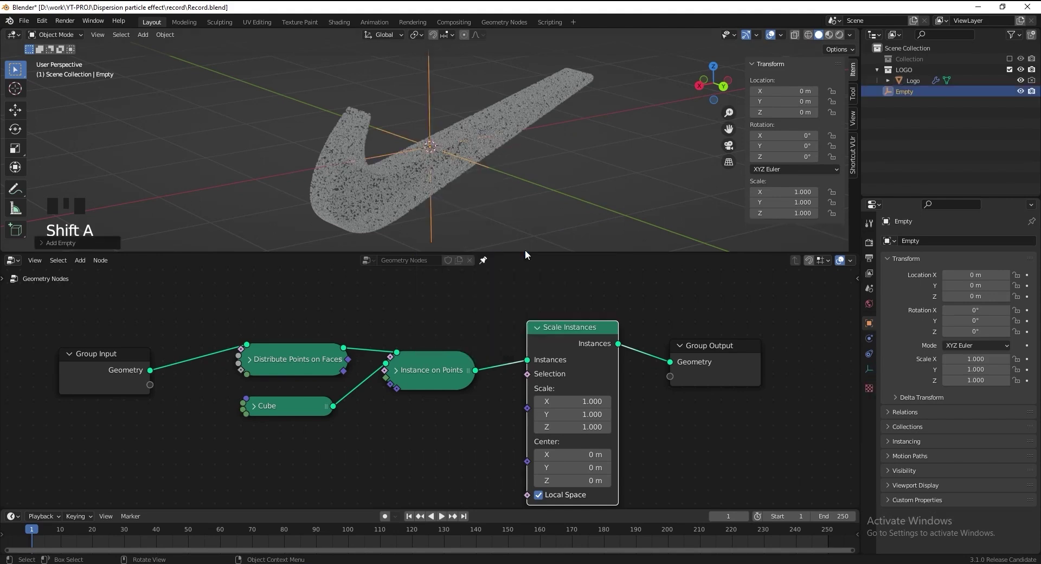
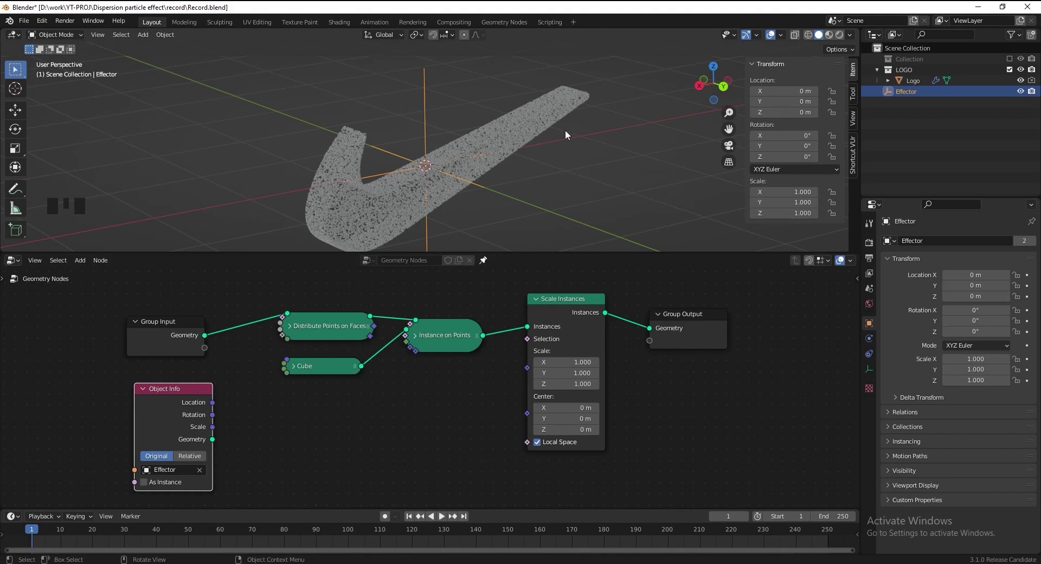
pyautogui.press('shift+a')
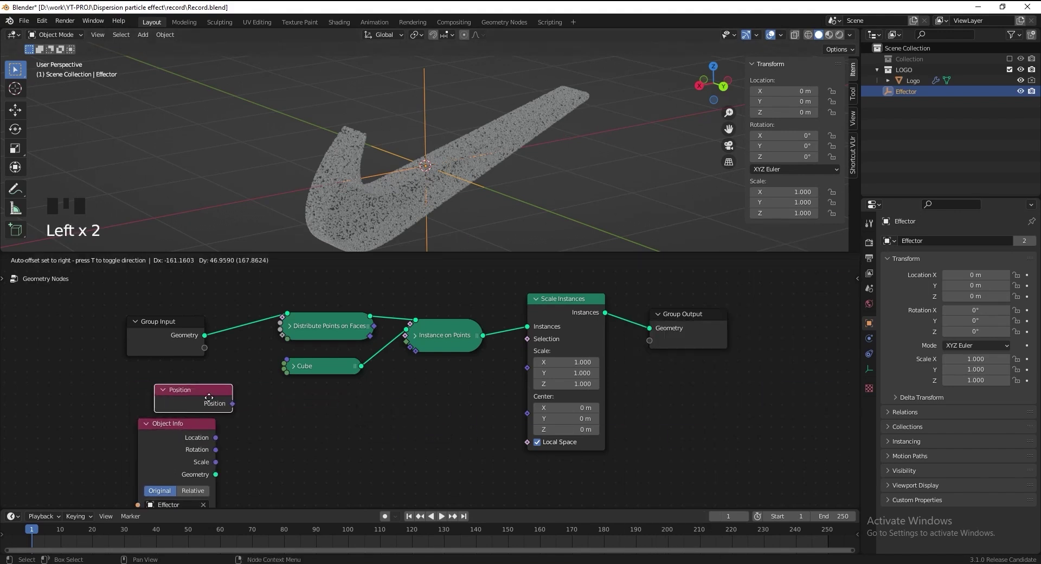
pyautogui.moveTo(228, 412); pyautogui.dragTo(521, 376)
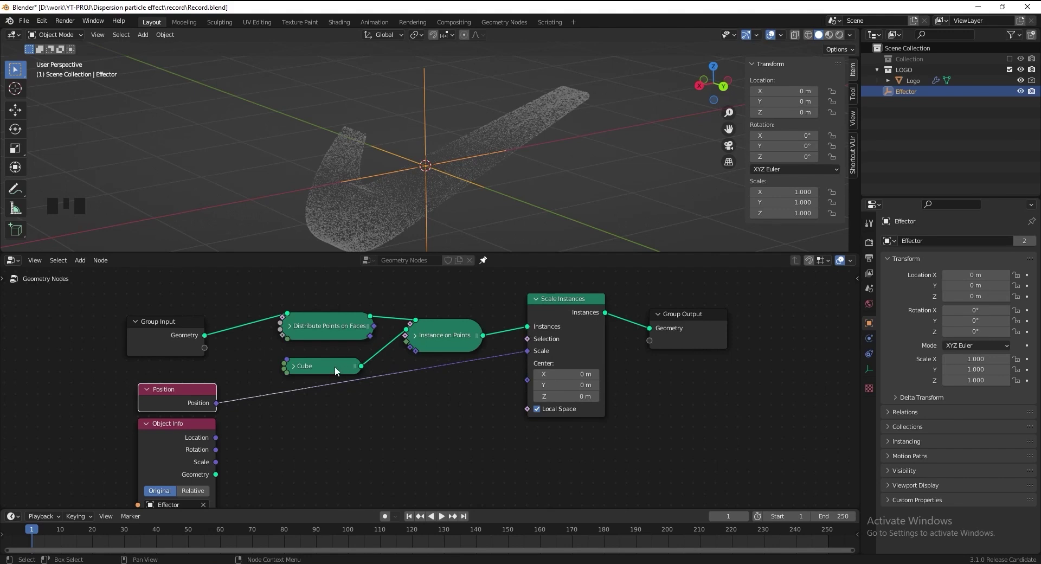
# Add a Vector Math node fed by Position and the Effector location, then duplicate it for the chain.
pyautogui.click(331, 352)
pyautogui.press('shift+a')
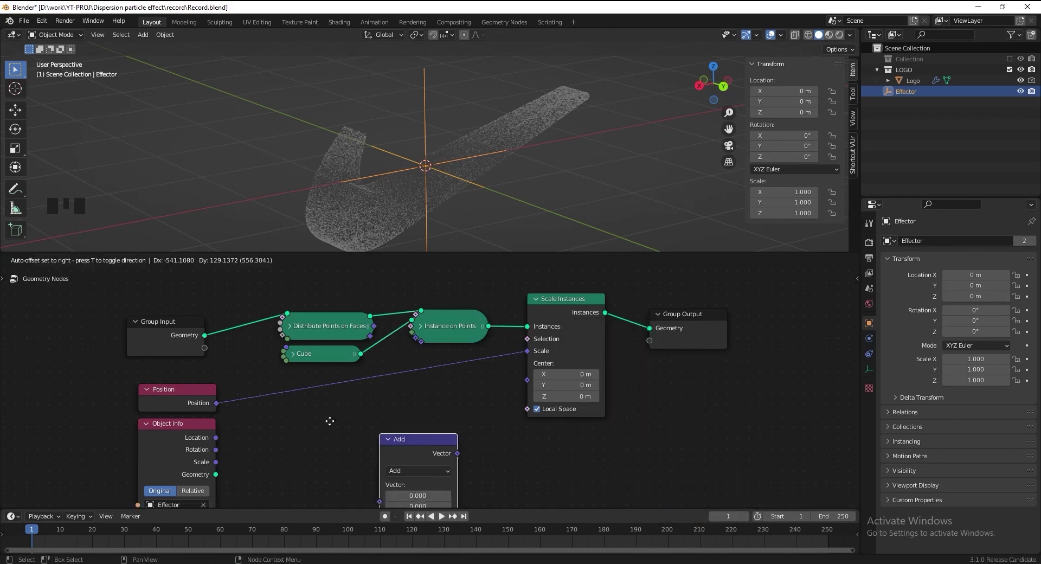
pyautogui.moveTo(321, 410); pyautogui.dragTo(247, 410)
pyautogui.click(248, 410)
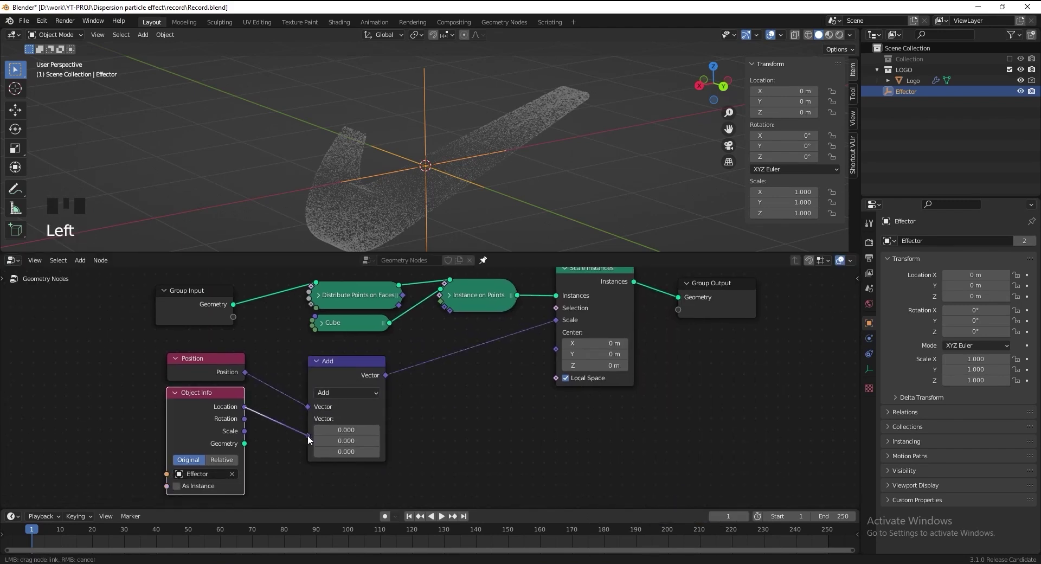
pyautogui.click(335, 369)
pyautogui.press('shift+d')
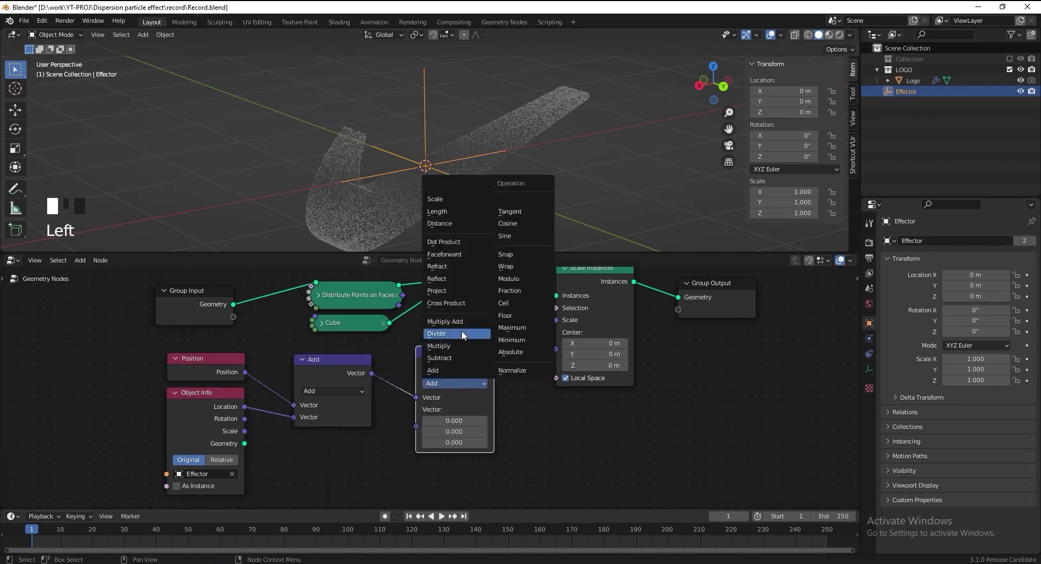
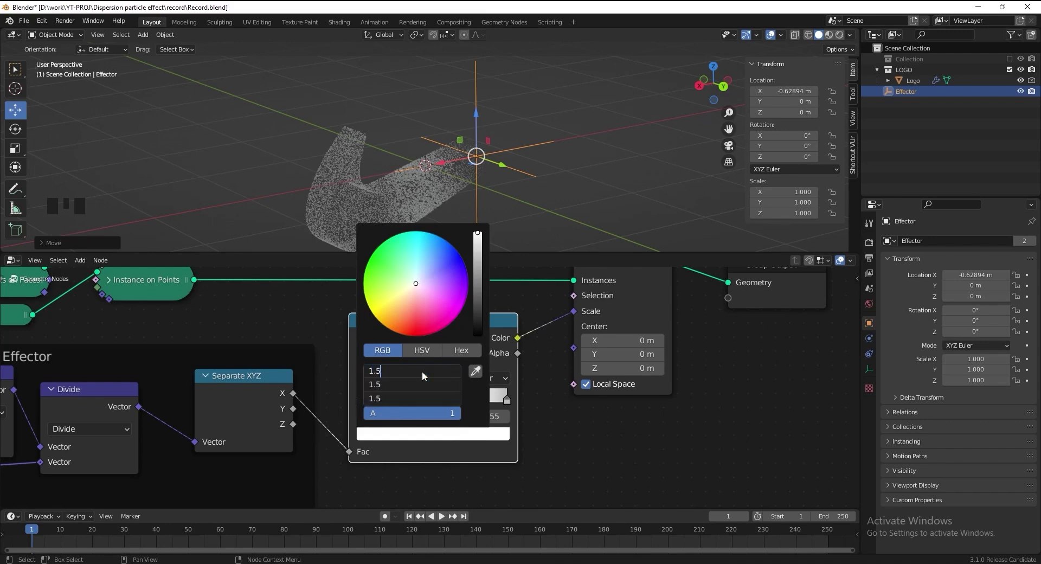
# Move the Effector along X to test the distance-based particle scaling.
pyautogui.moveTo(453, 166); pyautogui.dragTo(516, 148)
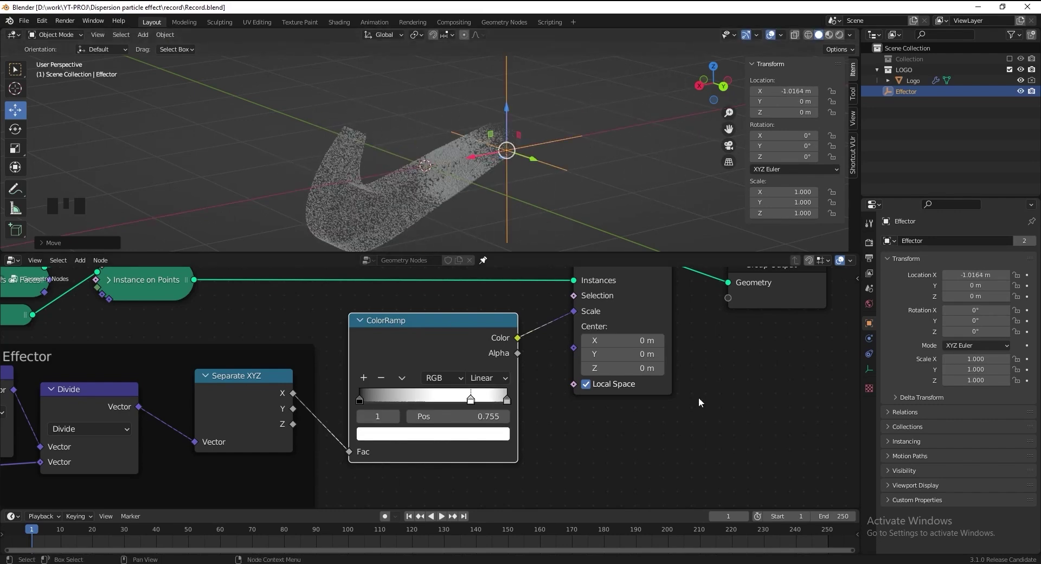
pyautogui.scroll(-3)
pyautogui.middleClick(500, 386)
# Frame the ColorRamp and Scale Instances nodes together and label the frame Scale.
pyautogui.moveTo(395, 304); pyautogui.dragTo(567, 458)
pyautogui.press('ctrl+j')
pyautogui.press('F2')
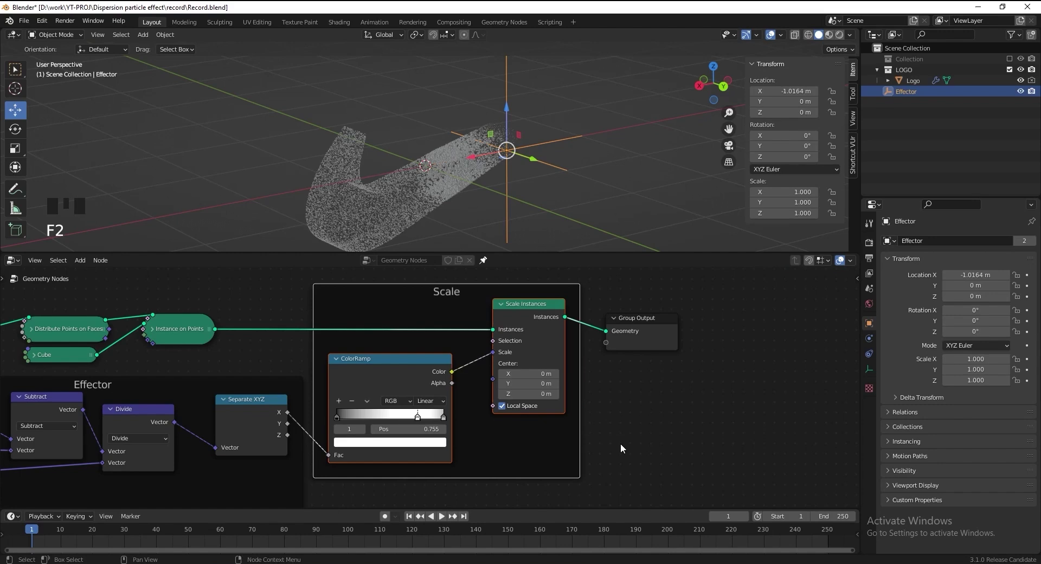
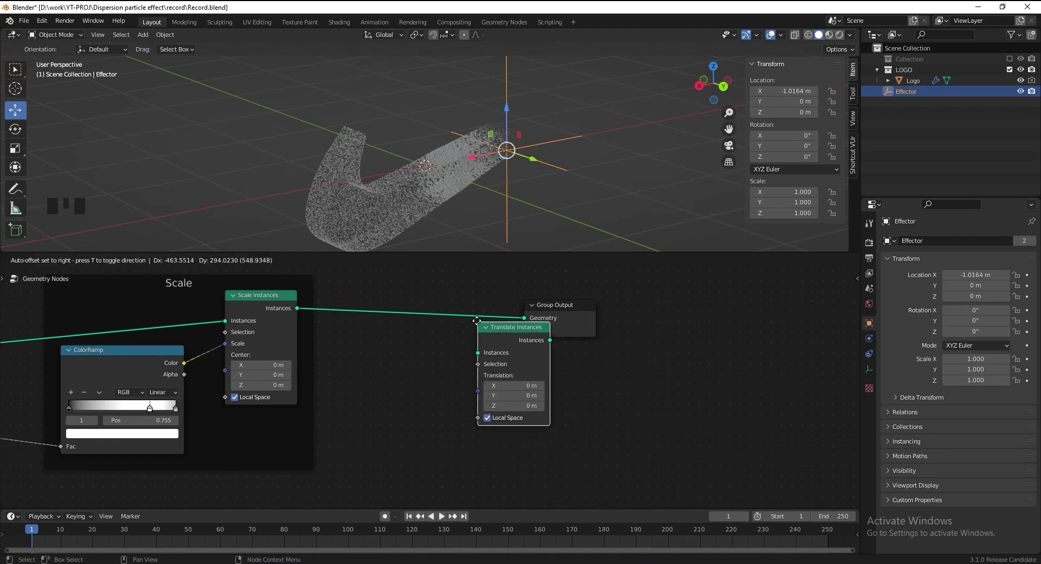
# Insert Translate Instances before Group Output and adjust settings in the properties panel.
pyautogui.moveTo(472, 176); pyautogui.dragTo(422, 167)
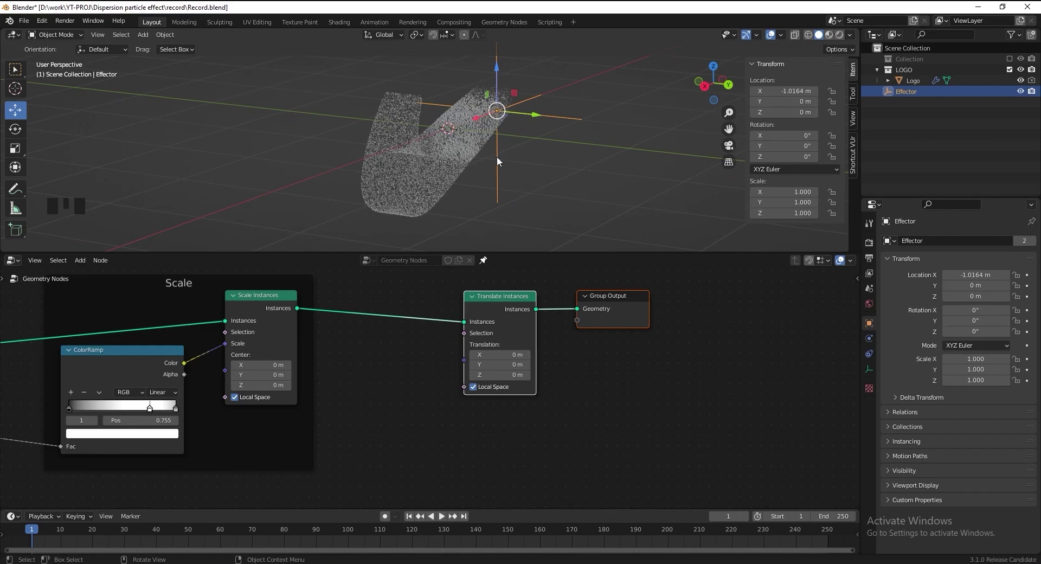
pyautogui.middleClick(427, 180)
pyautogui.scroll(3)
pyautogui.click(532, 169)
pyautogui.click(871, 341)
pyautogui.click(986, 263)
pyautogui.scroll(-3)
pyautogui.click(990, 262)
pyautogui.scroll(-3)
pyautogui.click(498, 197)
# Select the Logo and bring the Group Input end of the node tree into view for a new input node.
pyautogui.scroll(-3)
pyautogui.moveTo(327, 394); pyautogui.dragTo(367, 421)
pyautogui.scroll(3)
pyautogui.middleClick(413, 421)
pyautogui.click(449, 363)
pyautogui.moveTo(196, 339); pyautogui.dragTo(226, 372)
pyautogui.press('shift+a')
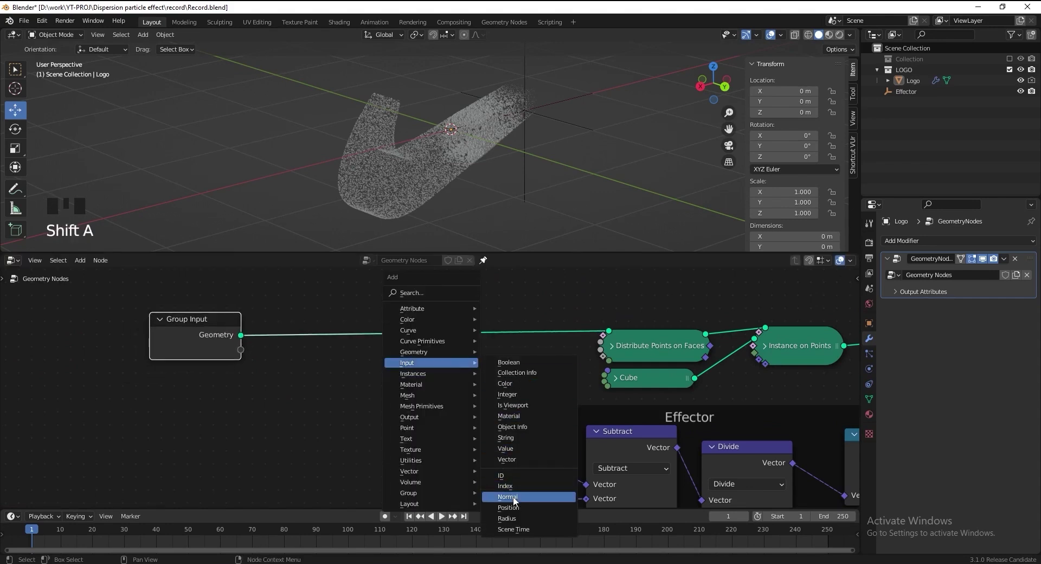
# Capture the logo normals as a Vector attribute after Group Input and route it into Translate Instances' Translation.
pyautogui.press('shift+a')
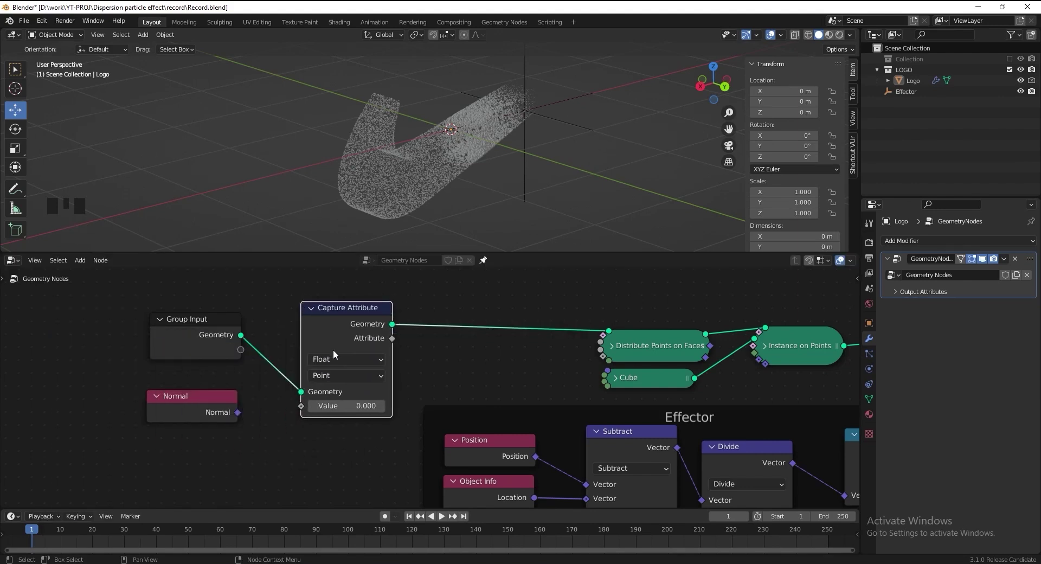
pyautogui.moveTo(342, 359); pyautogui.dragTo(301, 464)
pyautogui.click(240, 416)
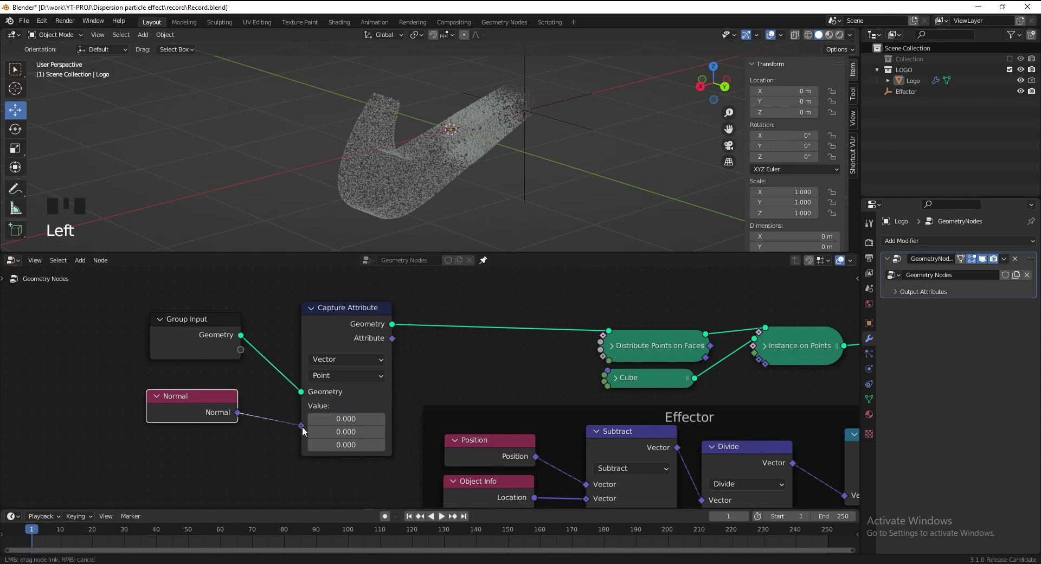
pyautogui.moveTo(407, 343); pyautogui.dragTo(416, 339)
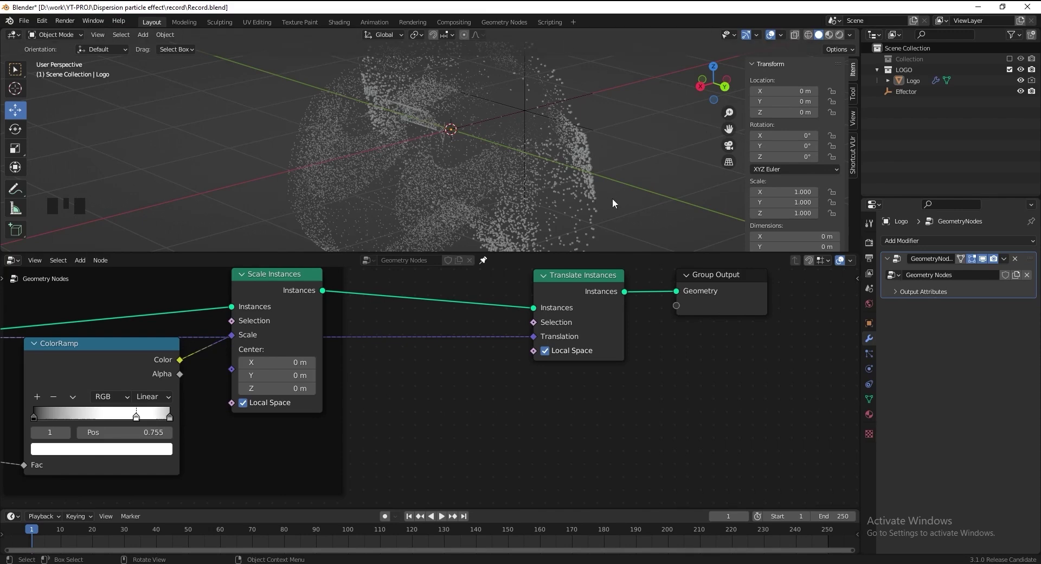
pyautogui.scroll(-3)
pyautogui.scroll(3)
pyautogui.press('shift+a')
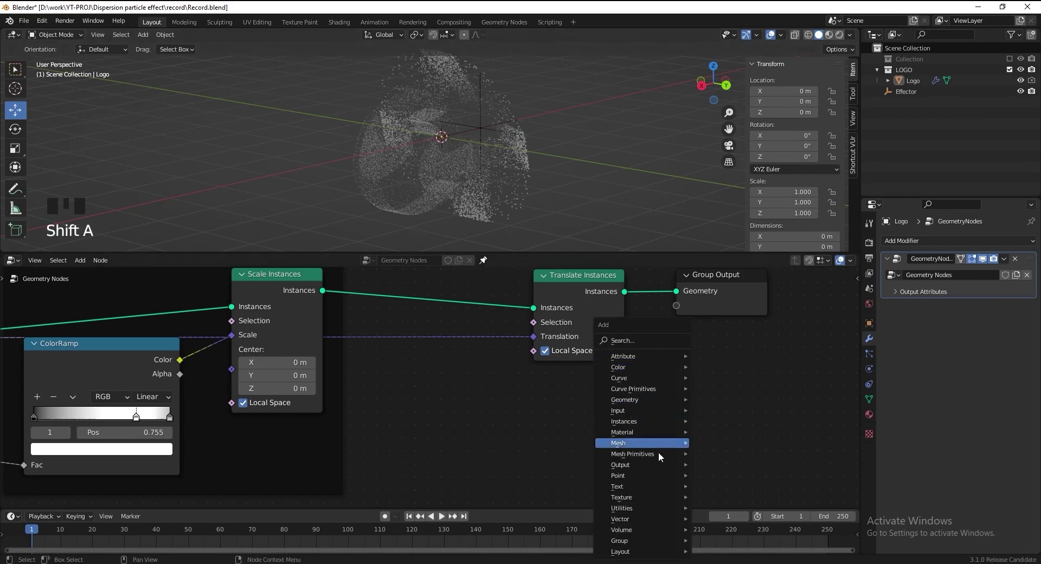
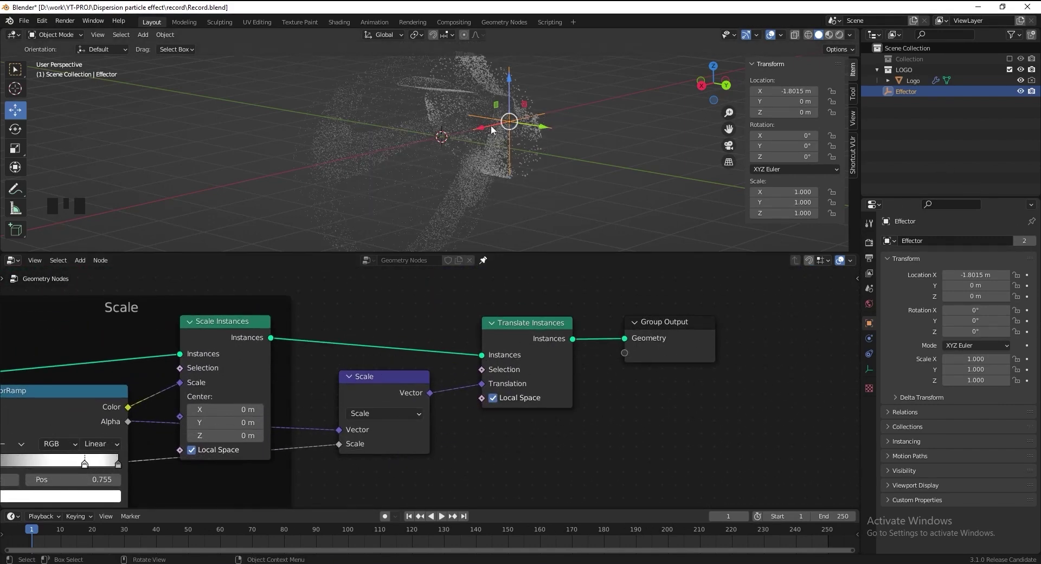
# Move the Effector along X to preview the alpha-driven particle scatter.
pyautogui.click(486, 134)
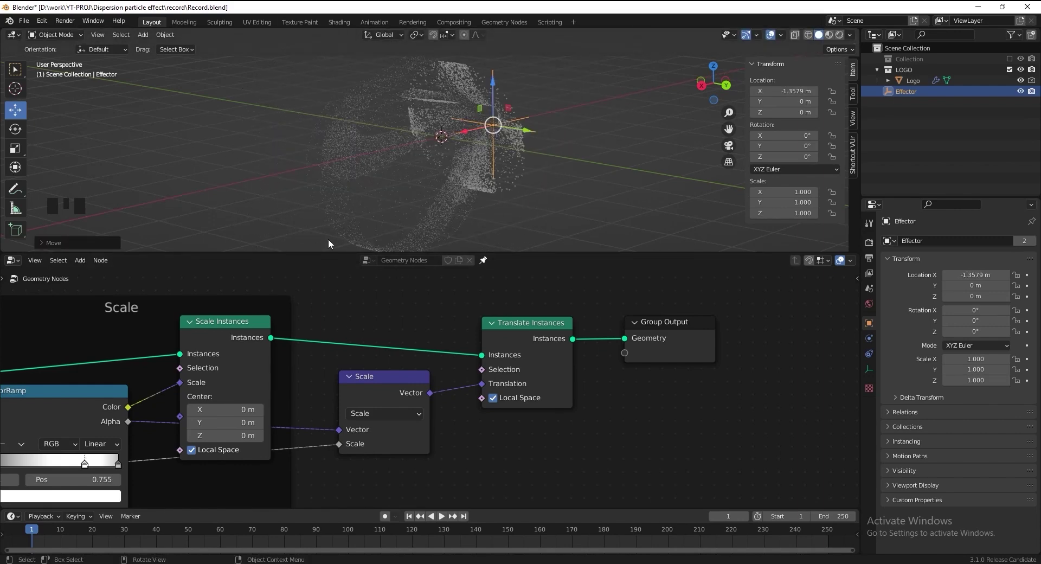
pyautogui.click(475, 128)
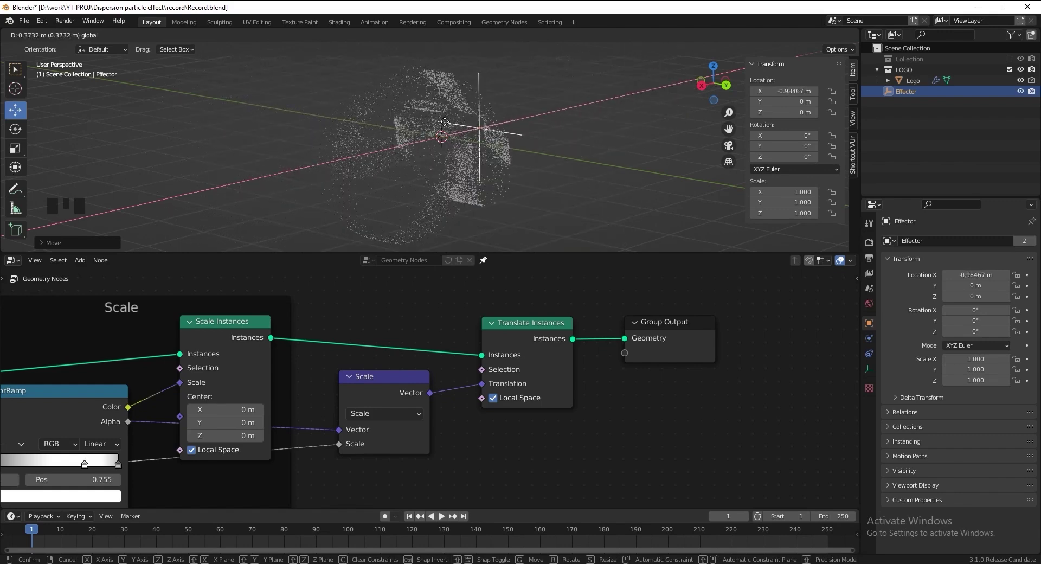
pyautogui.press('shift+a')
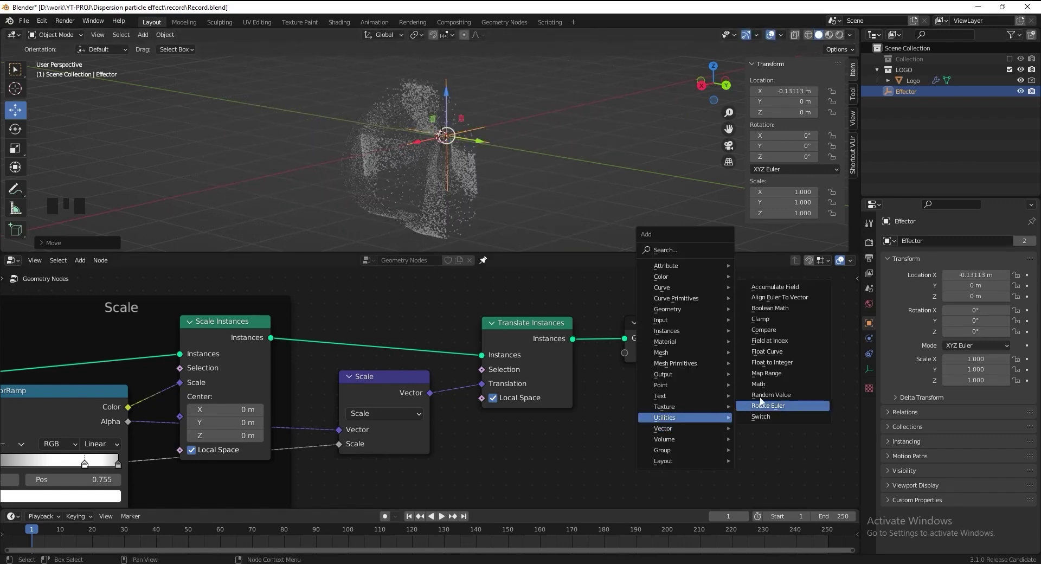
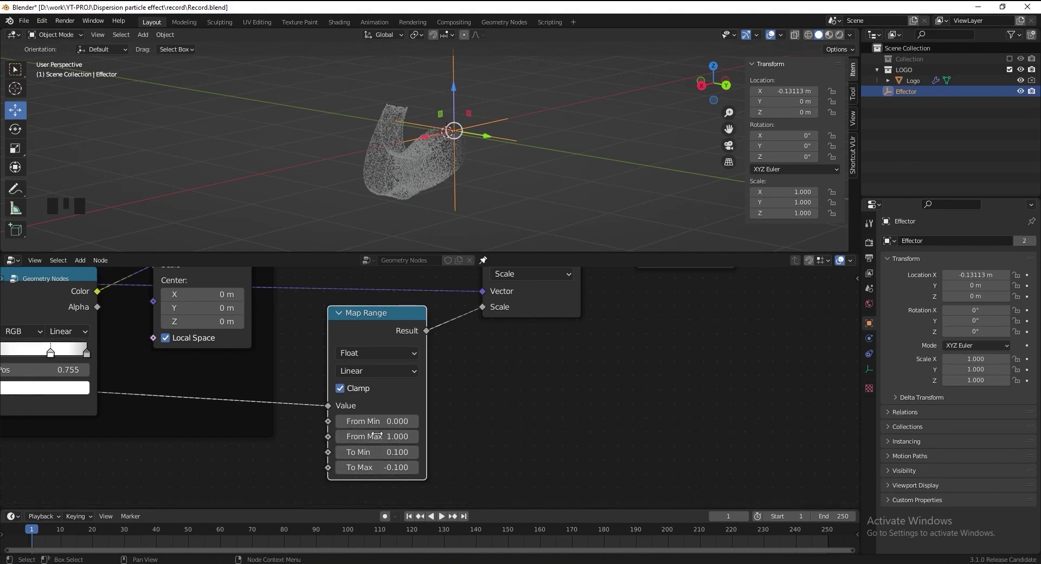
# Slide the Effector along the logo to preview the Map Range 0.1 to -0.1 dispersion.
pyautogui.moveTo(425, 141); pyautogui.dragTo(440, 129)
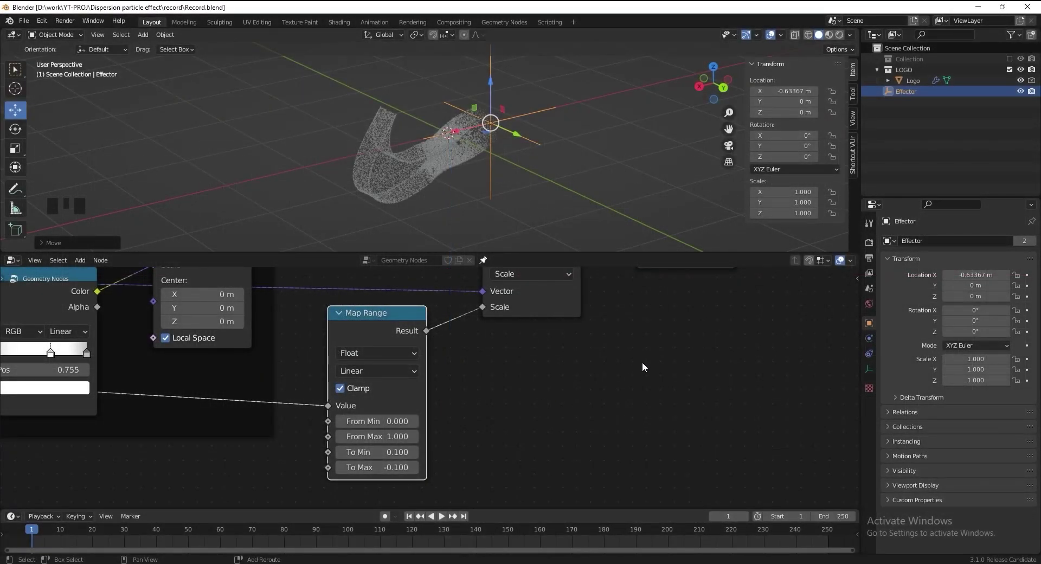
# Drop a Float Curve node into the link feeding Map Range's Value.
pyautogui.press('shift+a')
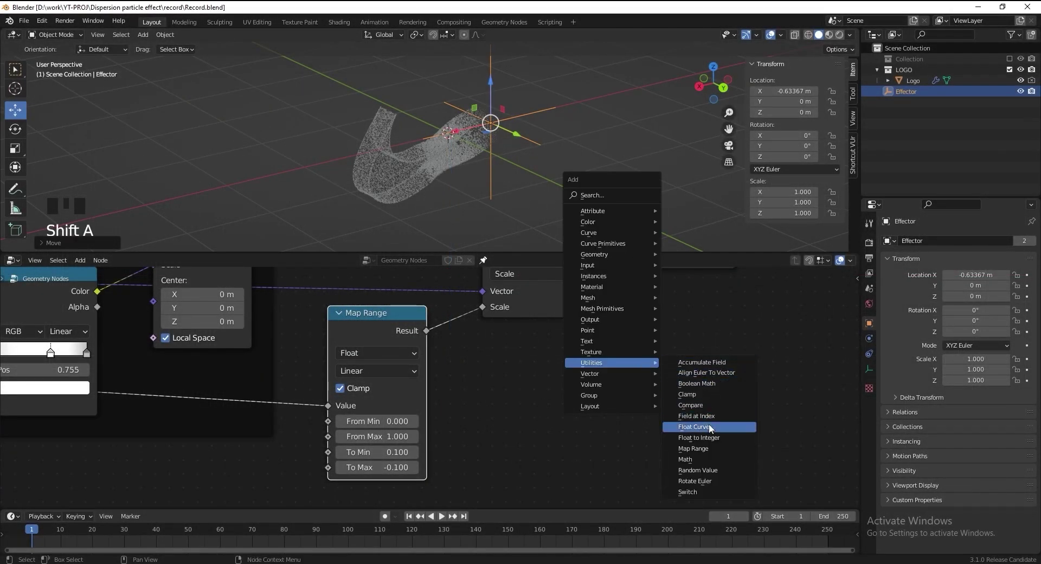
pyautogui.scroll(-3)
pyautogui.moveTo(589, 346); pyautogui.dragTo(686, 294)
pyautogui.press('ctrl+z')
# Add and raise curve points to shape a wavy, multi-peaked Float Curve profile.
pyautogui.moveTo(618, 331); pyautogui.dragTo(233, 432)
pyautogui.moveTo(240, 424); pyautogui.dragTo(606, 409)
pyautogui.scroll(-3)
pyautogui.moveTo(564, 391); pyautogui.dragTo(421, 380)
pyautogui.scroll(3)
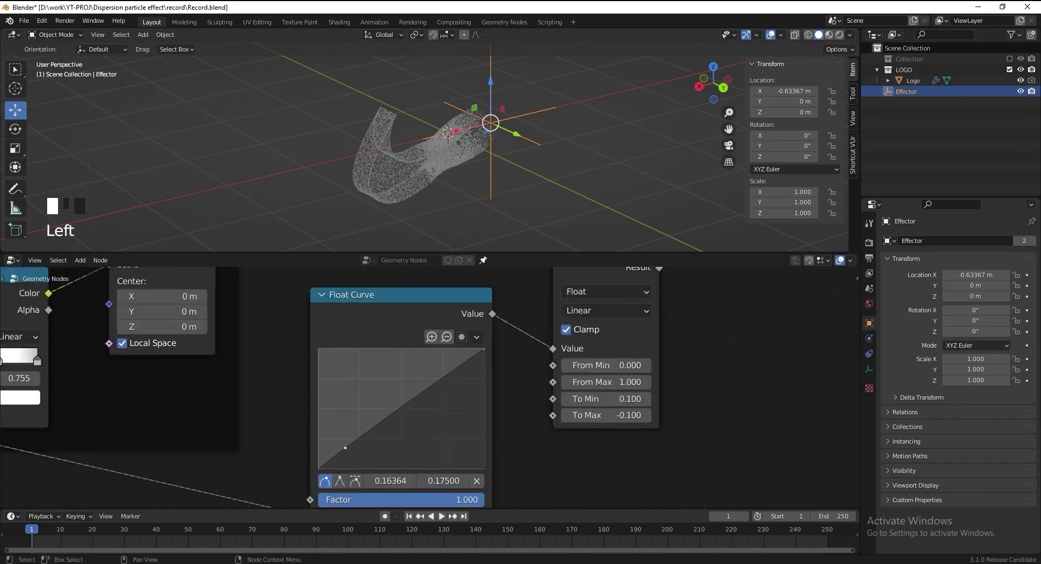
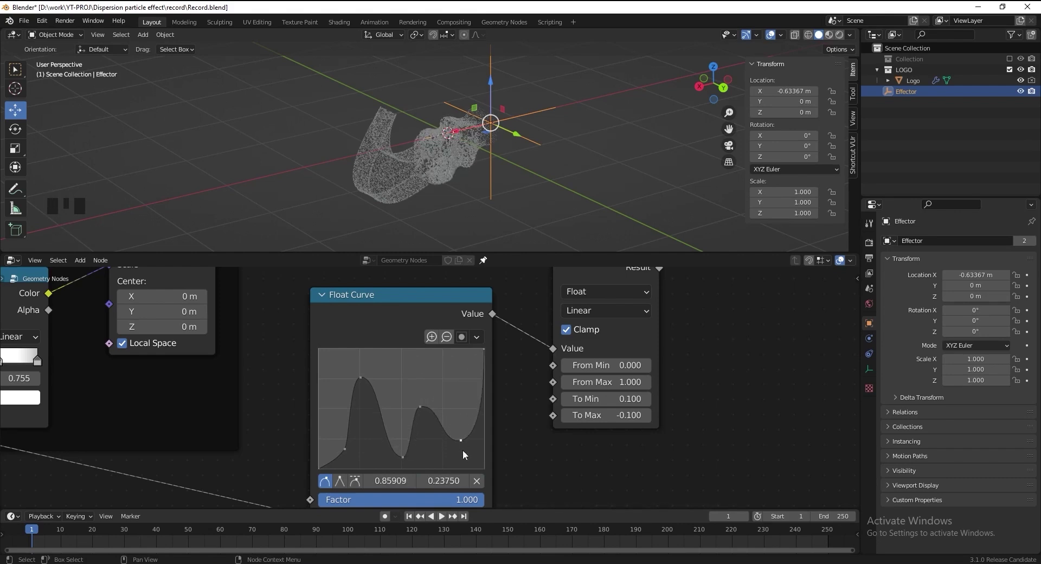
# Sweep the Effector across the logo to test the wavy position falloff, then return it.
pyautogui.scroll(3)
pyautogui.moveTo(492, 122); pyautogui.dragTo(530, 110)
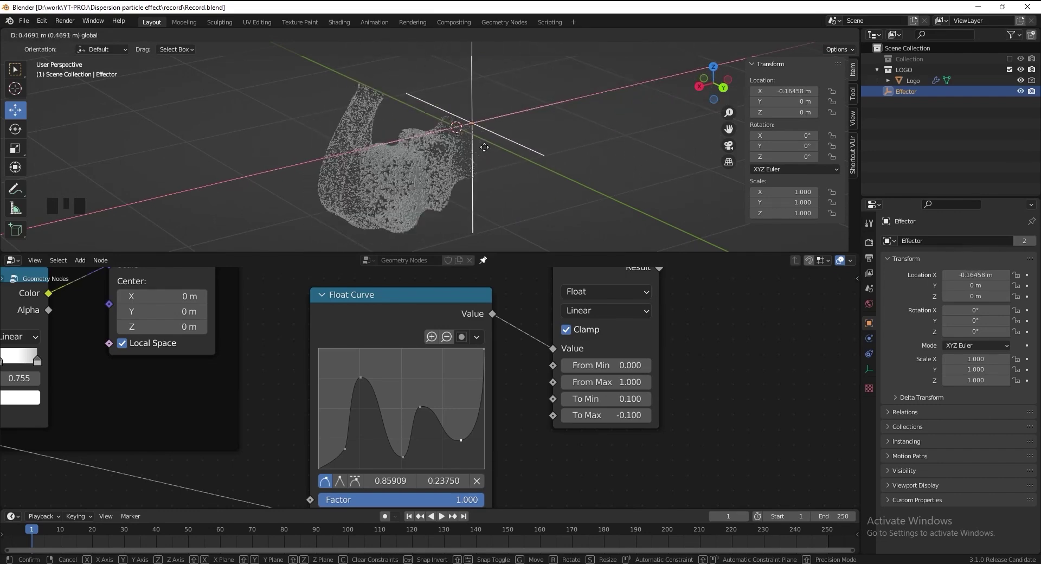
pyautogui.scroll(-3)
pyautogui.middleClick(488, 400)
pyautogui.moveTo(277, 289); pyautogui.dragTo(605, 463)
# Frame the curve, Map Range and Scale nodes as 'Position' and save the file.
pyautogui.press('ctrl+j')
pyautogui.press('F2')
pyautogui.press('ctrl+s')
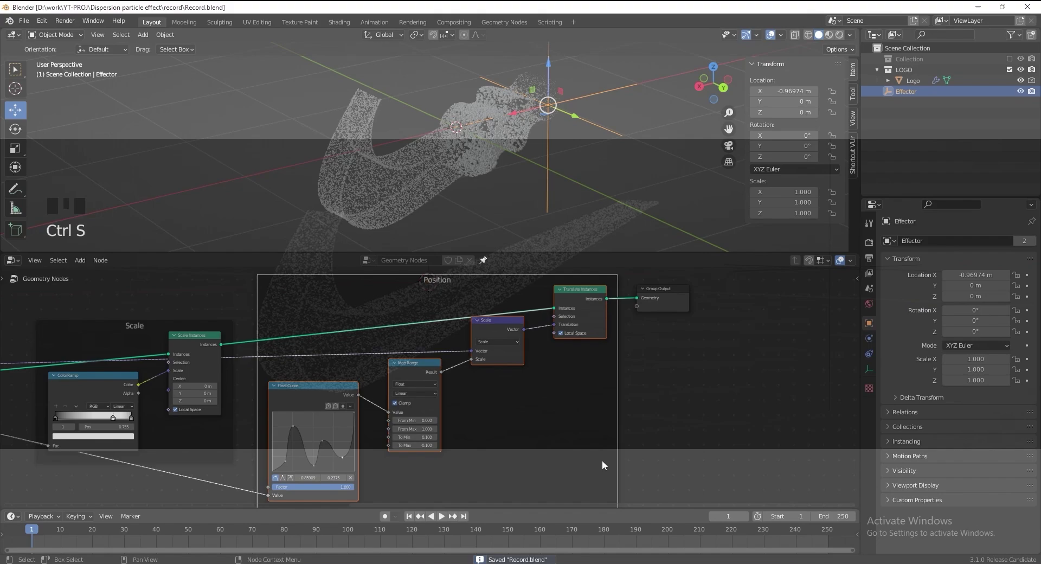
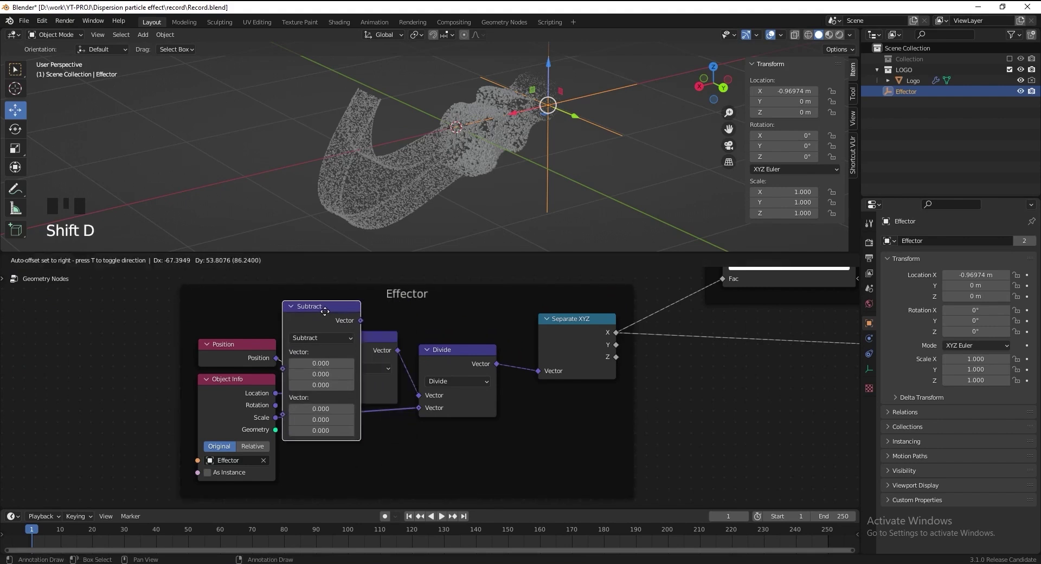
# Place a copy of the Subtract vector math node above the nodes in the Effector frame.
pyautogui.moveTo(371, 320); pyautogui.dragTo(390, 308)
# Set the copy to Add and feed a Musgrave Texture's height into it before Subtract.
pyautogui.moveTo(389, 309); pyautogui.dragTo(405, 354)
pyautogui.click(405, 355)
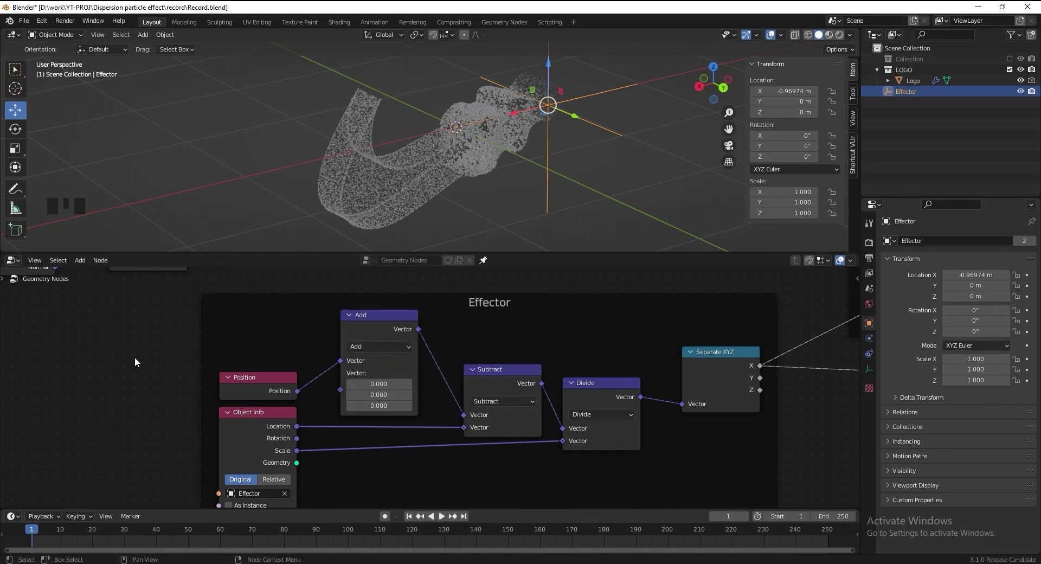
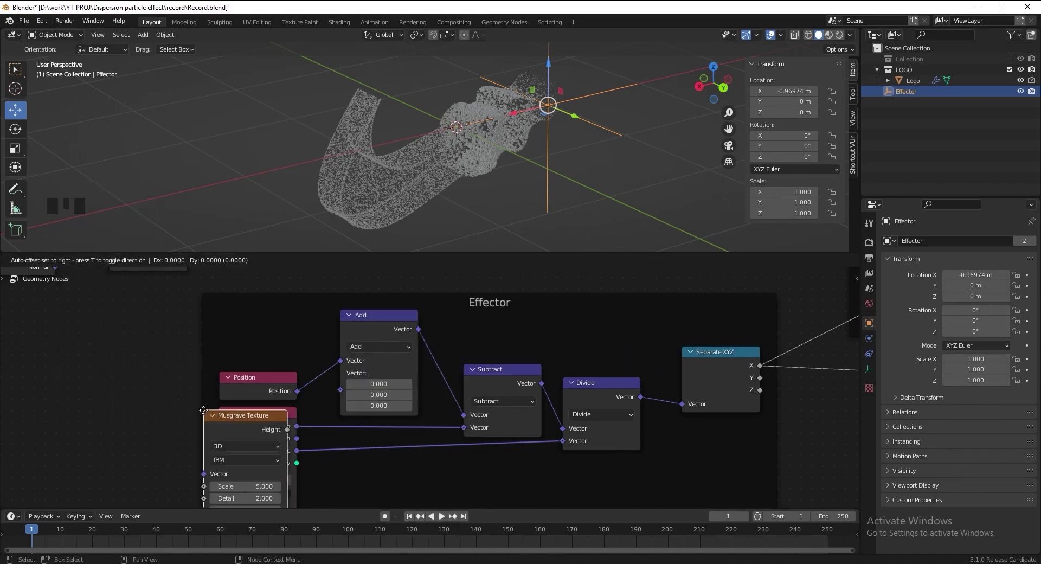
pyautogui.moveTo(189, 340); pyautogui.dragTo(531, 113)
pyautogui.moveTo(498, 112); pyautogui.dragTo(477, 121)
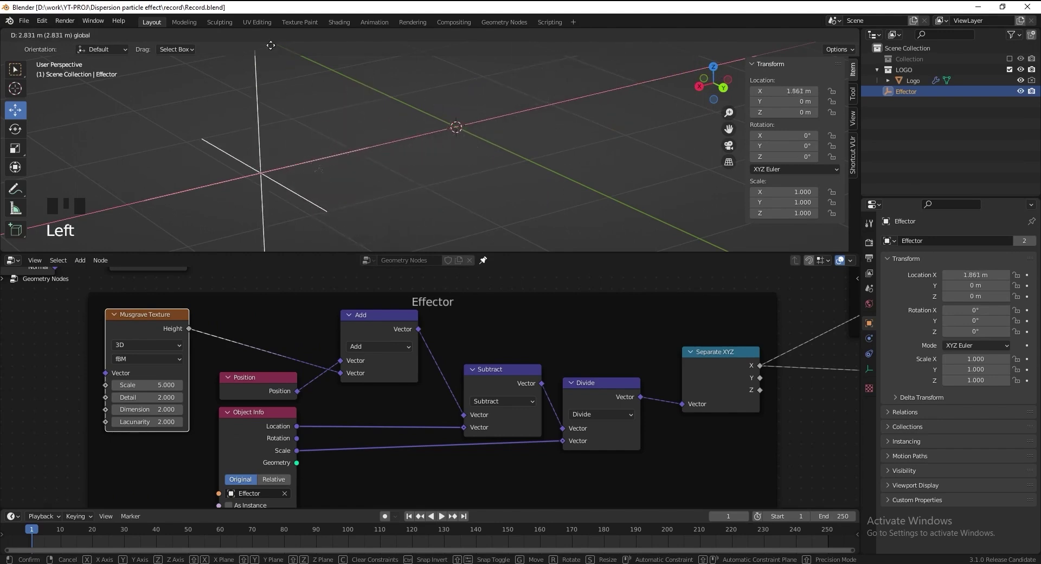
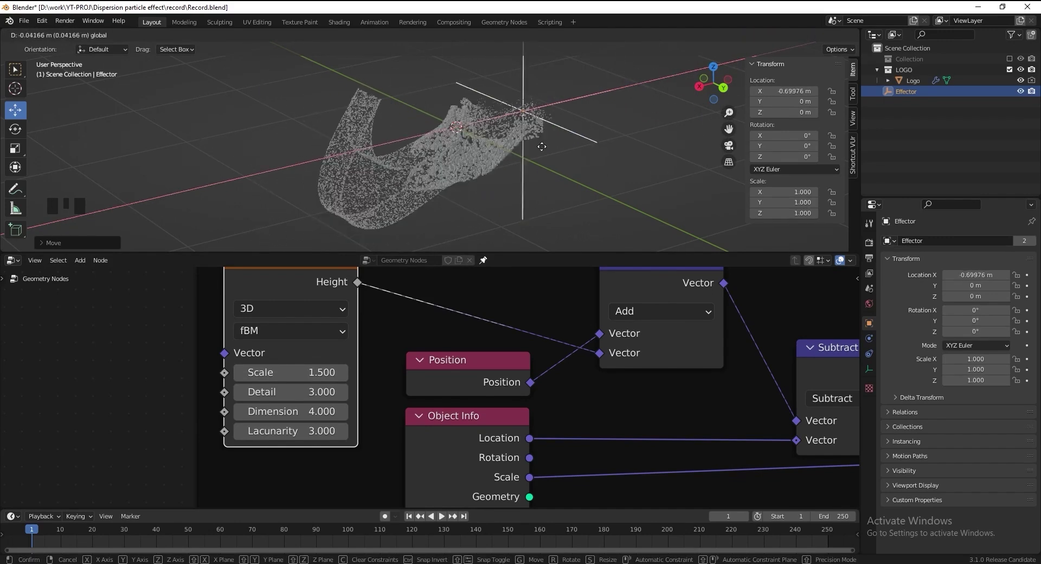
# Test the noisy falloff by sliding the Effector, enlarged to 2.5, along the logo, saving between moves.
pyautogui.scroll(-3)
pyautogui.moveTo(520, 165); pyautogui.dragTo(468, 144)
pyautogui.press('ctrl+s')
pyautogui.moveTo(468, 129); pyautogui.dragTo(494, 122)
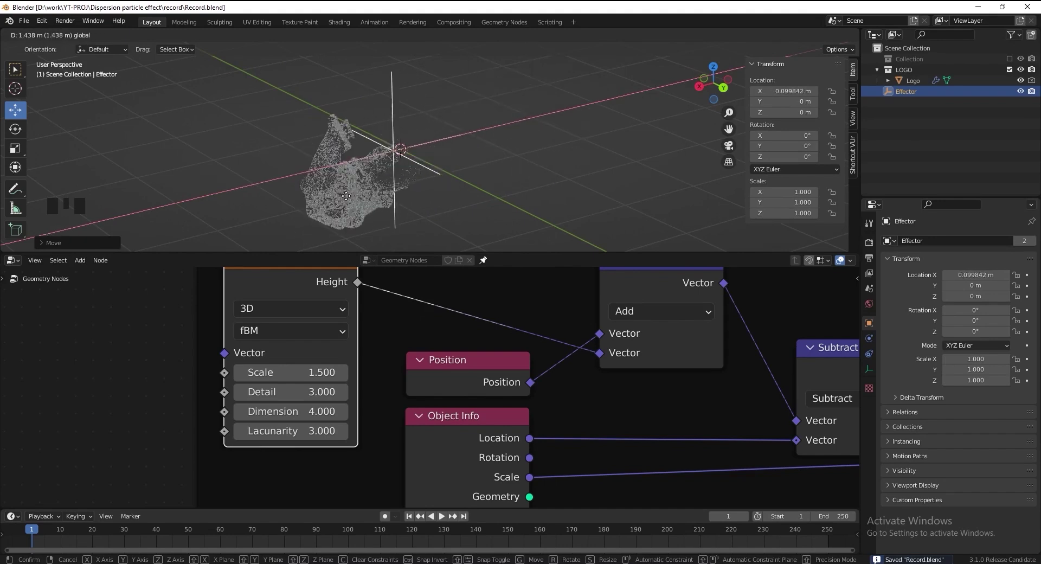
pyautogui.press('ctrl+s')
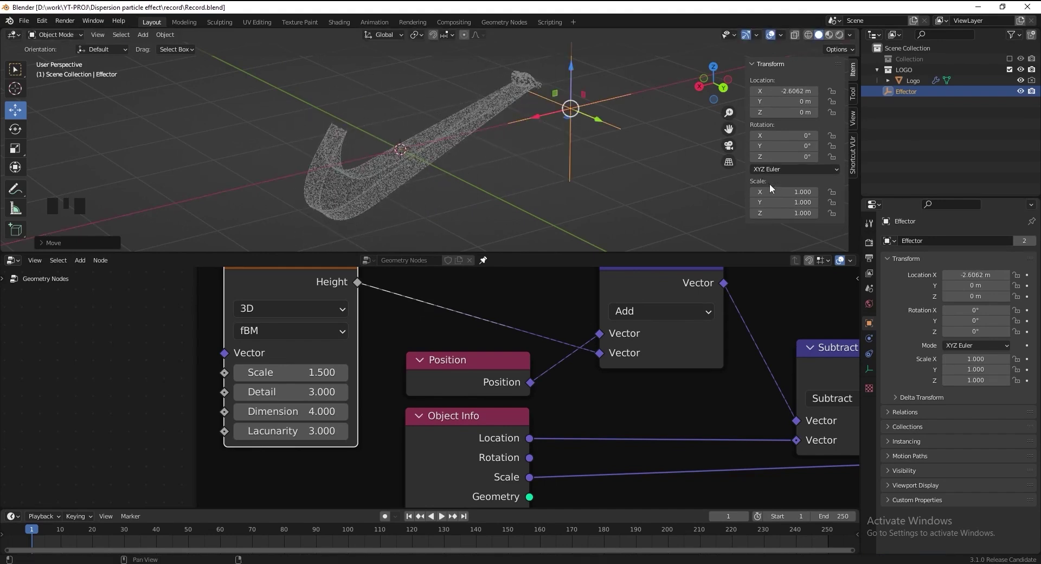
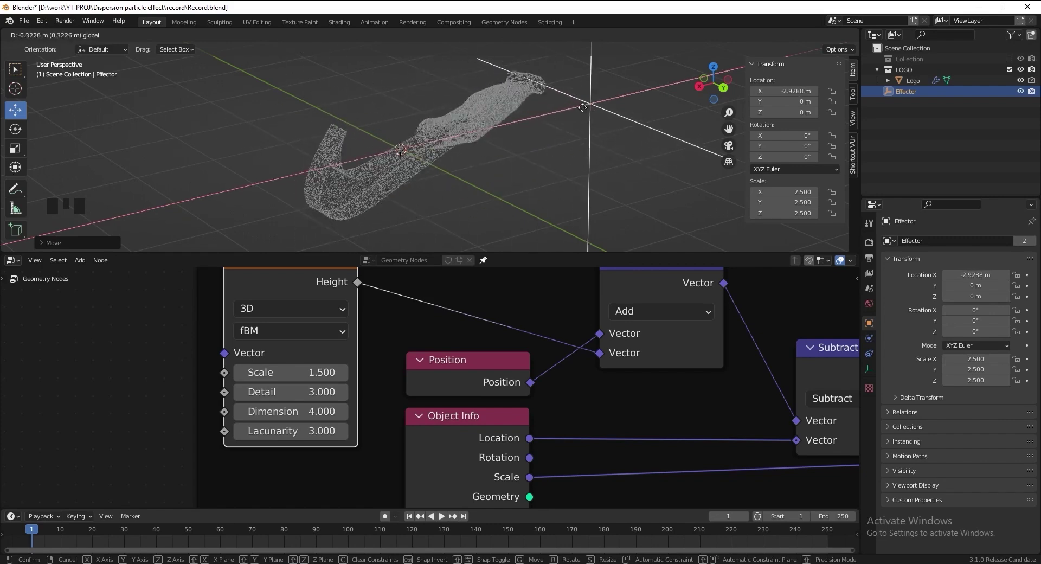
pyautogui.press('ctrl+s')
pyautogui.scroll(-3)
pyautogui.moveTo(114, 323); pyautogui.dragTo(110, 353)
# Add a Math node onto the link between the Musgrave height and the vector Add.
pyautogui.press('shift+a')
pyautogui.moveTo(307, 312); pyautogui.dragTo(274, 313)
# Make the Math node Multiply by 0.5 and box-select the whole dispersion node tree.
pyautogui.click(504, 331)
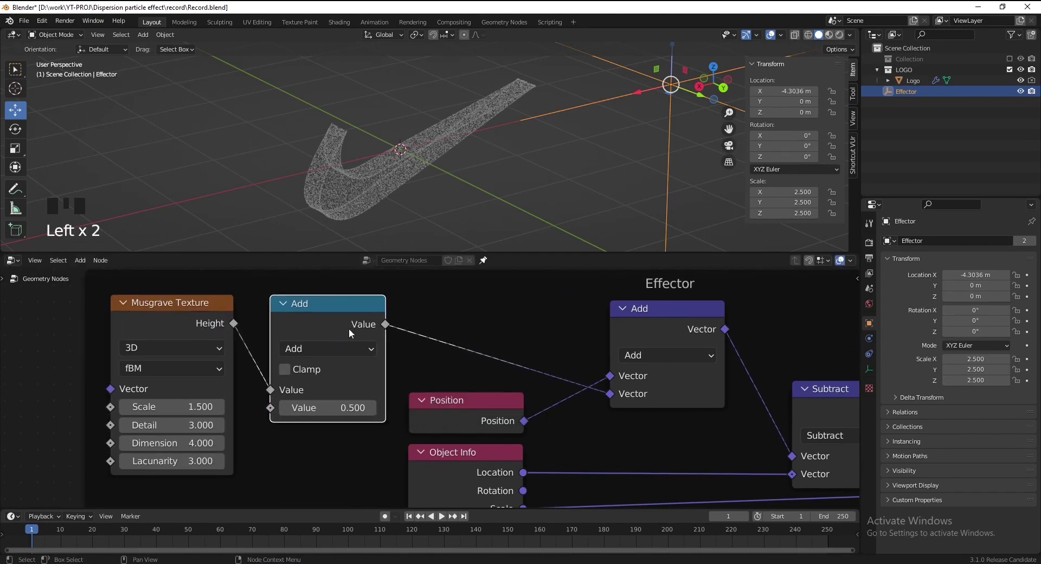
pyautogui.moveTo(350, 354); pyautogui.dragTo(568, 141)
pyautogui.moveTo(647, 92); pyautogui.dragTo(526, 126)
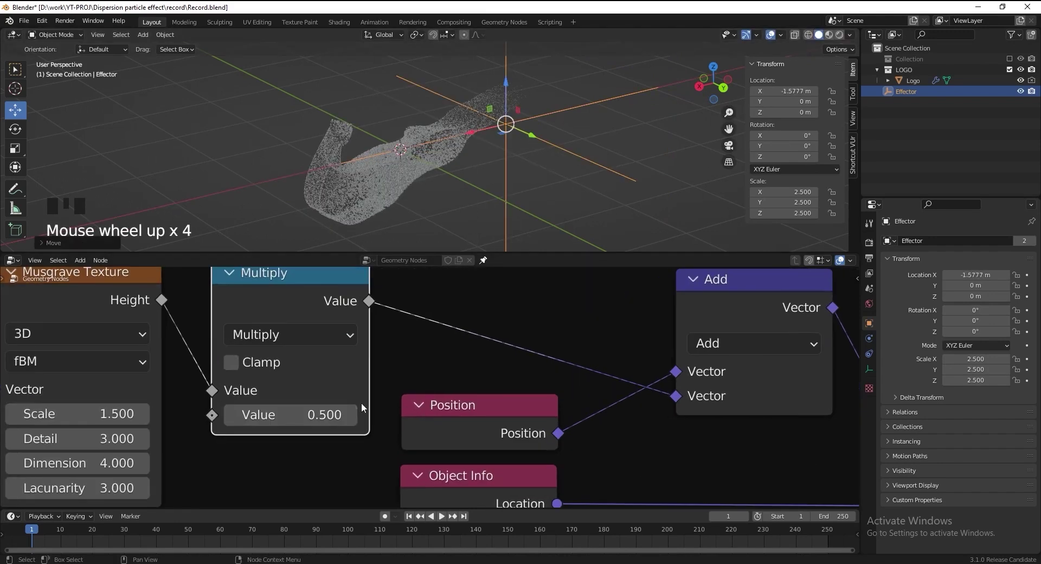
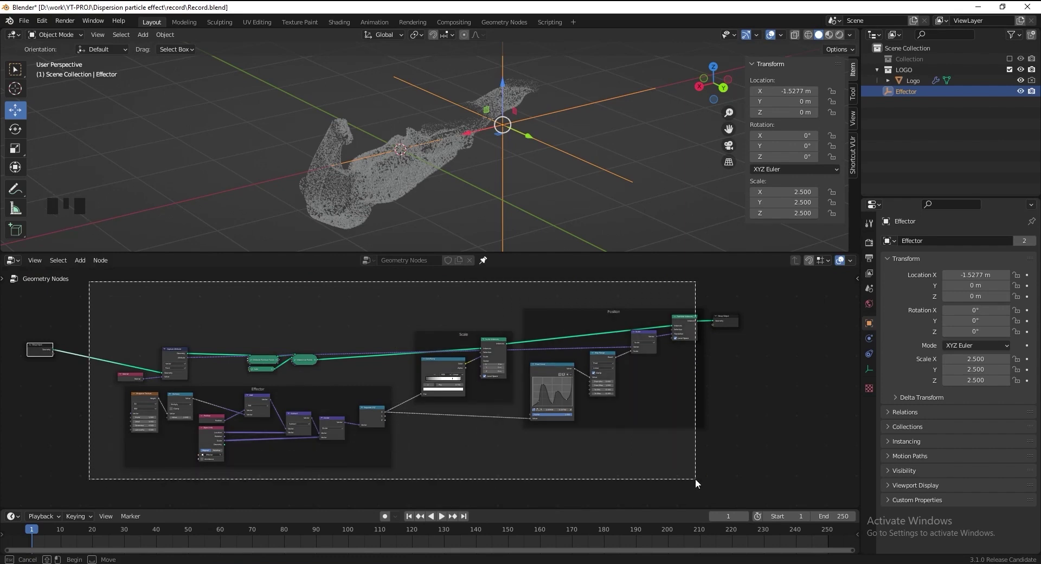
# Collapse the selected nodes into one node group between Group Input and Output and label it 'Particles'.
pyautogui.press('ctrl+g')
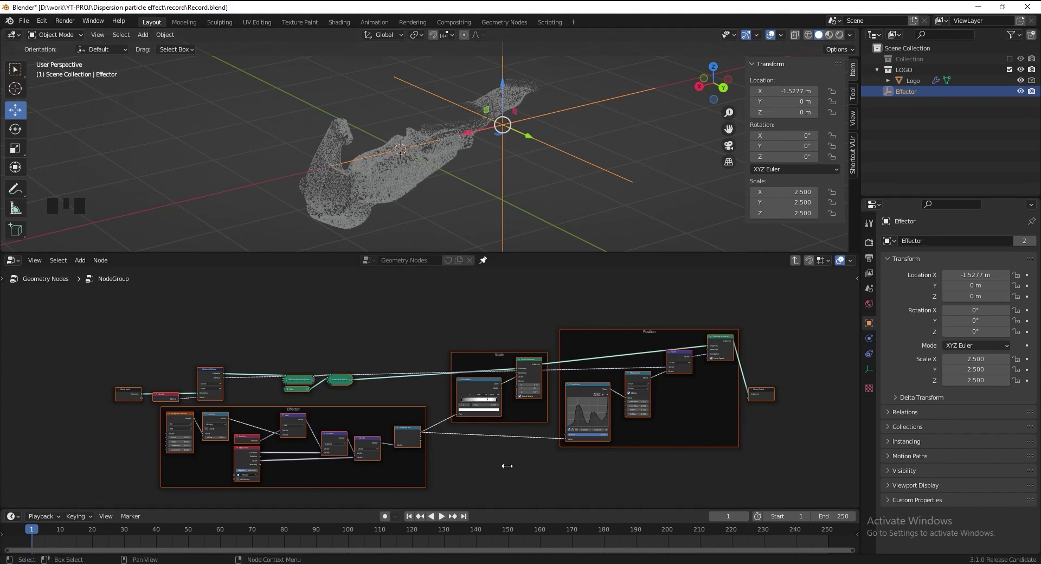
pyautogui.click(801, 264)
pyautogui.scroll(-3)
pyautogui.middleClick(545, 412)
pyautogui.click(495, 367)
pyautogui.click(764, 331)
pyautogui.middleClick(449, 379)
pyautogui.scroll(3)
pyautogui.middleClick(441, 410)
pyautogui.click(354, 361)
pyautogui.press('F2')
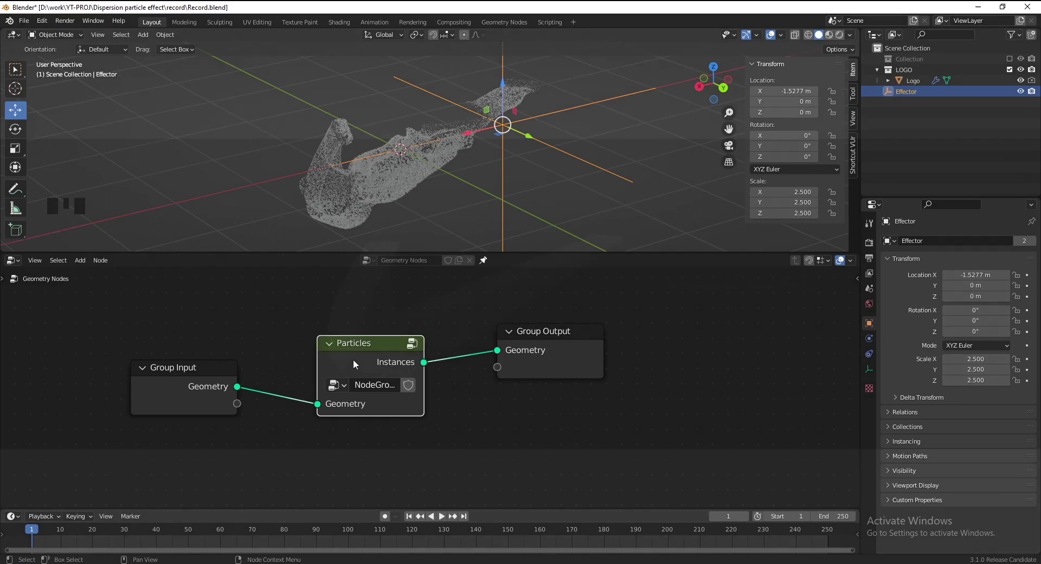
# Save, duplicate the Logo in place as Fracture, and hide the original Logo.
pyautogui.press('ctrl+s')
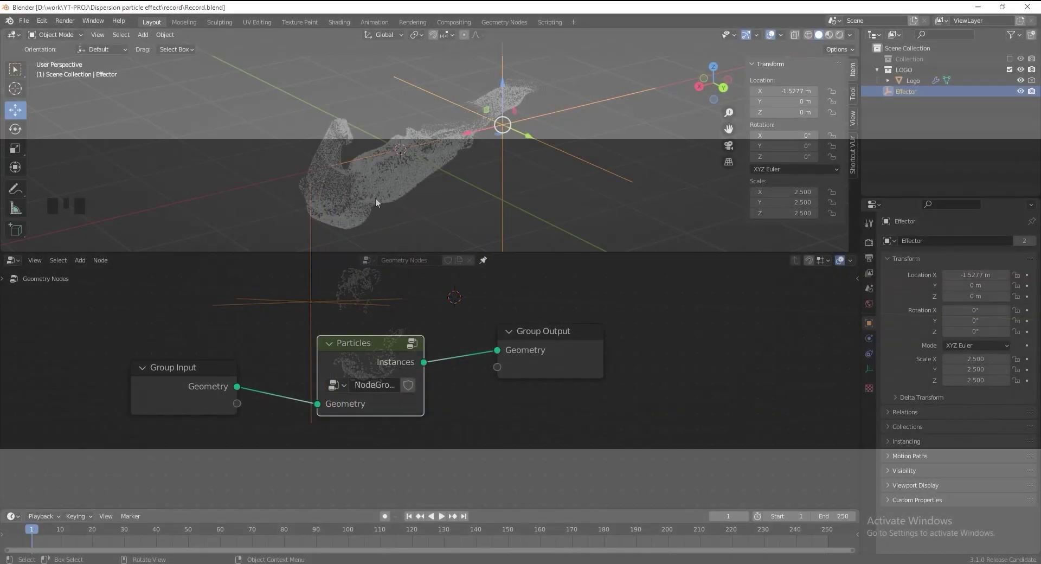
pyautogui.click(364, 186)
pyautogui.press('shift+d')
pyautogui.press('Escape')
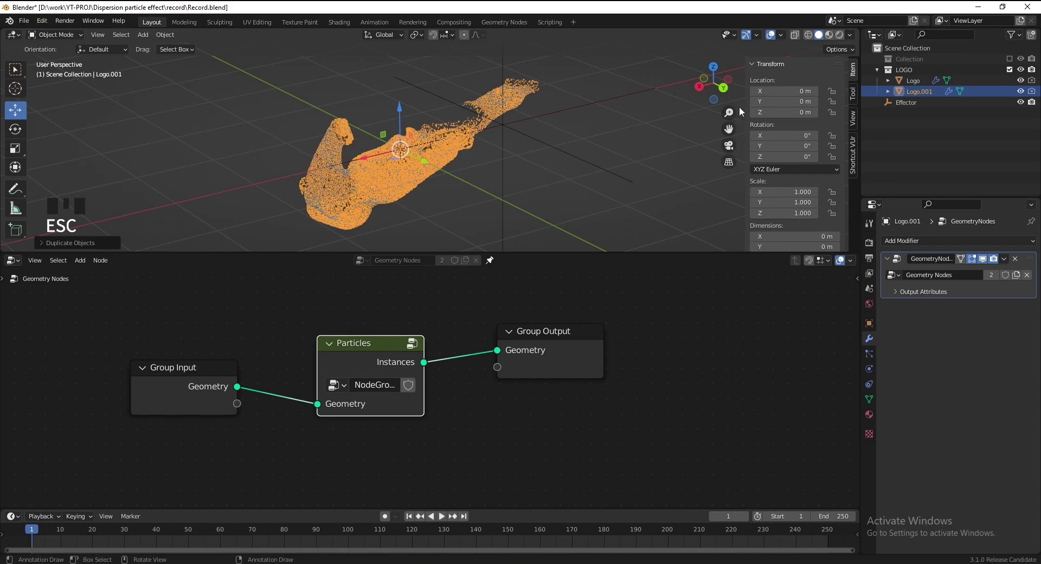
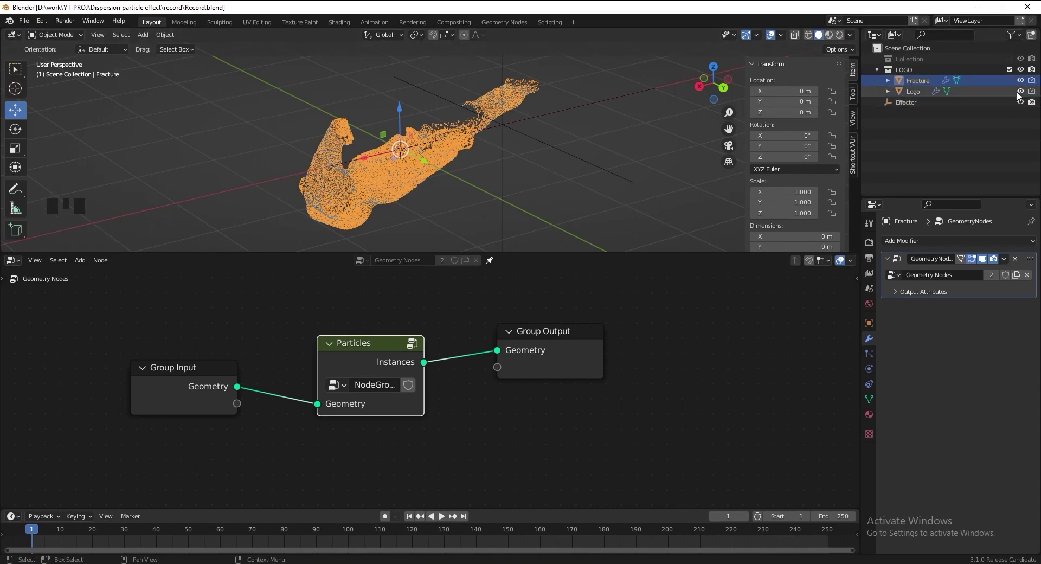
pyautogui.click(1022, 94)
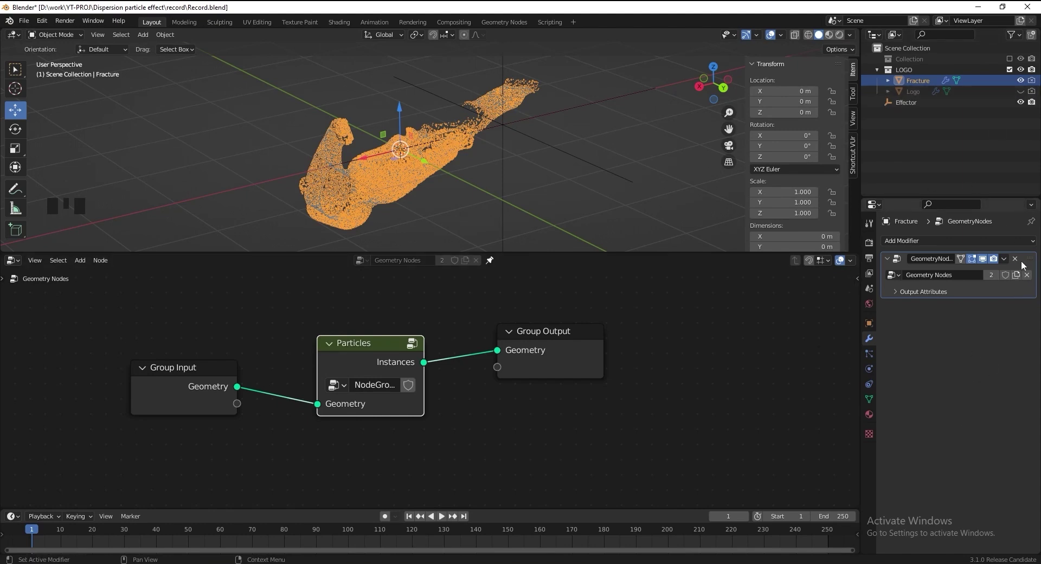
# Replace Fracture's Geometry Nodes modifier with a Particle System emitting at frame 0.
pyautogui.click(1019, 261)
pyautogui.moveTo(944, 241); pyautogui.dragTo(1002, 354)
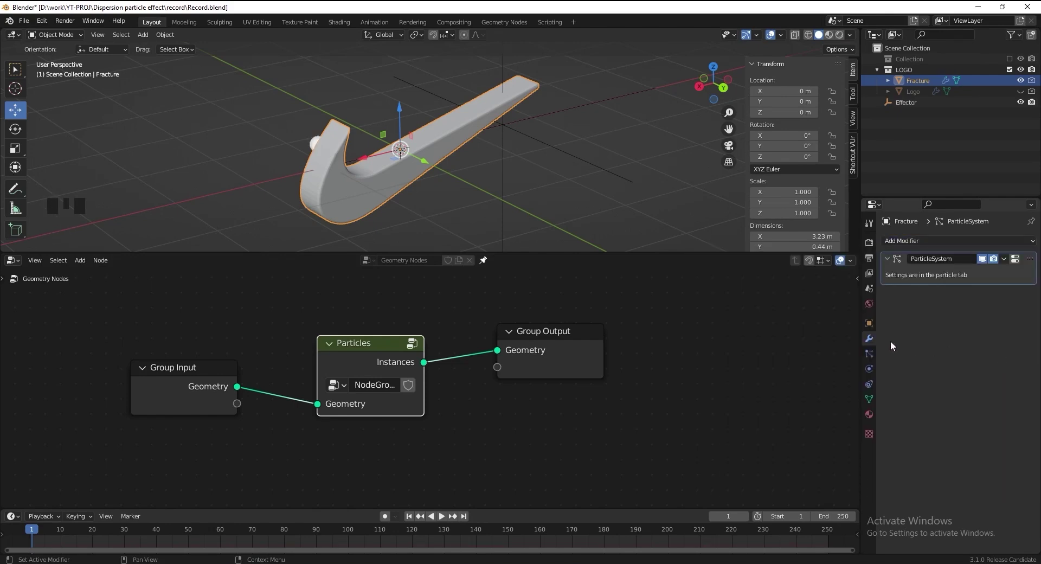
pyautogui.click(870, 359)
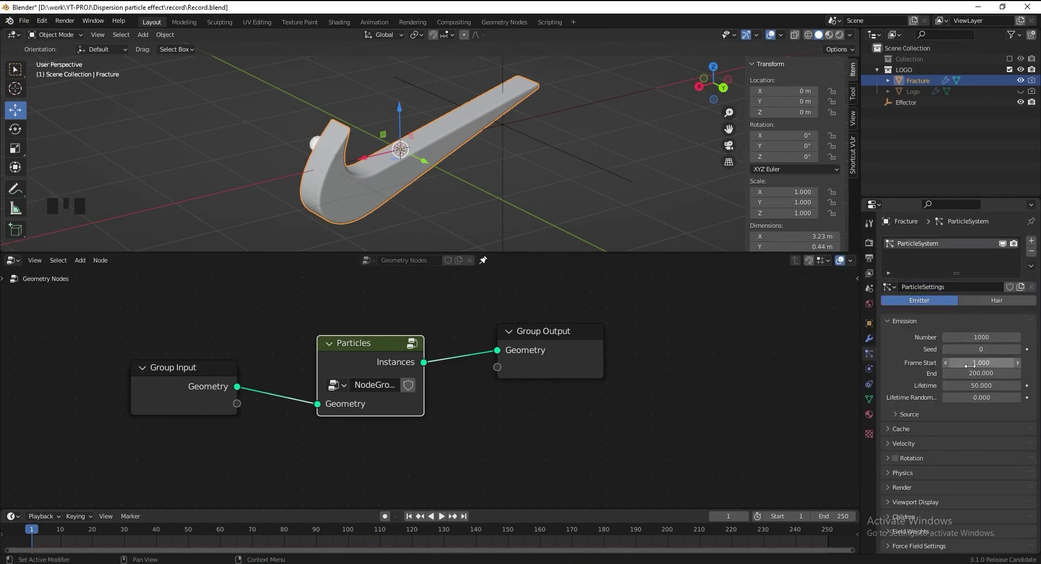
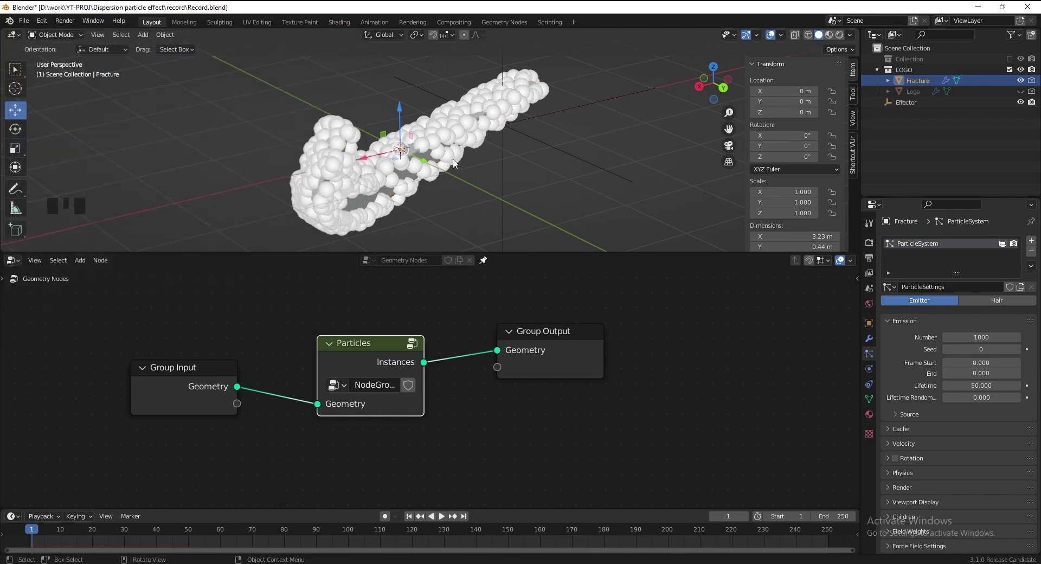
# Run Cell Fracture on the Fracture object using its own particles as the source.
pyautogui.press('F3')
pyautogui.press('l')
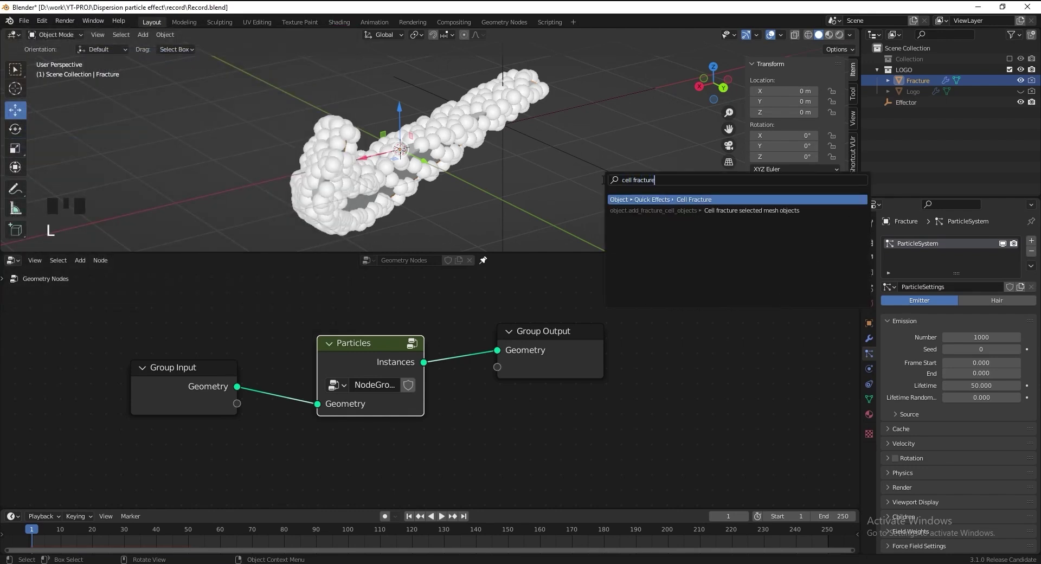
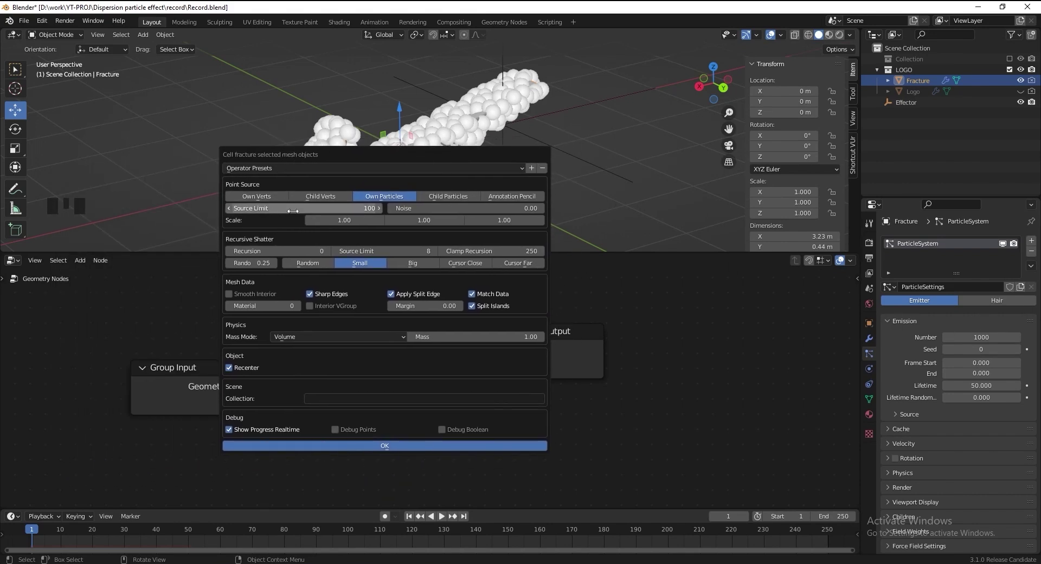
pyautogui.press('KP_0')
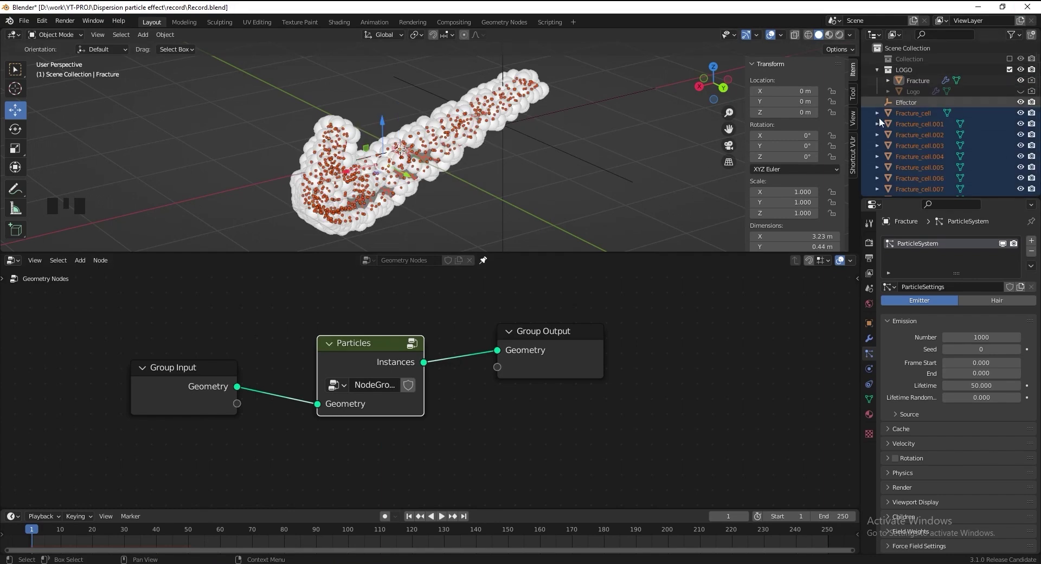
# Move all the fracture cells into a new collection named 'LOGO FRACTURE'.
pyautogui.press('m')
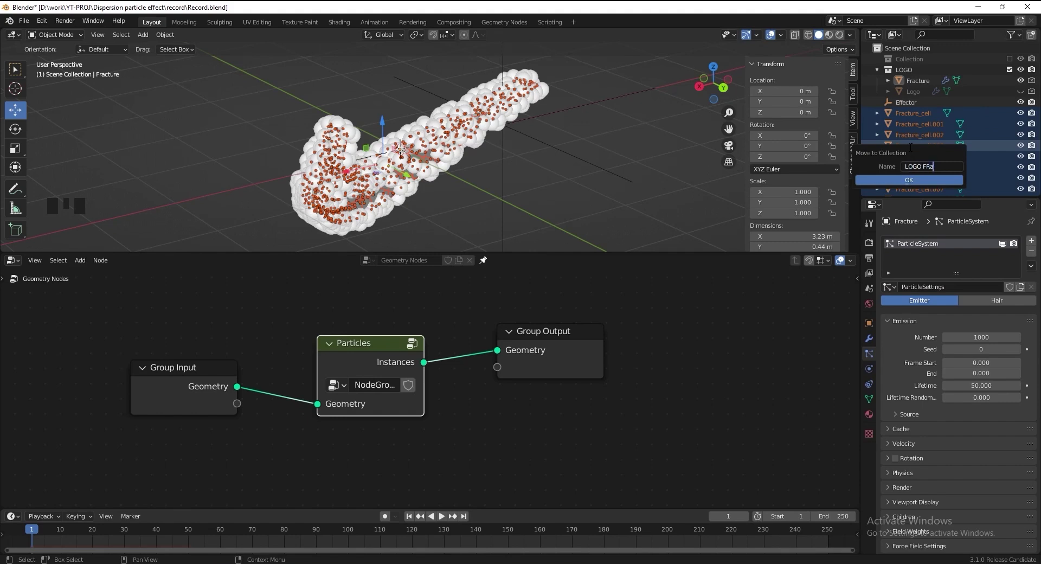
pyautogui.press('Left')
pyautogui.press('Left')
pyautogui.press('Right')
pyautogui.press('Right')
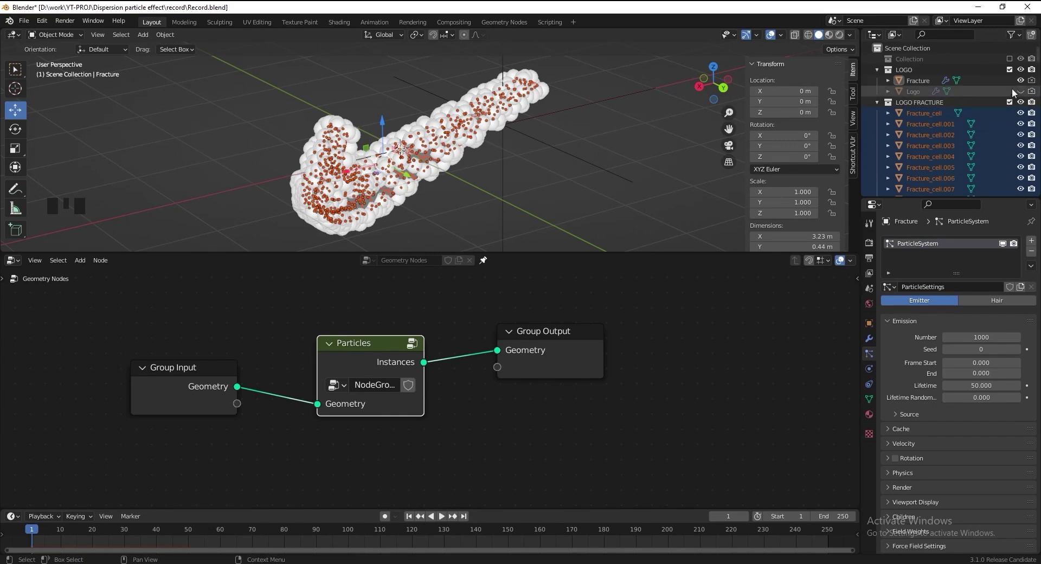
# Hide the Fracture object and the LOGO FRACTURE collection, making Logo visible again.
pyautogui.click(1024, 84)
pyautogui.click(1023, 91)
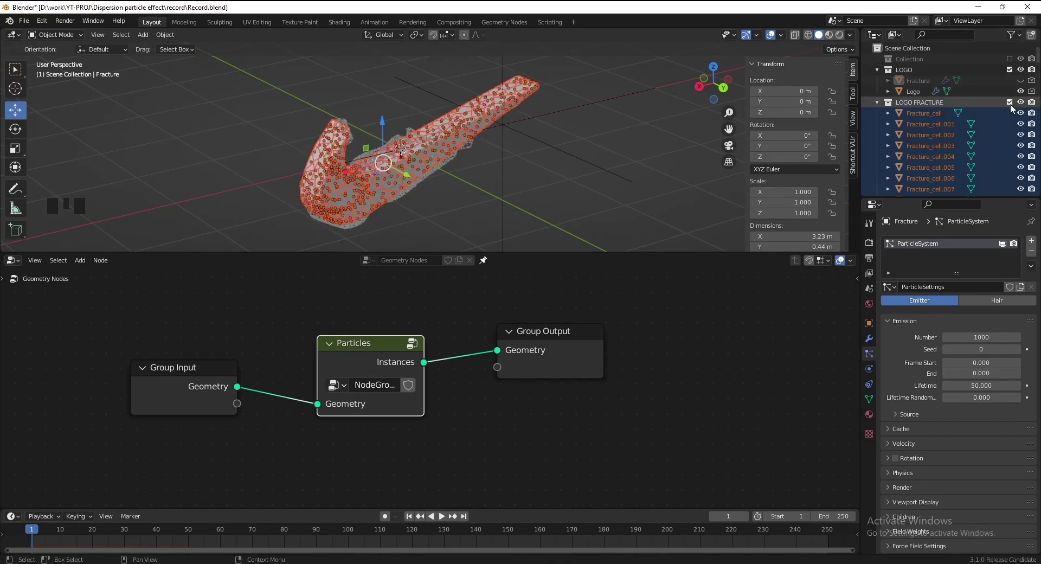
pyautogui.click(1014, 107)
pyautogui.click(392, 338)
# Duplicate the Particles group node and rename the copy 'Fracture'.
pyautogui.press('shift+d')
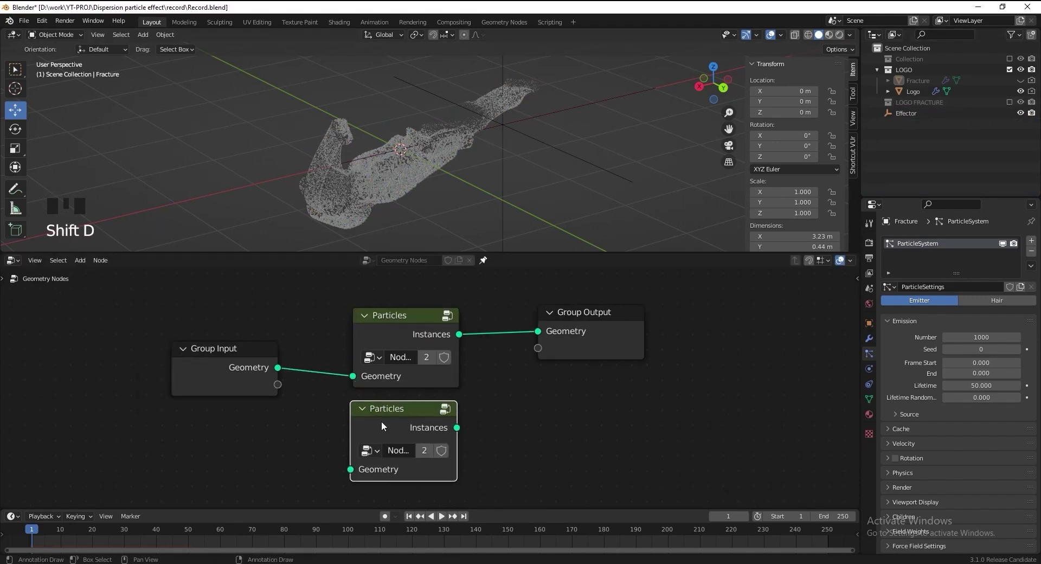
pyautogui.middleClick(381, 419)
pyautogui.press('F2')
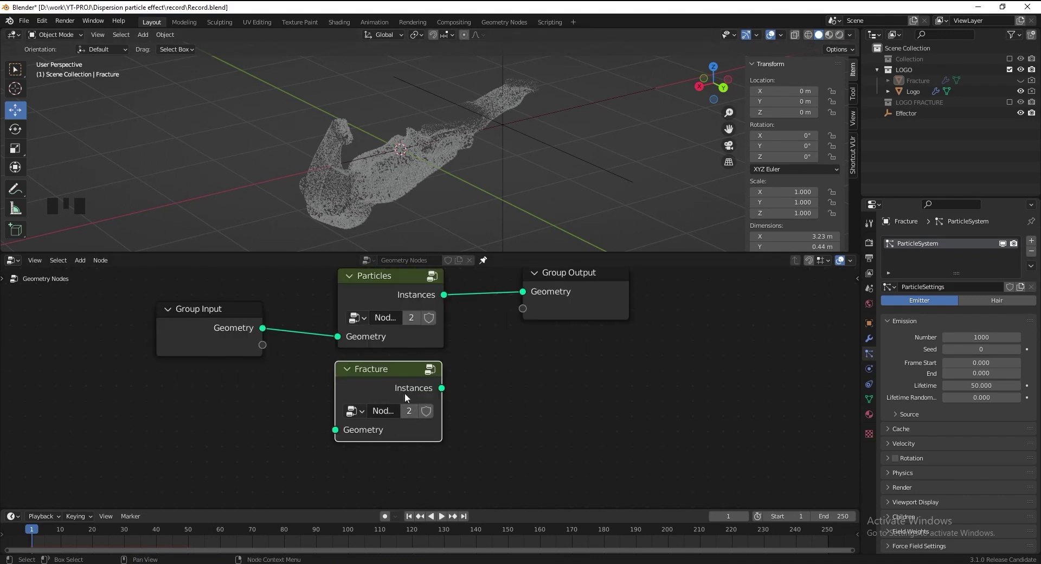
pyautogui.moveTo(412, 415); pyautogui.dragTo(472, 411)
pyautogui.middleClick(473, 412)
# Inside the Fracture group, remove the capture, distribution and instancing nodes, keeping the Effector frame.
pyautogui.moveTo(450, 404); pyautogui.dragTo(541, 420)
pyautogui.click(440, 385)
pyautogui.scroll(-3)
pyautogui.moveTo(383, 382); pyautogui.dragTo(396, 390)
pyautogui.scroll(3)
pyautogui.moveTo(412, 373); pyautogui.dragTo(153, 324)
pyautogui.click(153, 324)
pyautogui.press('ctrl+x')
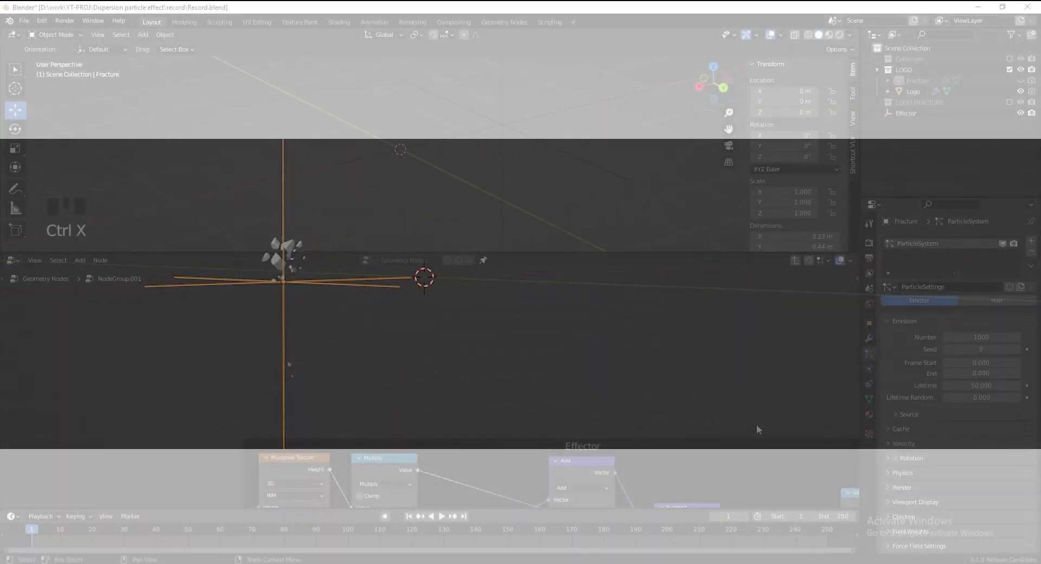
# Feed a Collection Info node reading LOGO FRACTURE with Separate Children into Scale Instances and adjust the ColorRamp.
pyautogui.moveTo(689, 393); pyautogui.dragTo(454, 370)
pyautogui.moveTo(437, 357); pyautogui.dragTo(499, 296)
pyautogui.click(499, 297)
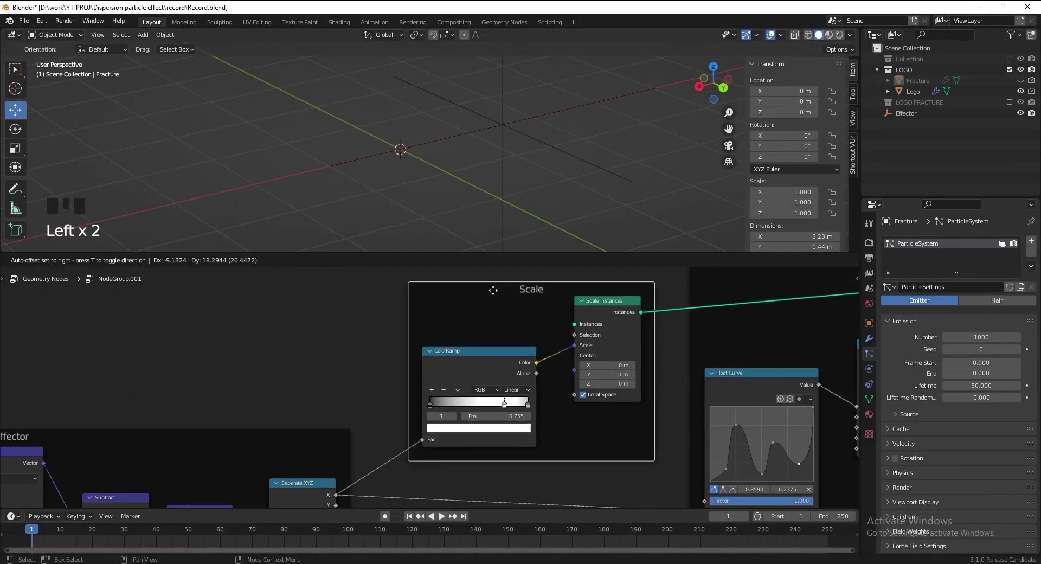
pyautogui.click(935, 104)
pyautogui.click(934, 105)
pyautogui.moveTo(312, 328); pyautogui.dragTo(359, 339)
pyautogui.scroll(3)
pyautogui.middleClick(339, 363)
pyautogui.click(266, 355)
pyautogui.click(262, 392)
pyautogui.moveTo(307, 338); pyautogui.dragTo(609, 347)
# Slide the Effector along the logo to check the fractured chunks, then save.
pyautogui.scroll(-3)
pyautogui.scroll(3)
pyautogui.click(498, 140)
pyautogui.moveTo(472, 139); pyautogui.dragTo(449, 137)
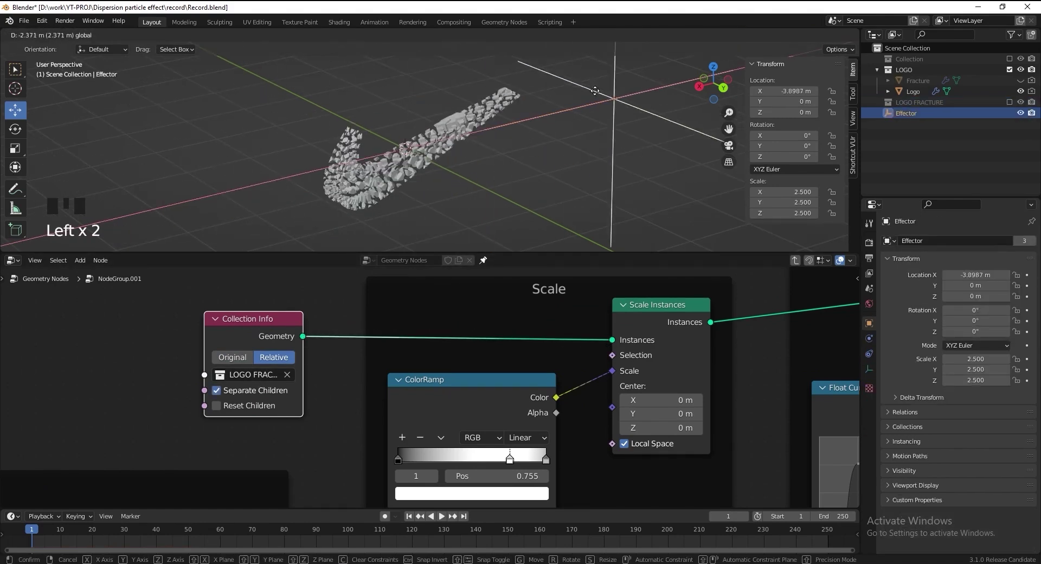
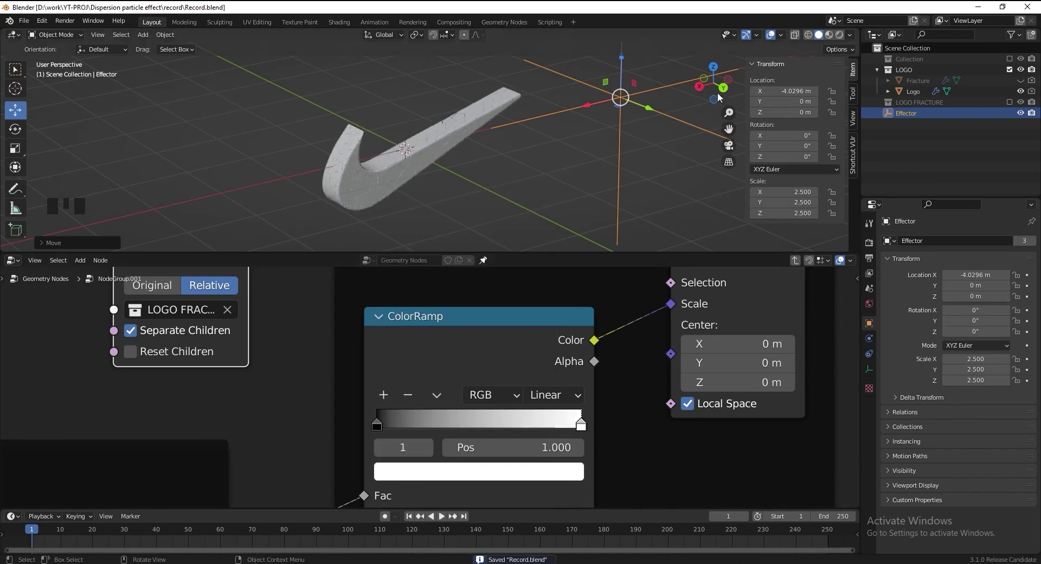
pyautogui.moveTo(596, 103); pyautogui.dragTo(577, 102)
pyautogui.press('ctrl+s')
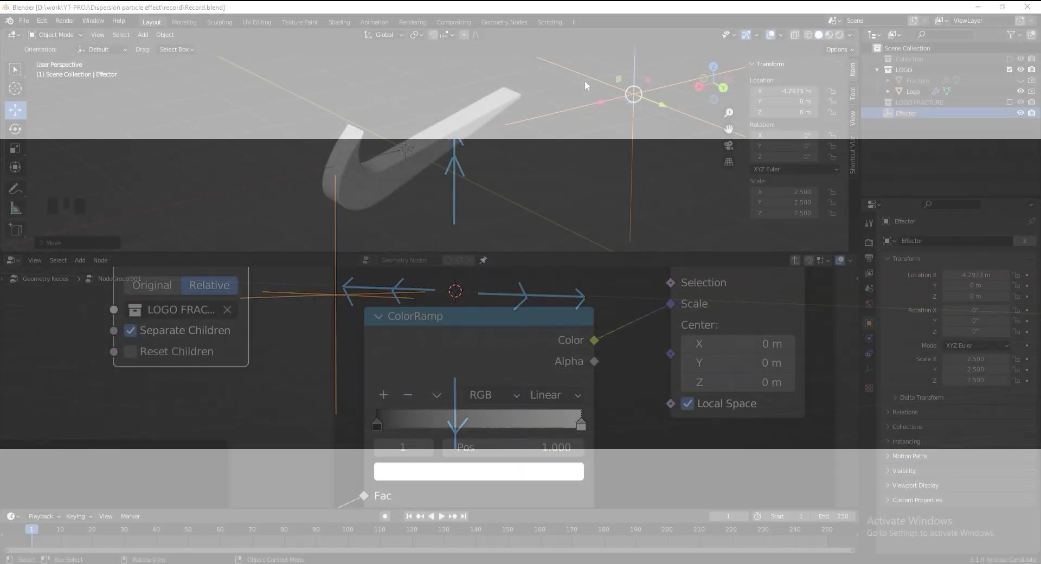
# Rearrange the Fracture group's nodes and bring the whole node group into view.
pyautogui.scroll(-3)
pyautogui.middleClick(547, 332)
pyautogui.scroll(3)
pyautogui.moveTo(369, 332); pyautogui.dragTo(389, 353)
pyautogui.moveTo(390, 353); pyautogui.dragTo(464, 316)
pyautogui.middleClick(667, 417)
pyautogui.scroll(-3)
pyautogui.moveTo(616, 350); pyautogui.dragTo(646, 335)
pyautogui.click(646, 335)
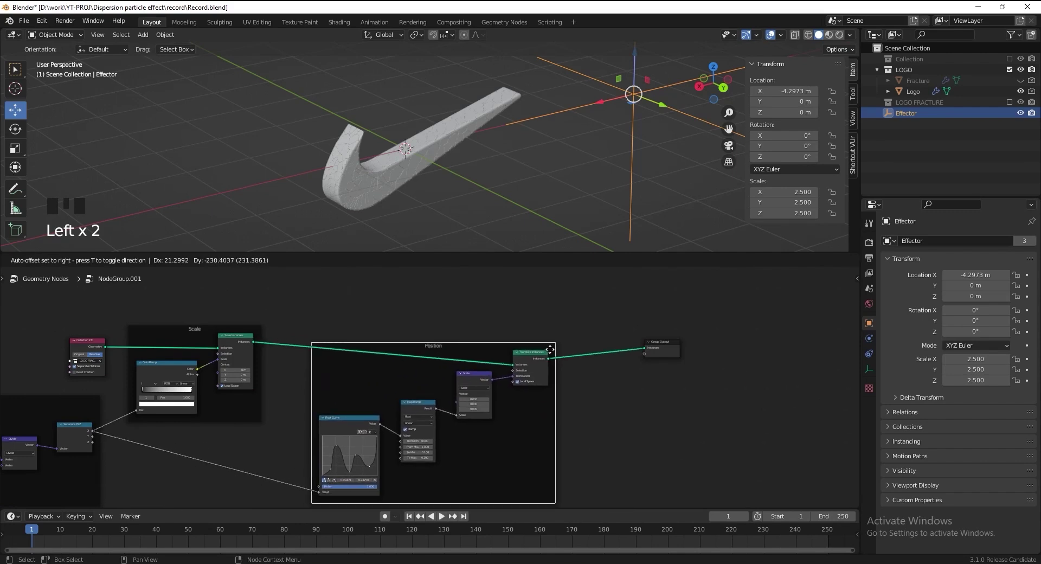
# Select the Fracture object and add a Normal node inside the Position frame.
pyautogui.click(666, 348)
pyautogui.scroll(3)
pyautogui.moveTo(446, 385); pyautogui.dragTo(461, 390)
pyautogui.click(922, 87)
pyautogui.click(926, 83)
pyautogui.moveTo(269, 371); pyautogui.dragTo(270, 338)
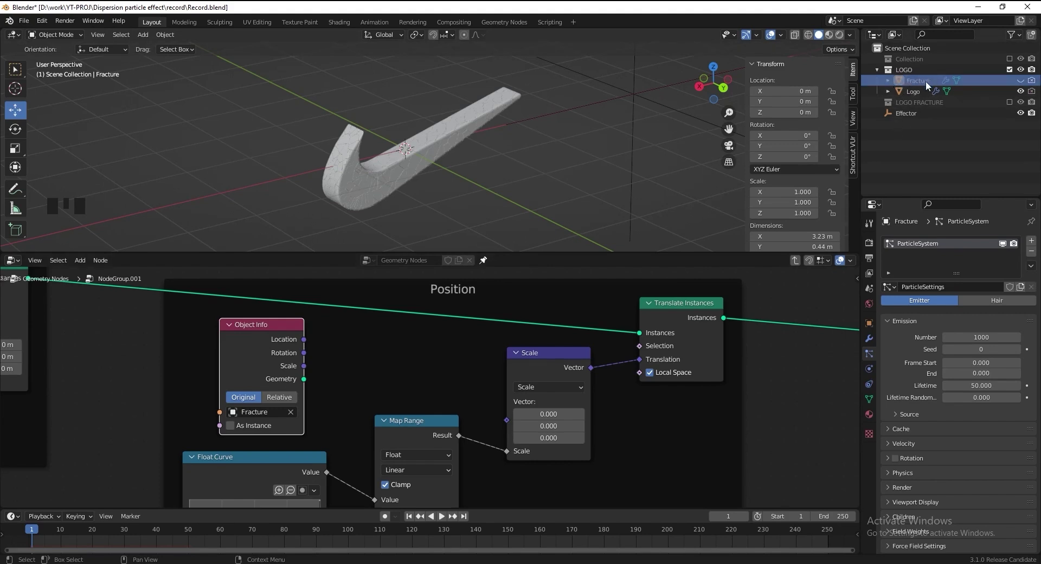
pyautogui.press('shift+a')
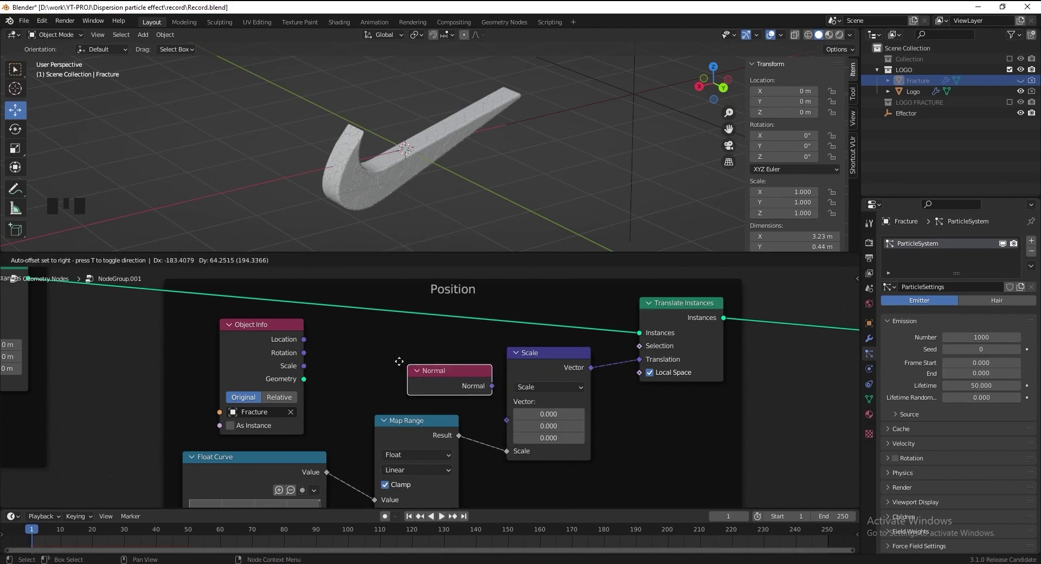
pyautogui.scroll(-3)
pyautogui.moveTo(364, 368); pyautogui.dragTo(437, 399)
pyautogui.click(437, 398)
pyautogui.click(393, 390)
pyautogui.scroll(3)
pyautogui.middleClick(360, 355)
# Add a Transfer Attribute node fed by the Fracture geometry and route its normal into the Scale vector.
pyautogui.press('x')
pyautogui.click(310, 459)
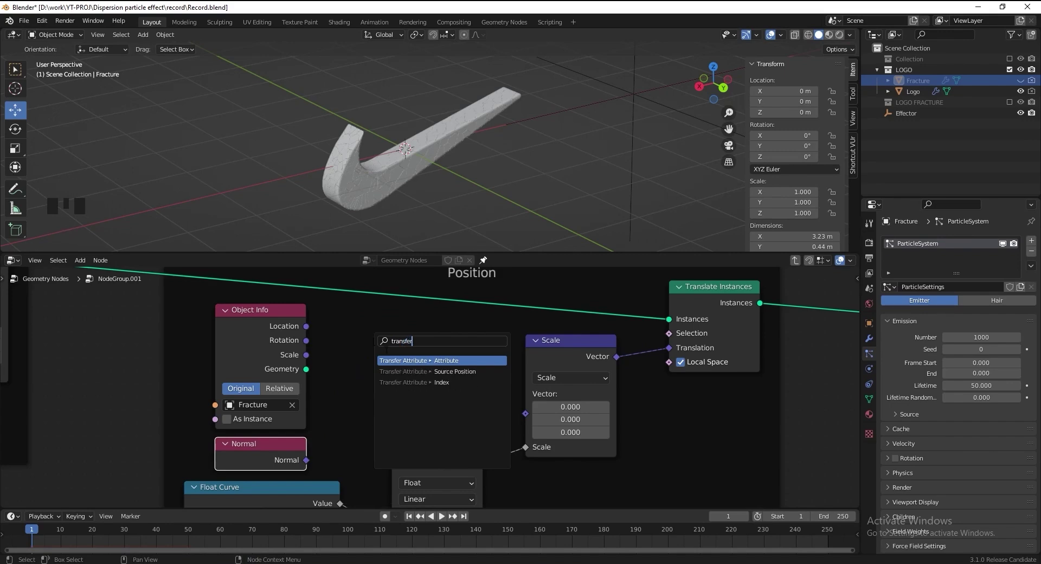
pyautogui.click(309, 372)
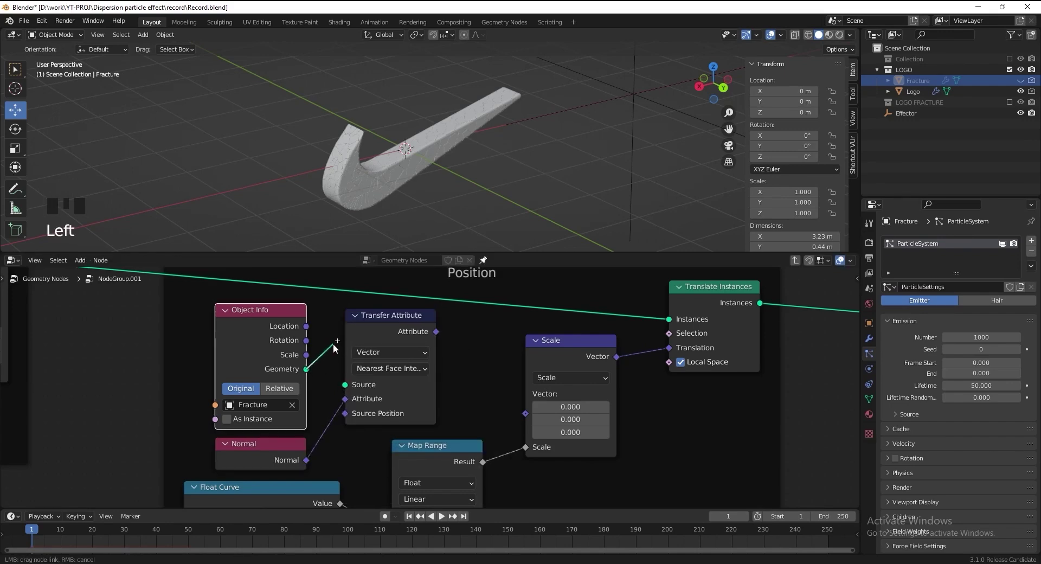
pyautogui.moveTo(439, 336); pyautogui.dragTo(456, 364)
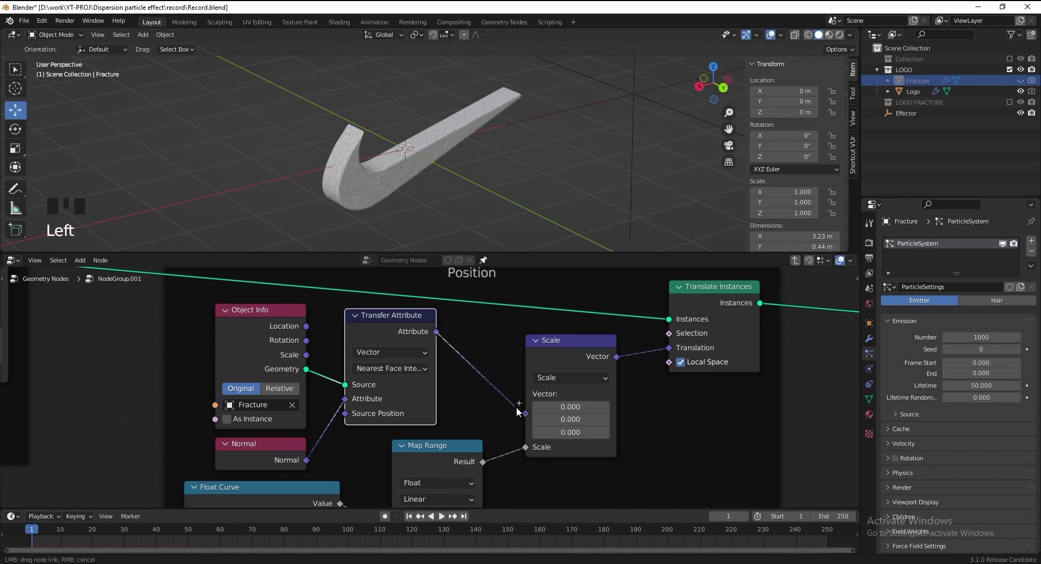
pyautogui.click(643, 109)
pyautogui.moveTo(605, 96); pyautogui.dragTo(597, 101)
# Move the Effector across the logo to preview the normal-driven scattering.
pyautogui.scroll(3)
pyautogui.moveTo(471, 168); pyautogui.dragTo(501, 115)
pyautogui.moveTo(501, 115); pyautogui.dragTo(475, 131)
pyautogui.middleClick(465, 143)
pyautogui.moveTo(529, 112); pyautogui.dragTo(559, 104)
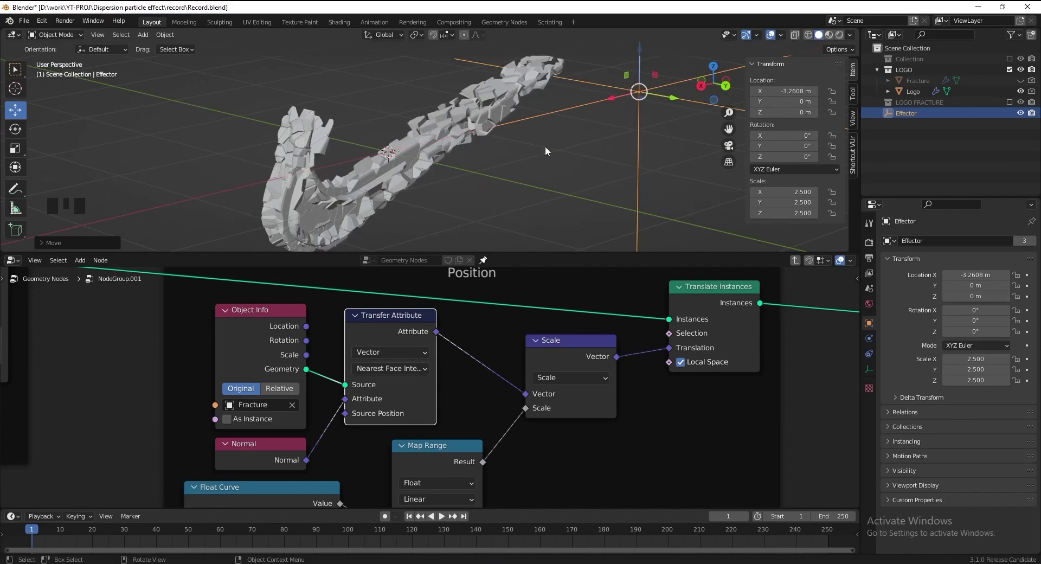
pyautogui.middleClick(535, 439)
# Set the Map Range maximum displacement to 0 and slide the Effector through the logo to check.
pyautogui.moveTo(410, 347); pyautogui.dragTo(414, 364)
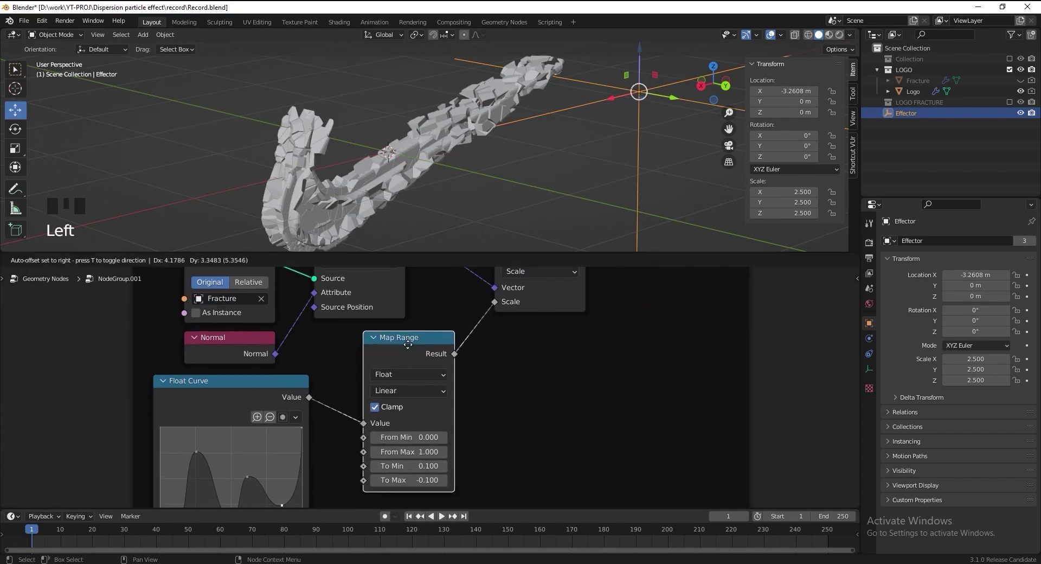
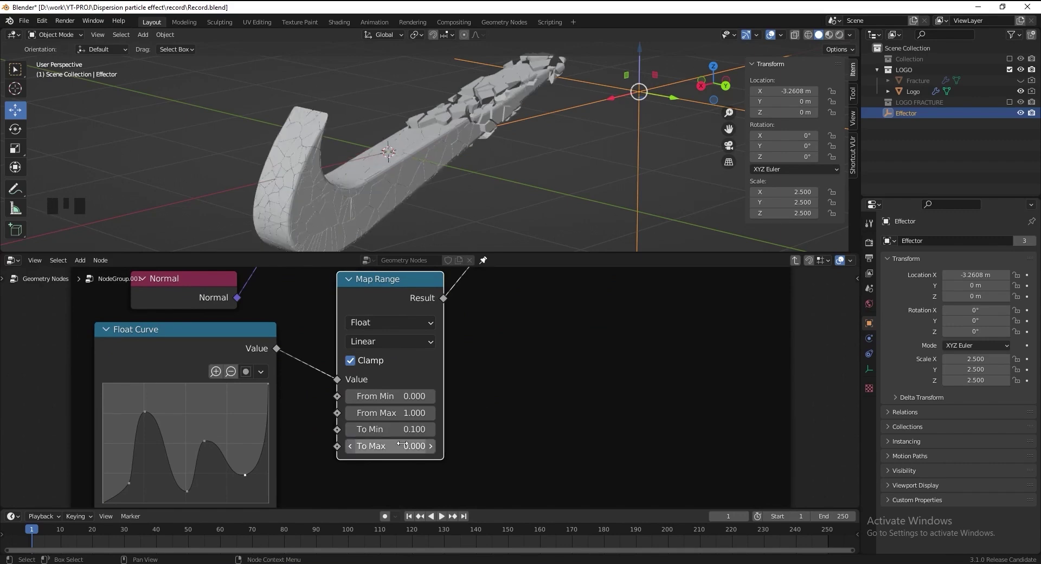
pyautogui.moveTo(515, 124); pyautogui.dragTo(575, 113)
pyautogui.moveTo(575, 113); pyautogui.dragTo(586, 103)
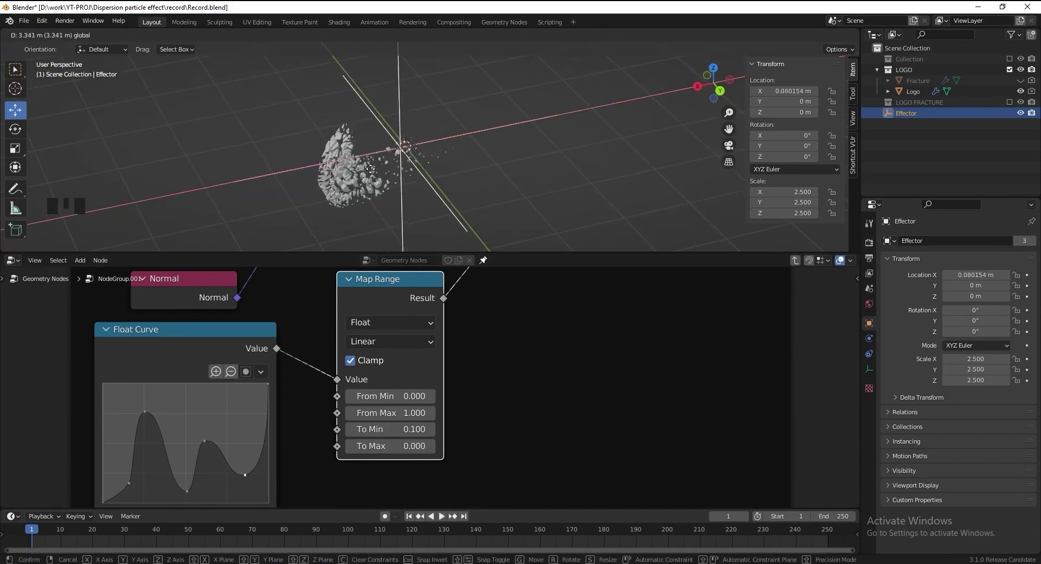
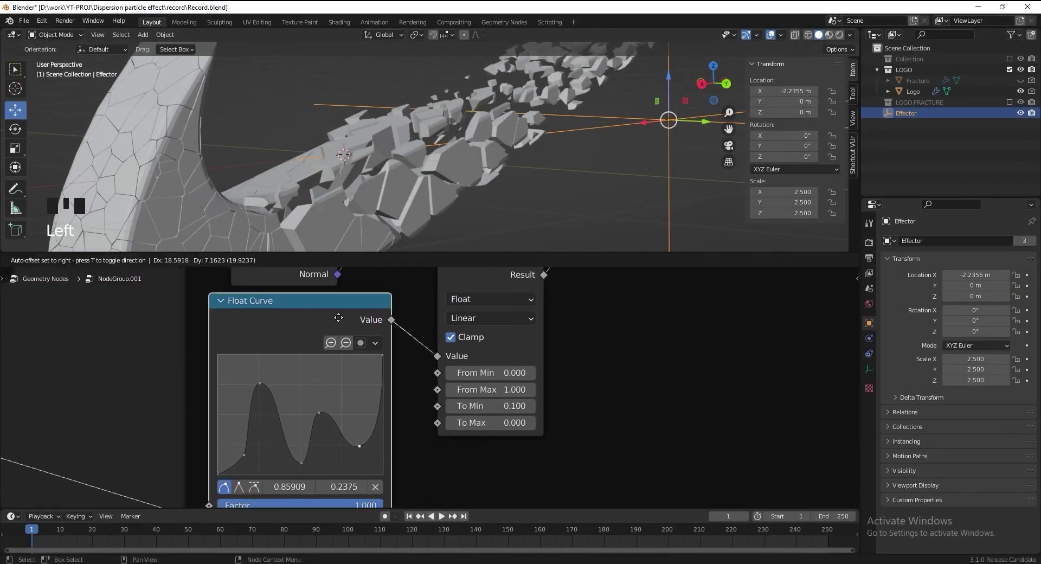
# Reshape the Float Curve into a smoother rising falloff and preview it with the Effector.
pyautogui.moveTo(474, 345); pyautogui.dragTo(459, 357)
pyautogui.scroll(3)
pyautogui.moveTo(457, 336); pyautogui.dragTo(464, 400)
pyautogui.moveTo(345, 435); pyautogui.dragTo(428, 378)
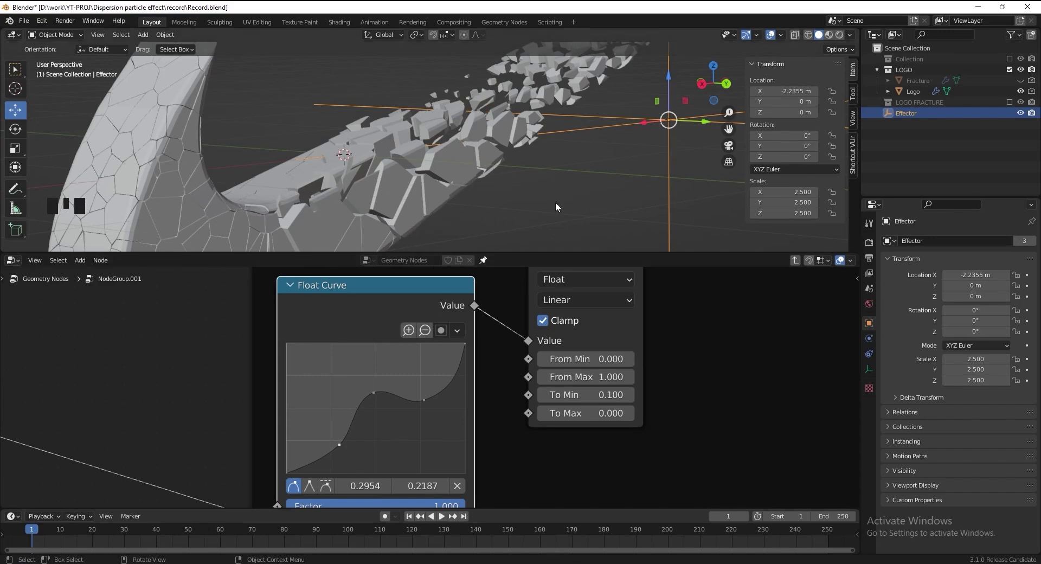
pyautogui.scroll(-3)
pyautogui.moveTo(518, 142); pyautogui.dragTo(605, 108)
pyautogui.moveTo(605, 108); pyautogui.dragTo(610, 96)
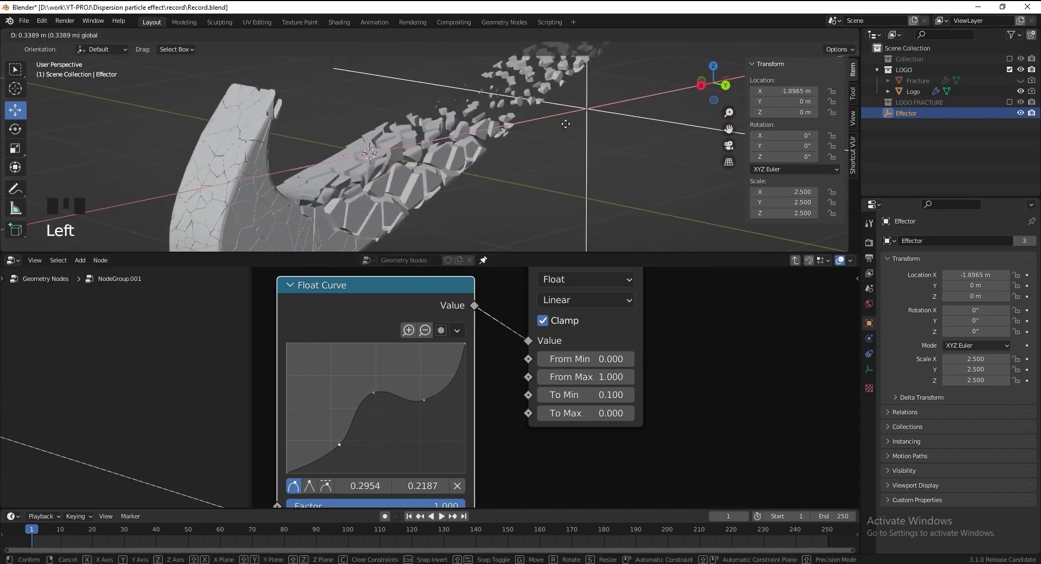
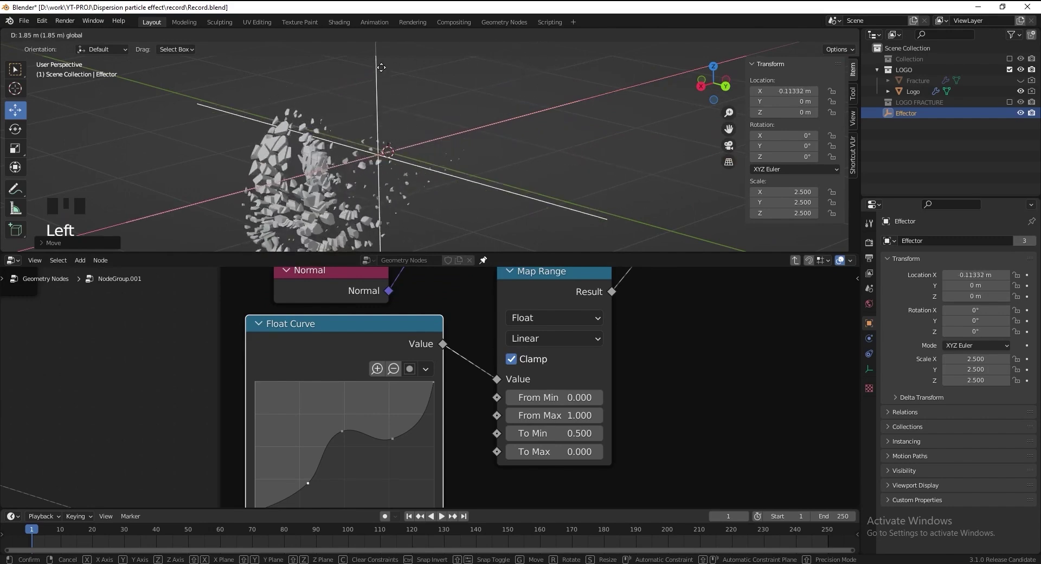
# Return to the main node tree and pan to the group output area.
pyautogui.press('ctrl+s')
pyautogui.scroll(-3)
pyautogui.moveTo(663, 307); pyautogui.dragTo(800, 263)
pyautogui.moveTo(800, 264); pyautogui.dragTo(679, 372)
# Add a Join Geometry node merging the Particles output before Group Output, then slide the Effector across the logo.
pyautogui.press('shift+a')
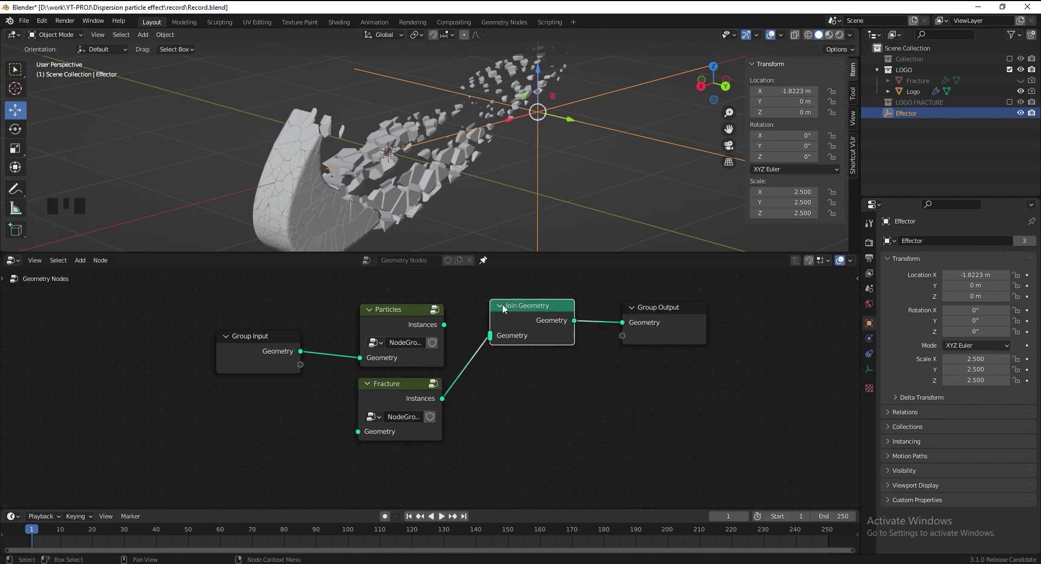
pyautogui.moveTo(452, 327); pyautogui.dragTo(441, 141)
pyautogui.moveTo(488, 144); pyautogui.dragTo(517, 134)
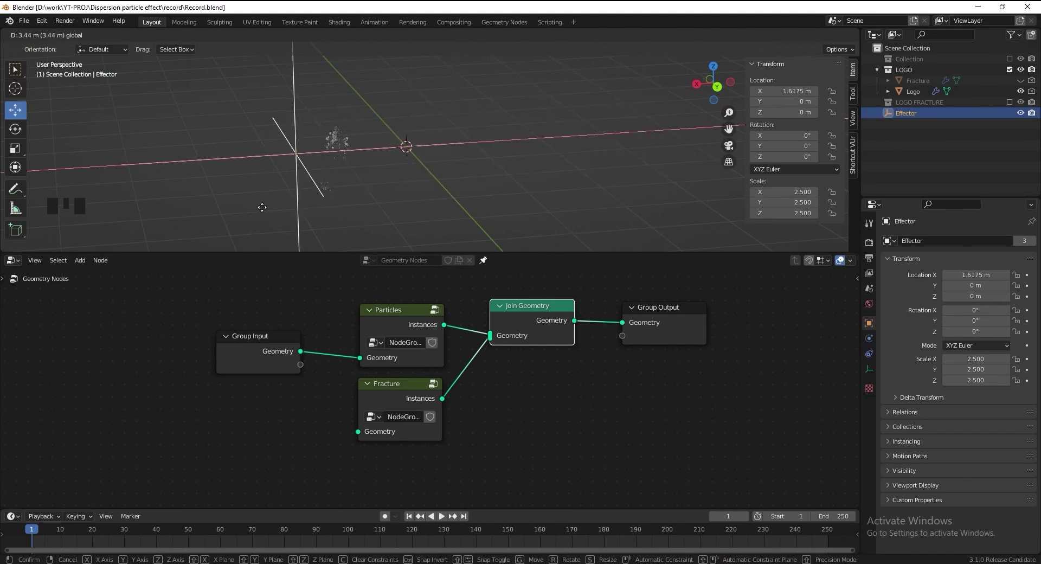
pyautogui.press('ctrl+s')
pyautogui.moveTo(440, 153); pyautogui.dragTo(414, 158)
# Navigate to the Fracture group node and reopen it.
pyautogui.scroll(3)
pyautogui.scroll(3)
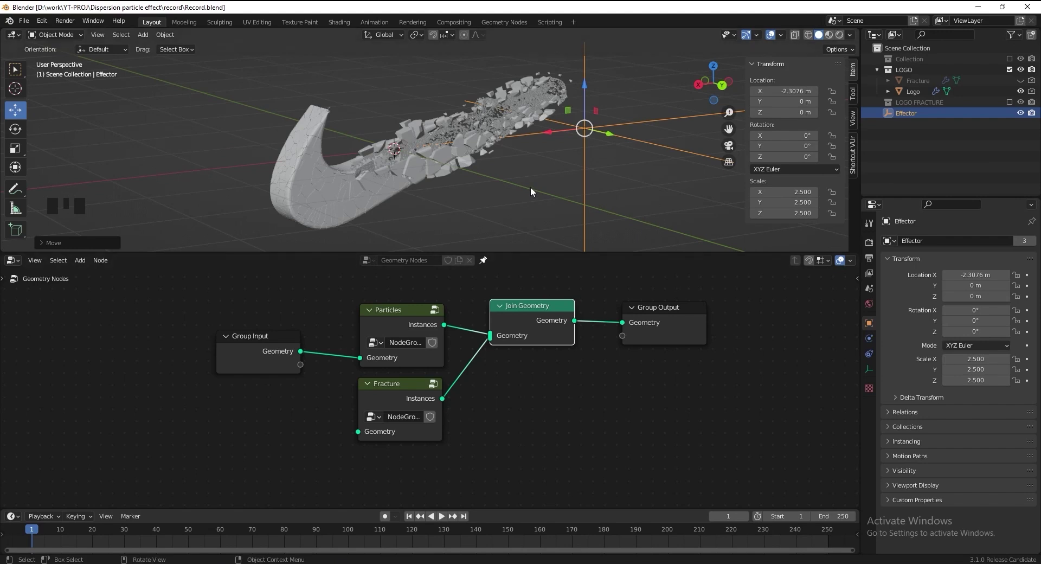
pyautogui.middleClick(482, 397)
pyautogui.scroll(3)
pyautogui.moveTo(503, 400); pyautogui.dragTo(514, 422)
pyautogui.click(474, 413)
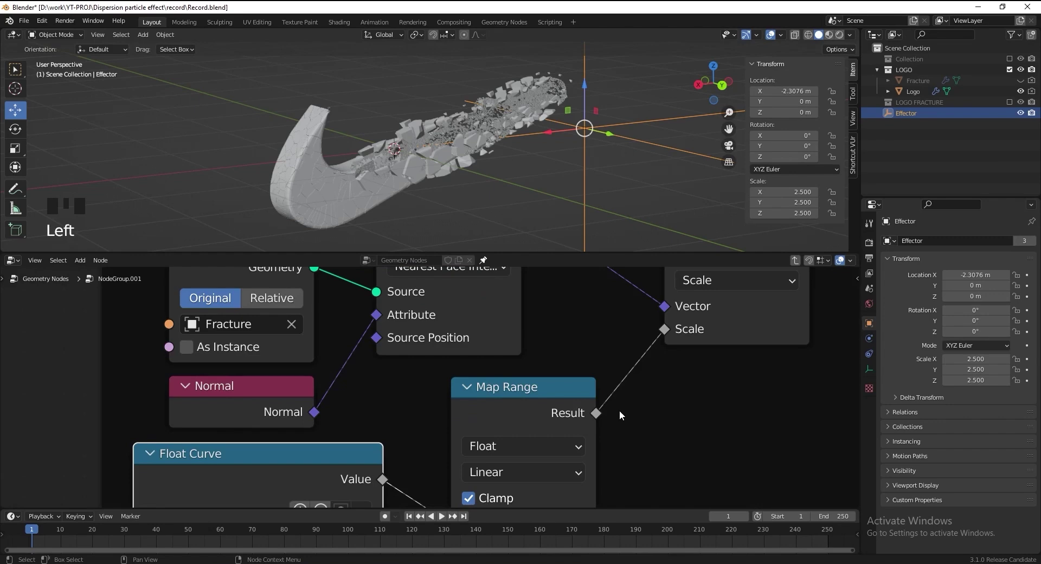
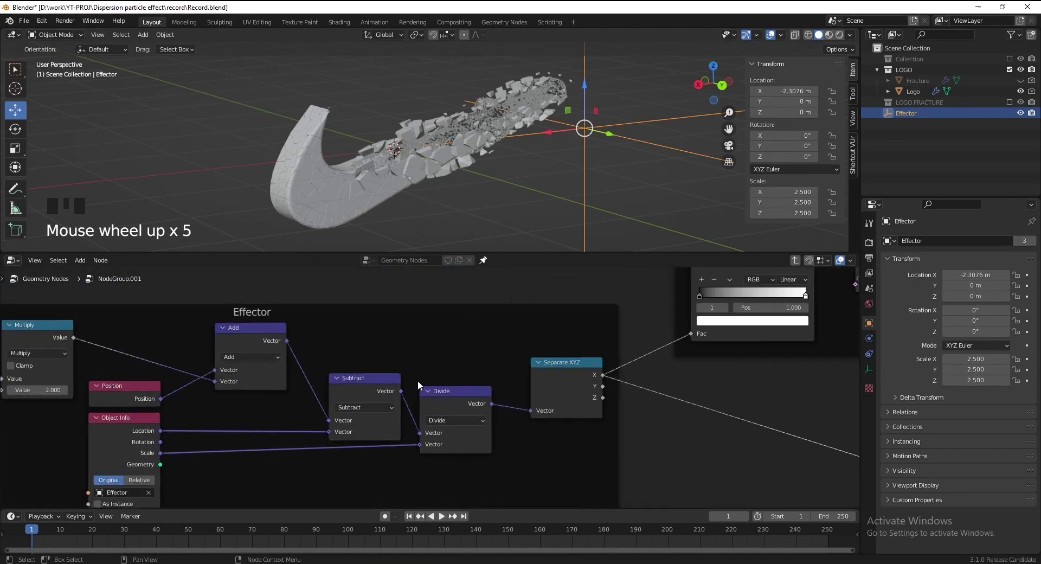
# Reroute the Separate XYZ X link and add a Math Subtract 0.4 node on it.
pyautogui.middleClick(560, 406)
pyautogui.click(443, 361)
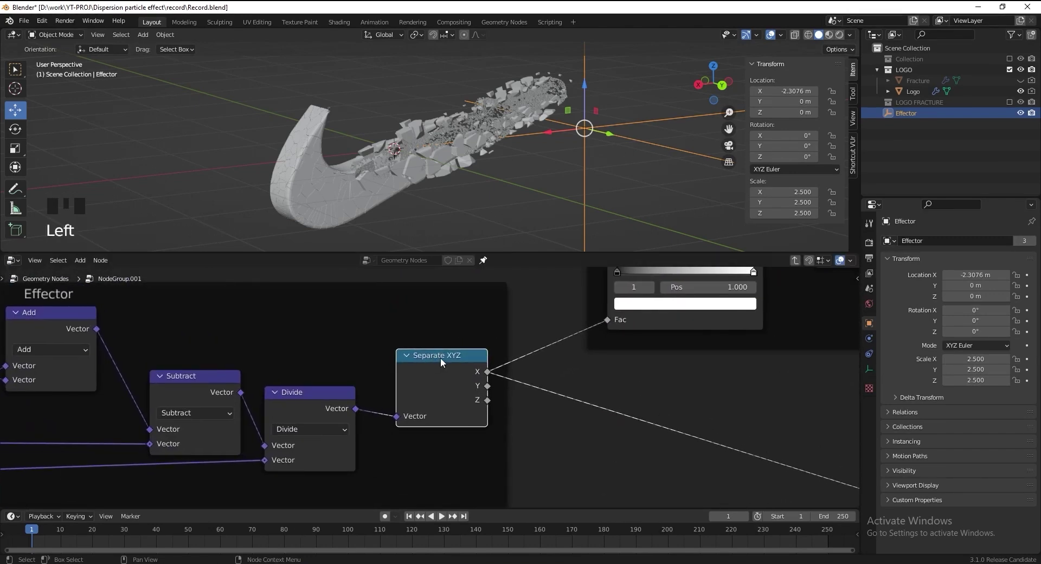
pyautogui.rightClick(538, 313)
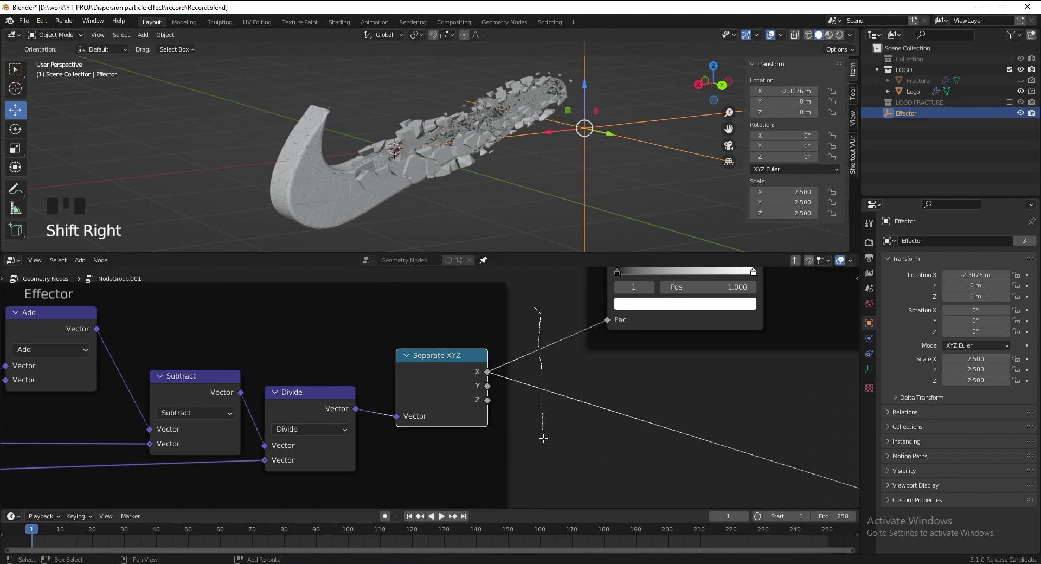
pyautogui.press('shift+a')
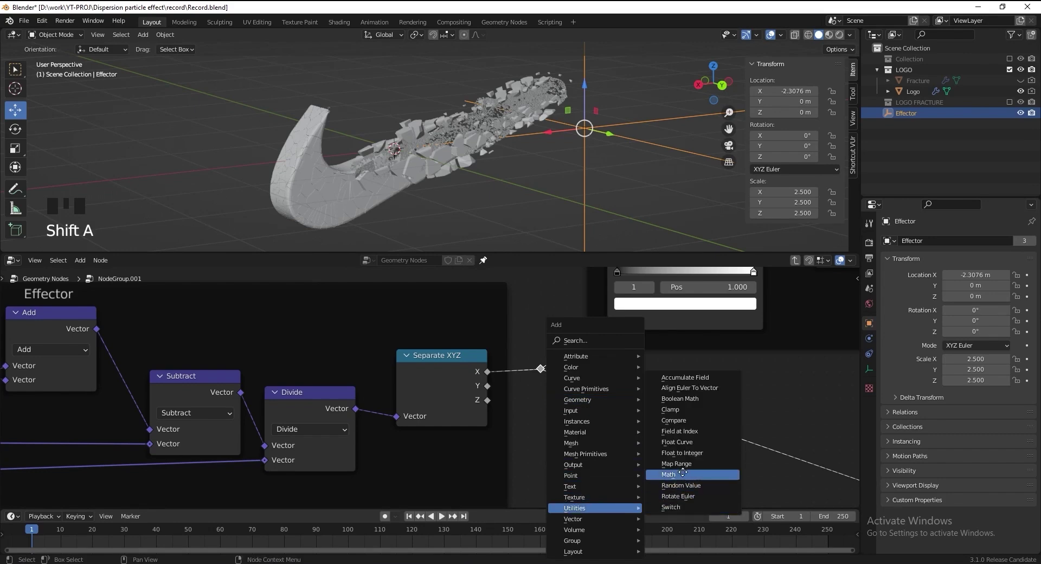
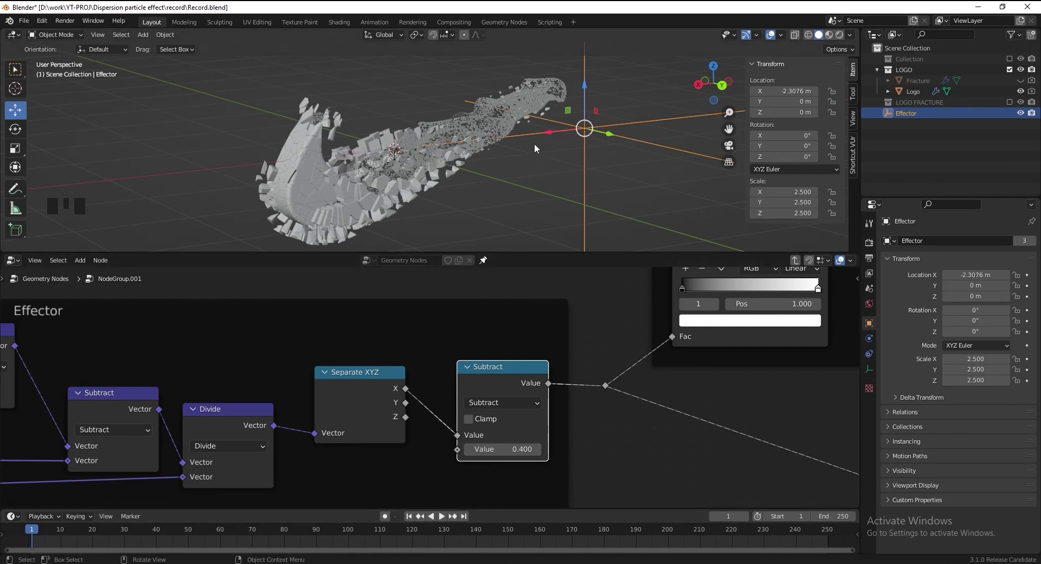
# Move the Effector to X −2.78 m to test the offset and orbit around the scattered logo.
pyautogui.moveTo(537, 140); pyautogui.dragTo(573, 120)
pyautogui.click(573, 120)
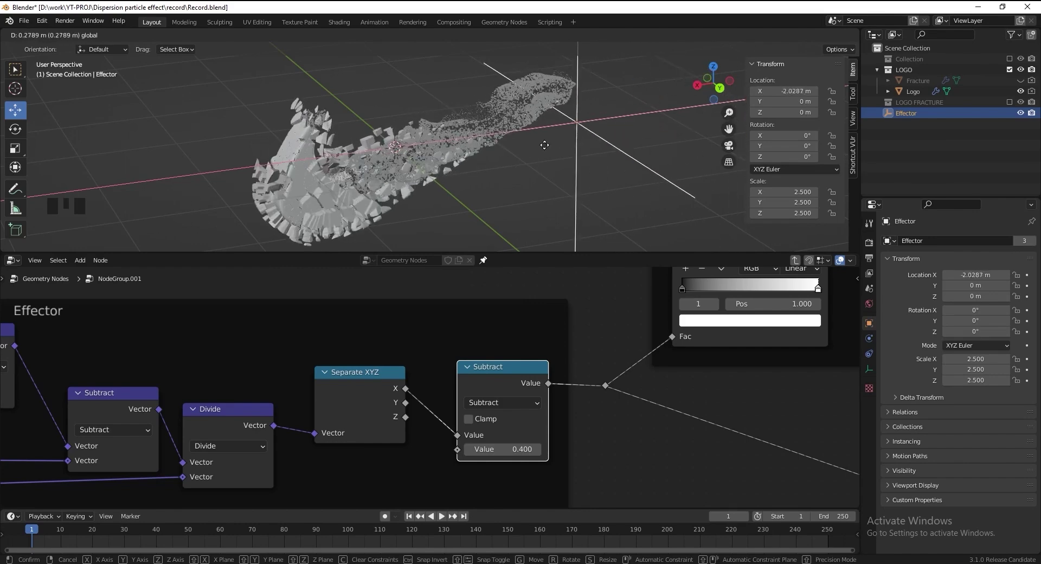
pyautogui.scroll(3)
pyautogui.press('ctrl+s')
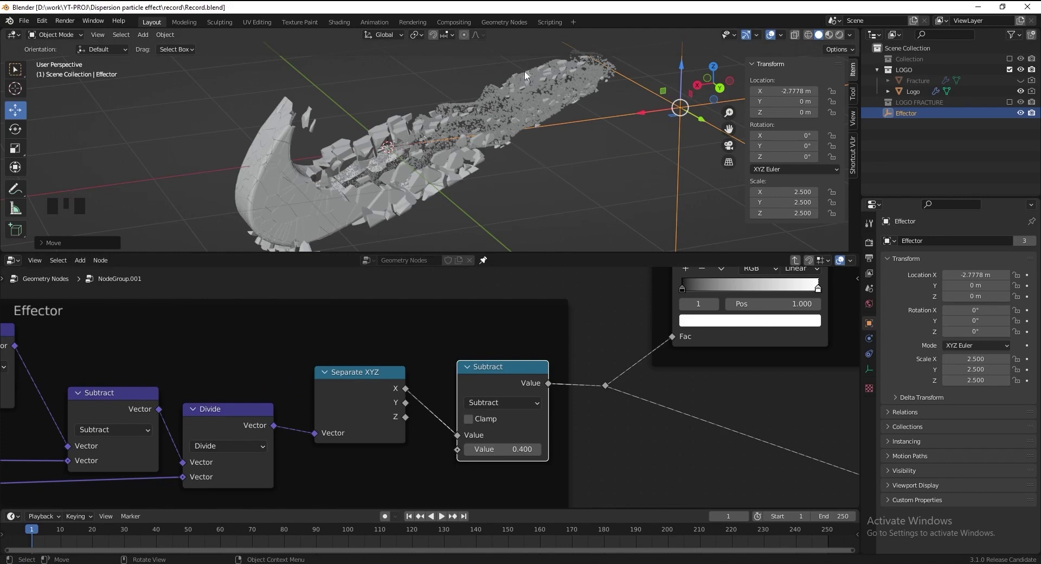
pyautogui.scroll(-3)
pyautogui.moveTo(592, 386); pyautogui.dragTo(585, 376)
pyautogui.scroll(3)
# Move the Scale ColorRamp's black stop to 0.714 and slide the Effector to preview chunk shrinking.
pyautogui.moveTo(610, 392); pyautogui.dragTo(468, 380)
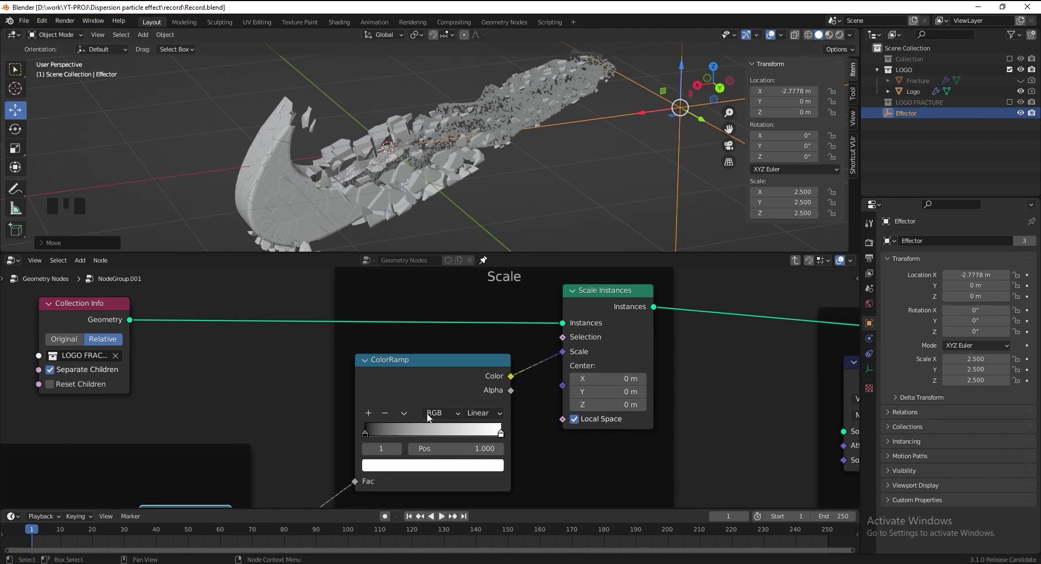
pyautogui.moveTo(368, 435); pyautogui.dragTo(541, 218)
pyautogui.moveTo(651, 113); pyautogui.dragTo(626, 111)
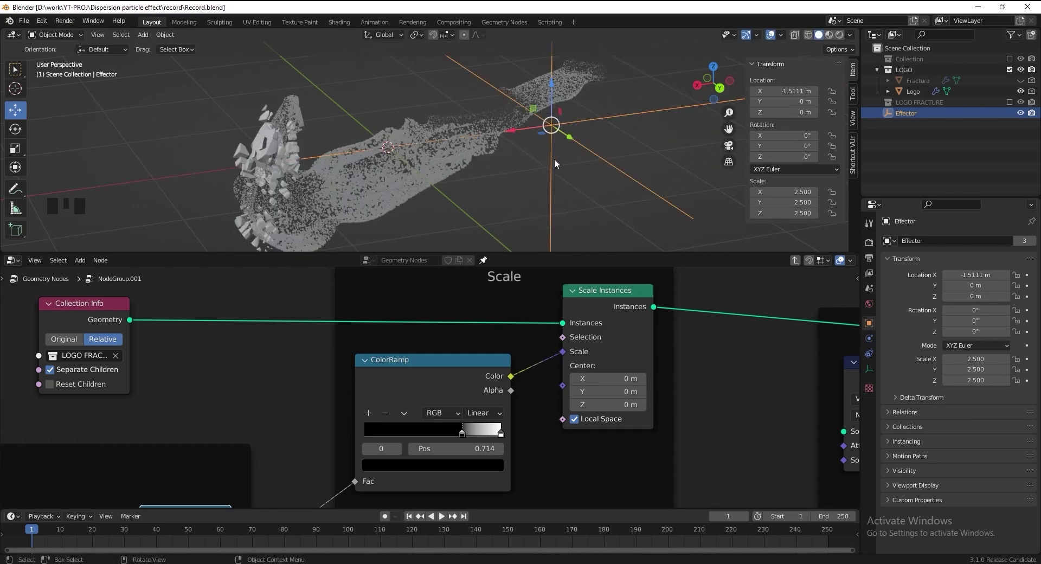
pyautogui.moveTo(53, 530); pyautogui.dragTo(909, 493)
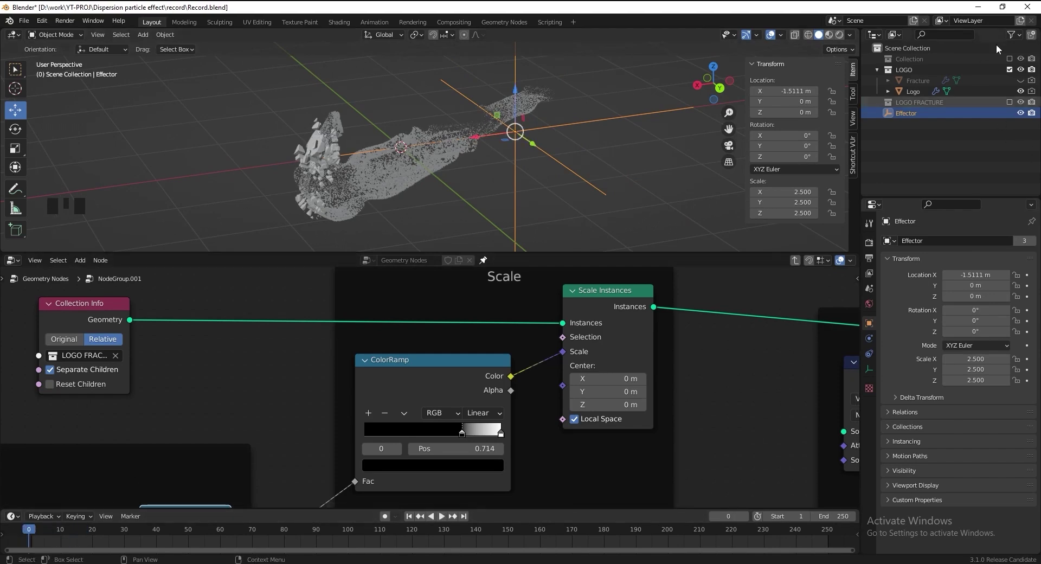
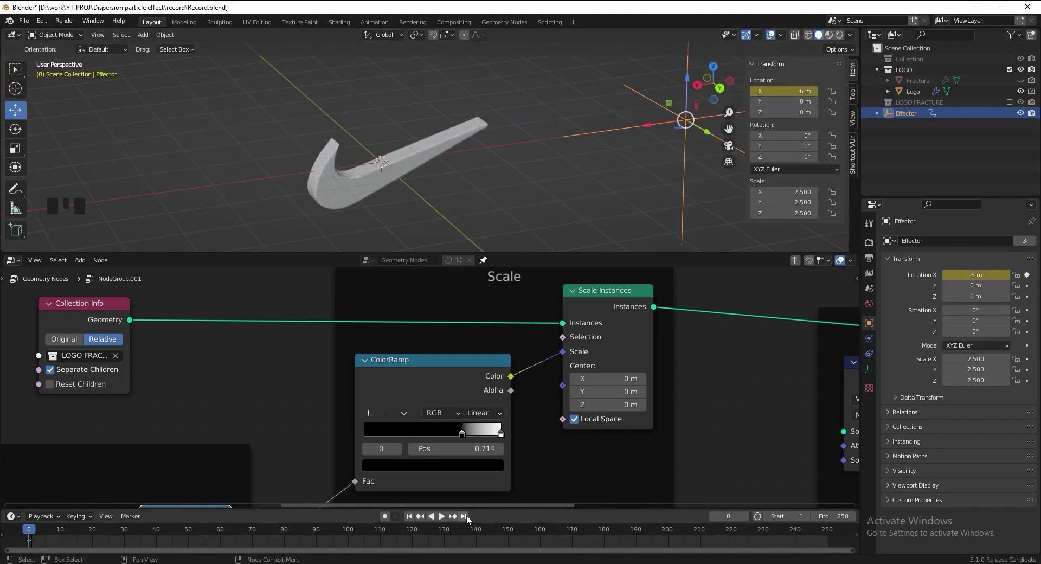
# Key the Effector's X at frame 250 to 3 m and scrub the timeline to preview the sweep.
pyautogui.click(470, 520)
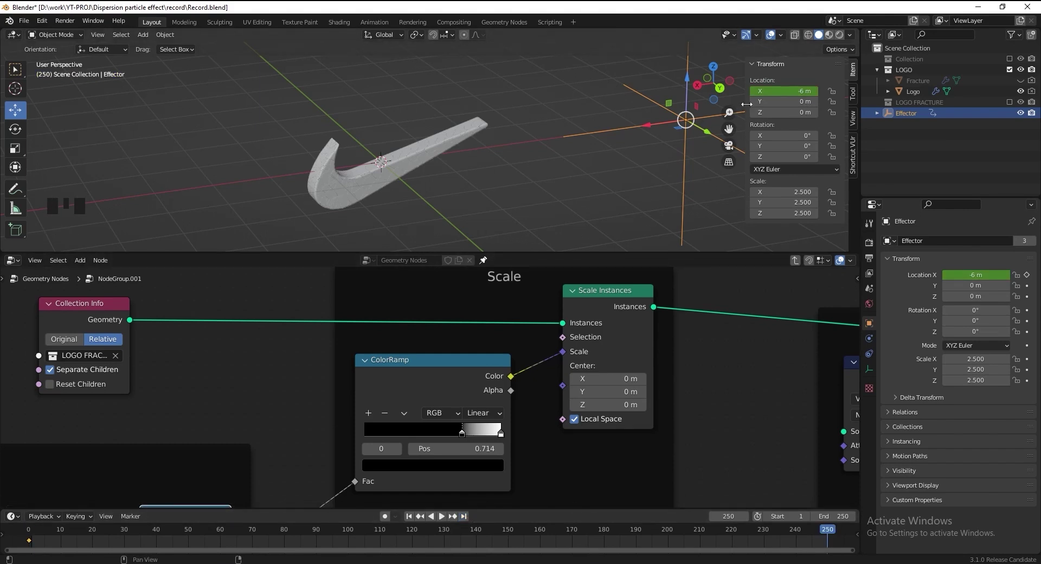
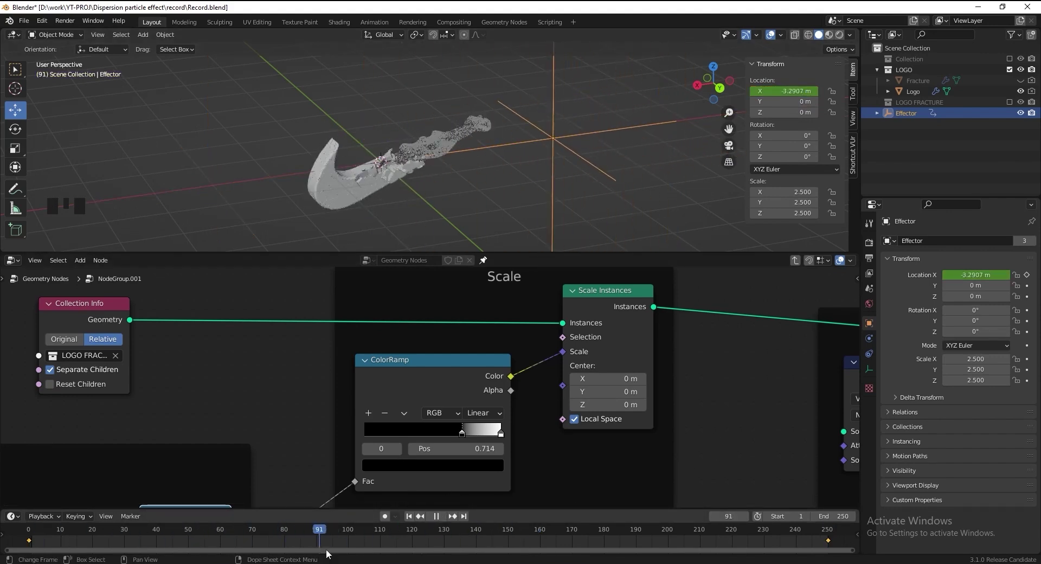
pyautogui.scroll(3)
pyautogui.moveTo(397, 212); pyautogui.dragTo(433, 196)
pyautogui.scroll(-3)
pyautogui.press('ctrl+s')
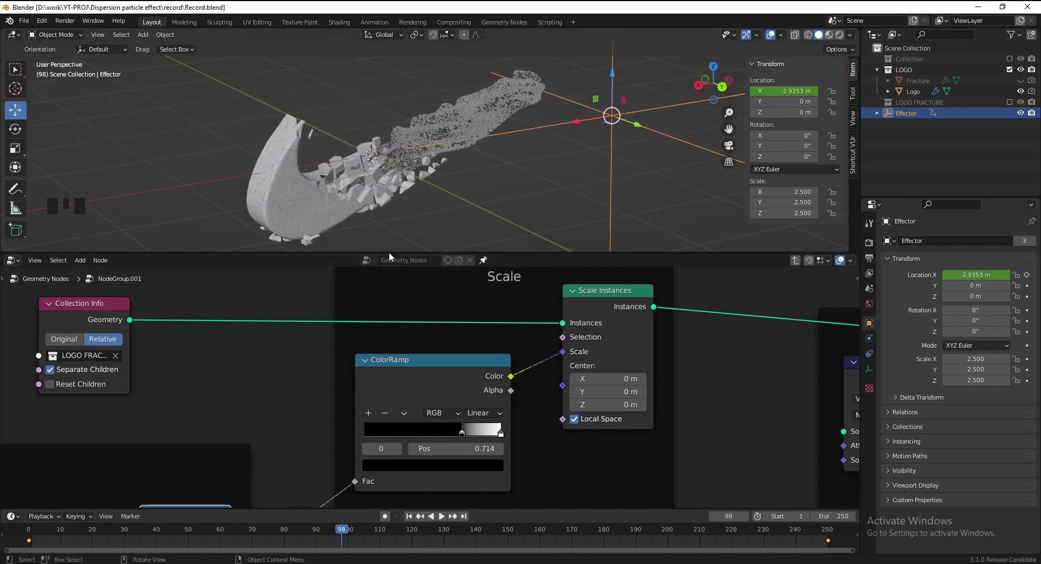
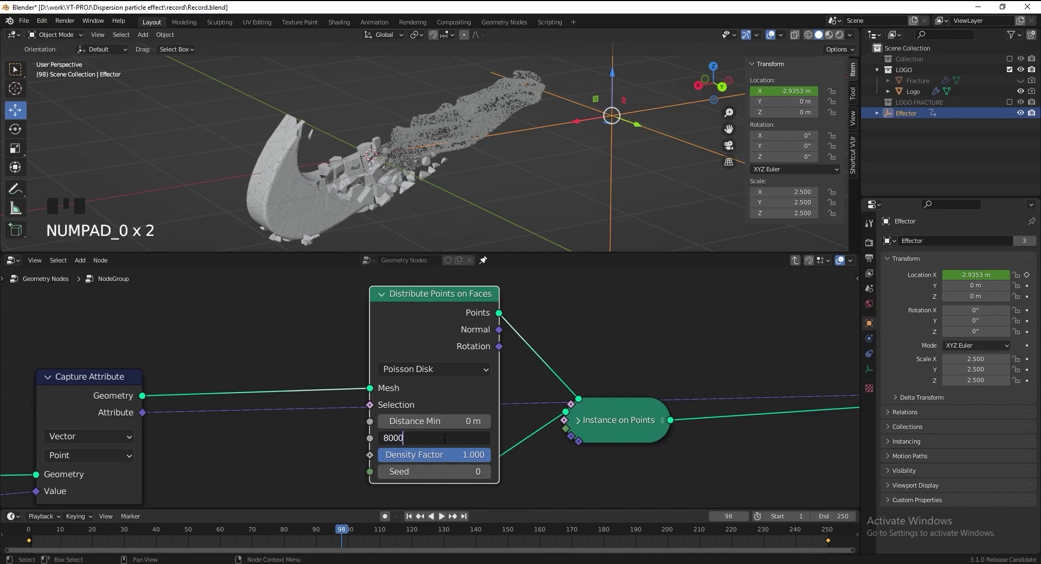
# Set Distribute Points on Faces Density Max to 8000.
pyautogui.click(578, 120)
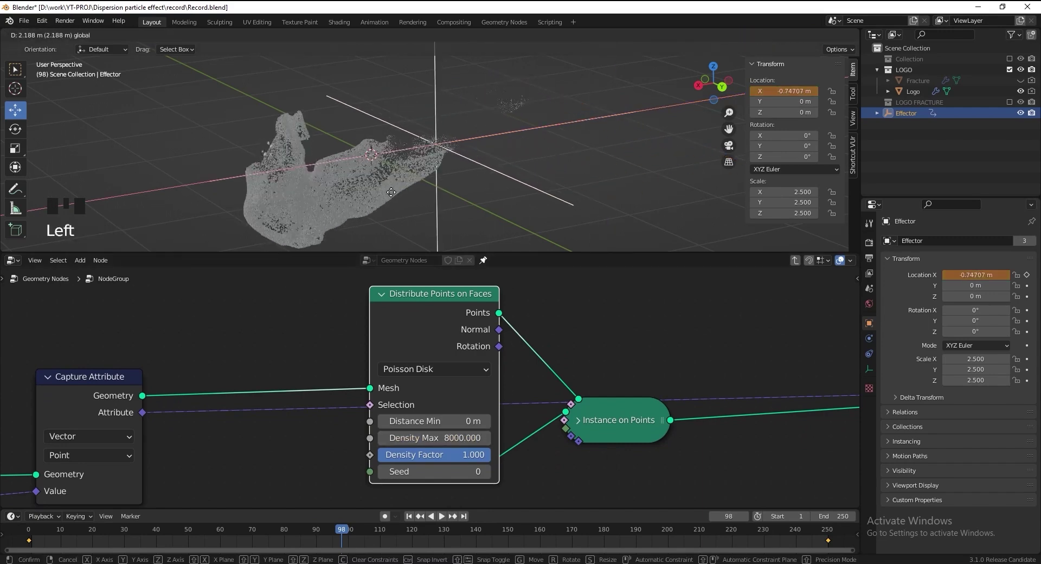
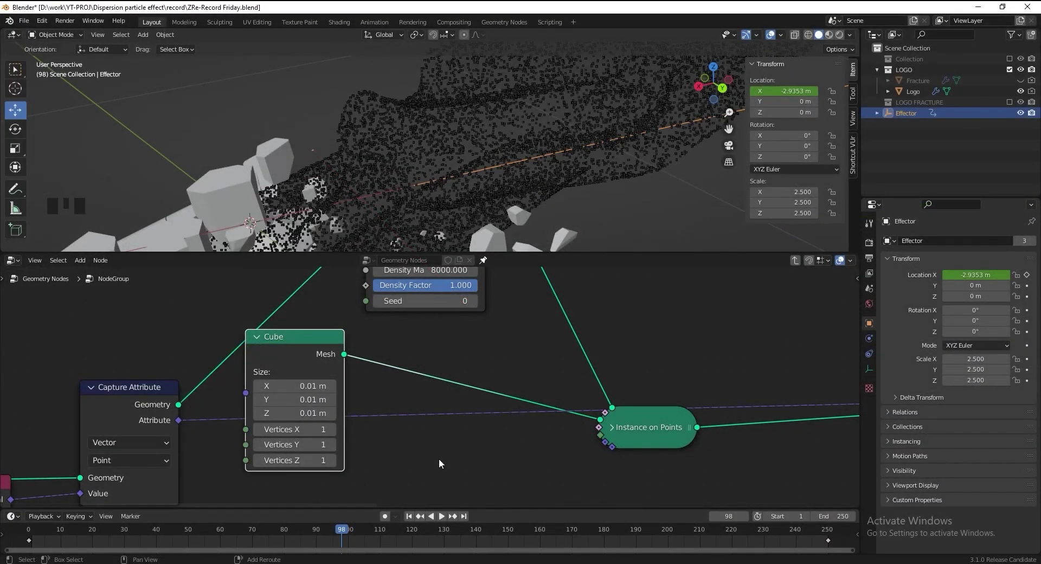
# Insert a Mesh to Points node before Instance on Points and save the file as a new "-2" version.
pyautogui.press('shift+a')
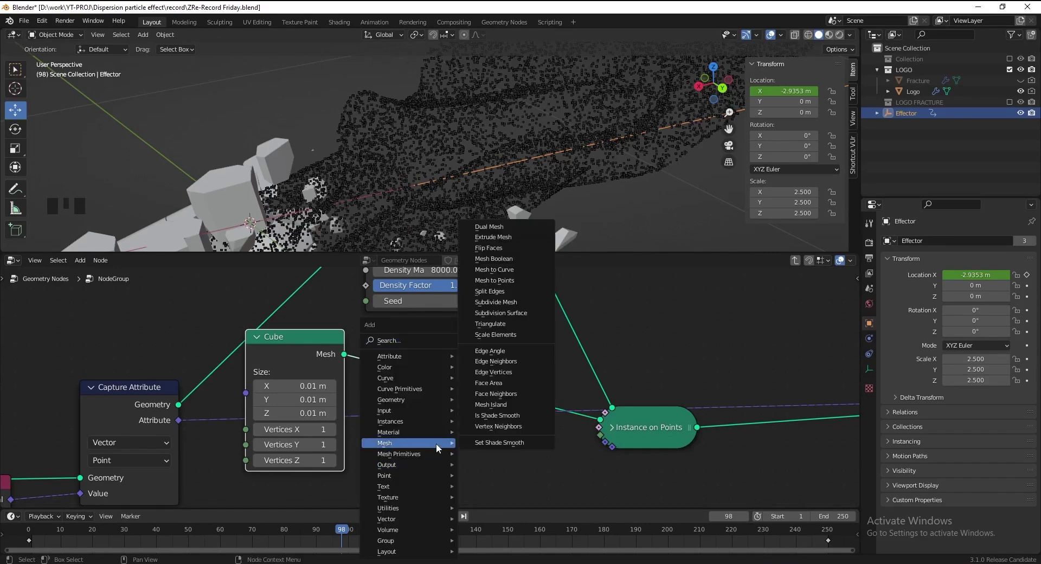
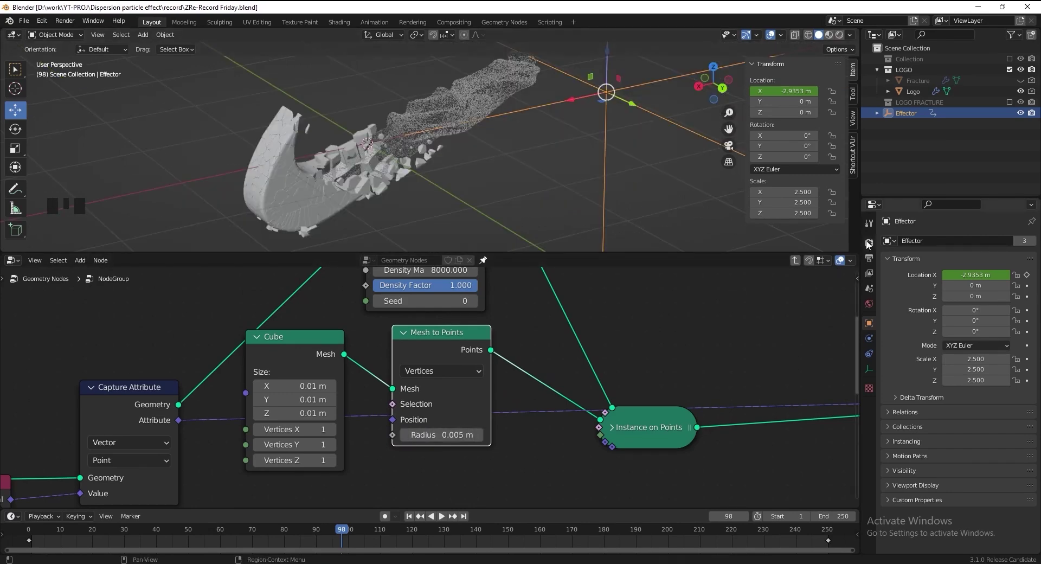
pyautogui.click(870, 243)
pyautogui.moveTo(957, 240); pyautogui.dragTo(438, 145)
pyautogui.moveTo(462, 137); pyautogui.dragTo(550, 146)
pyautogui.moveTo(76, 533); pyautogui.dragTo(62, 528)
pyautogui.press('ctrl+s')
# Add a point light, move it away from the logo and set its power to 1000 W.
pyautogui.press('shift+a')
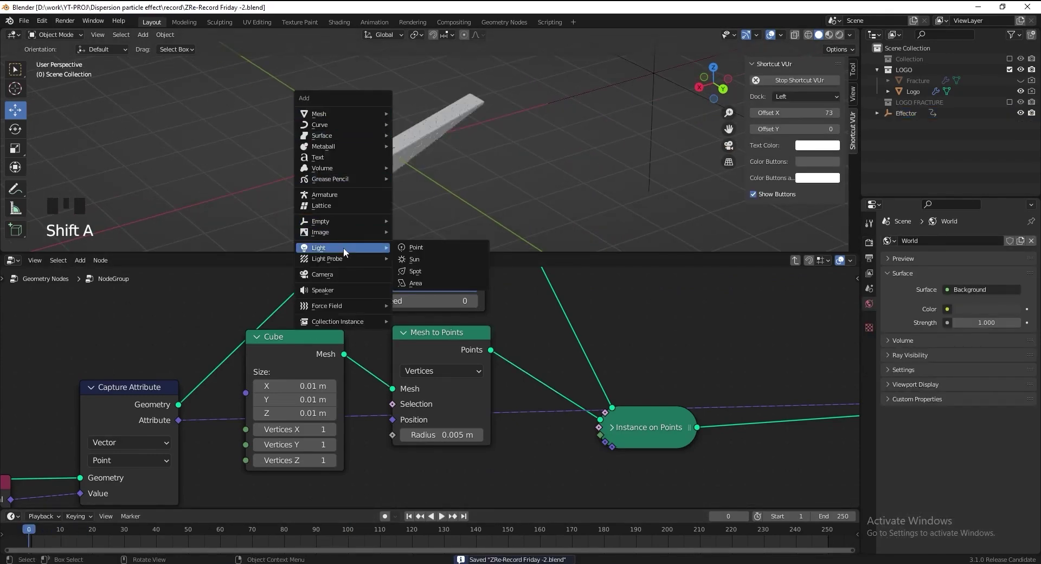
pyautogui.press('KP_7')
pyautogui.scroll(-3)
pyautogui.scroll(-3)
pyautogui.moveTo(467, 156); pyautogui.dragTo(440, 179)
pyautogui.scroll(-3)
pyautogui.press('g')
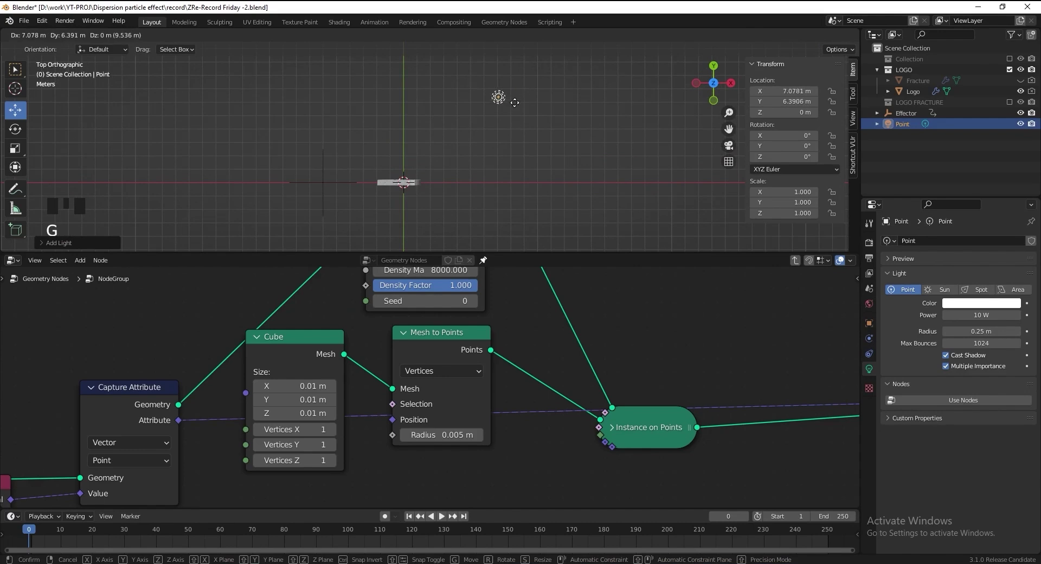
pyautogui.click(976, 323)
pyautogui.press('KP_0')
pyautogui.press('KP_0')
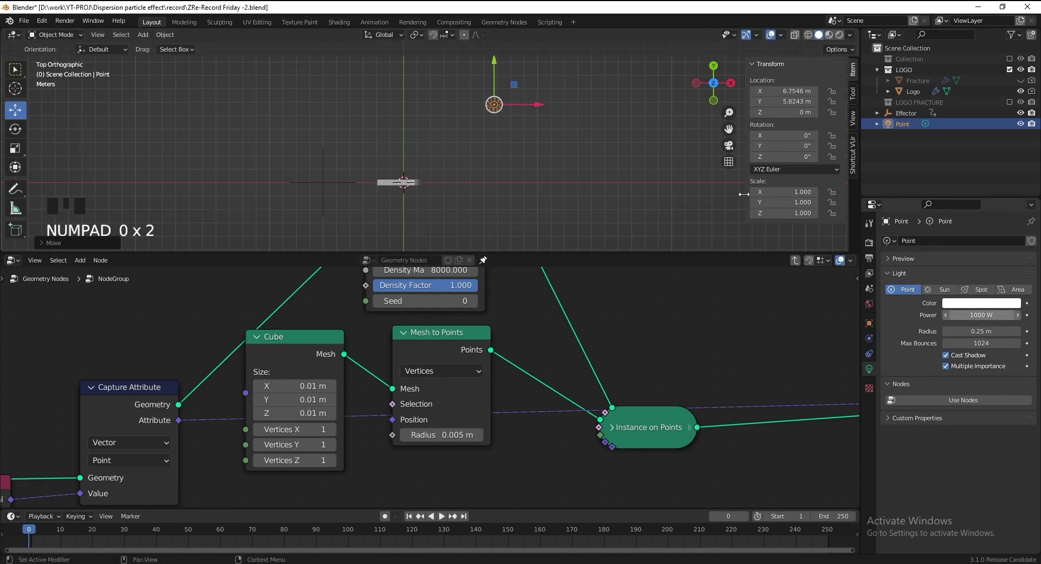
# Raise the point light above the logo to about (6.75, 5.82, 3.68) m and bring up the World background colour.
pyautogui.click(428, 135)
pyautogui.scroll(3)
pyautogui.moveTo(385, 166); pyautogui.dragTo(400, 140)
pyautogui.press('ctrl+KP_1')
pyautogui.scroll(-3)
pyautogui.press('g')
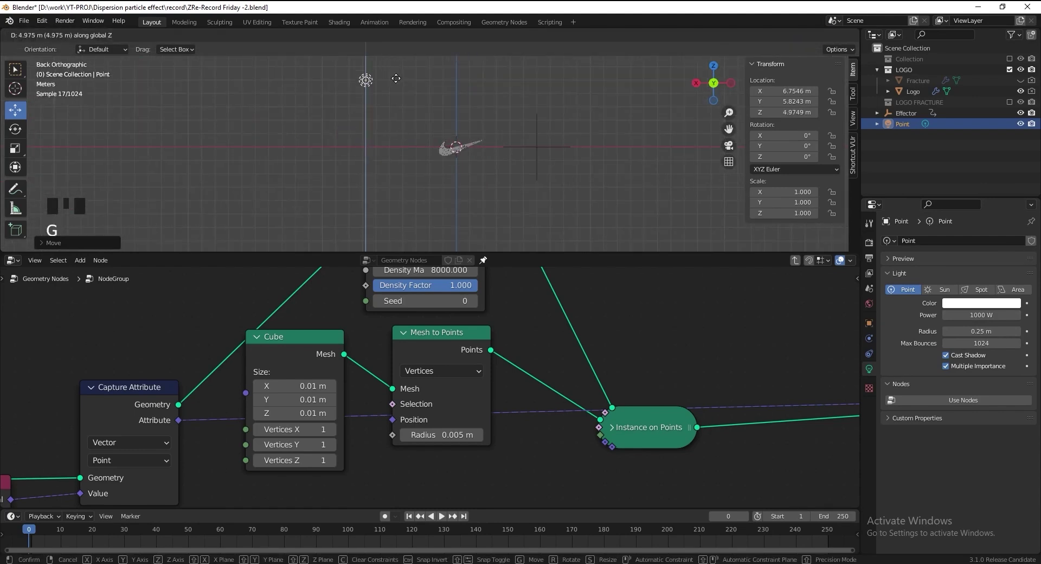
pyautogui.click(874, 309)
pyautogui.click(992, 312)
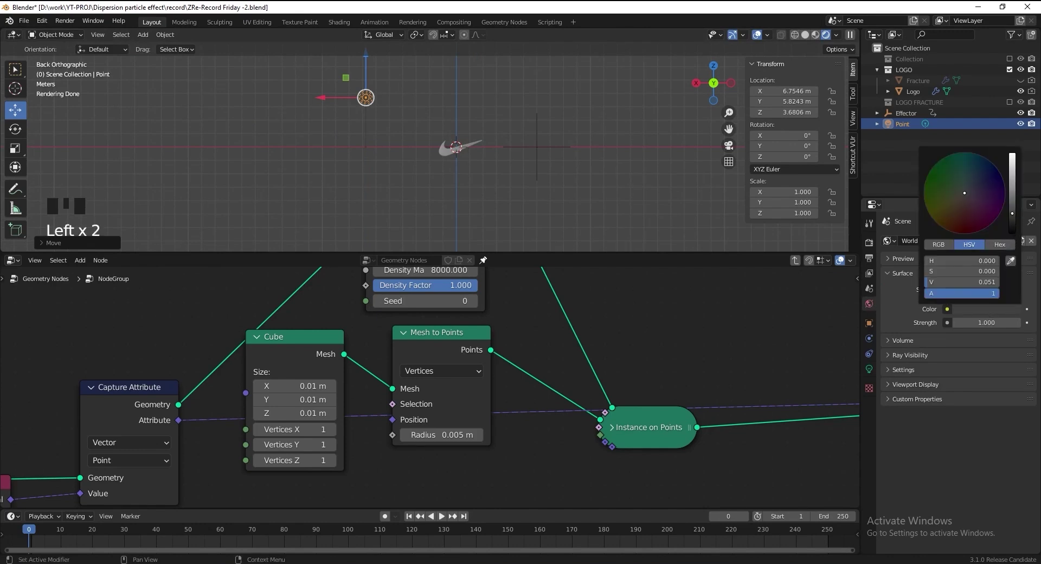